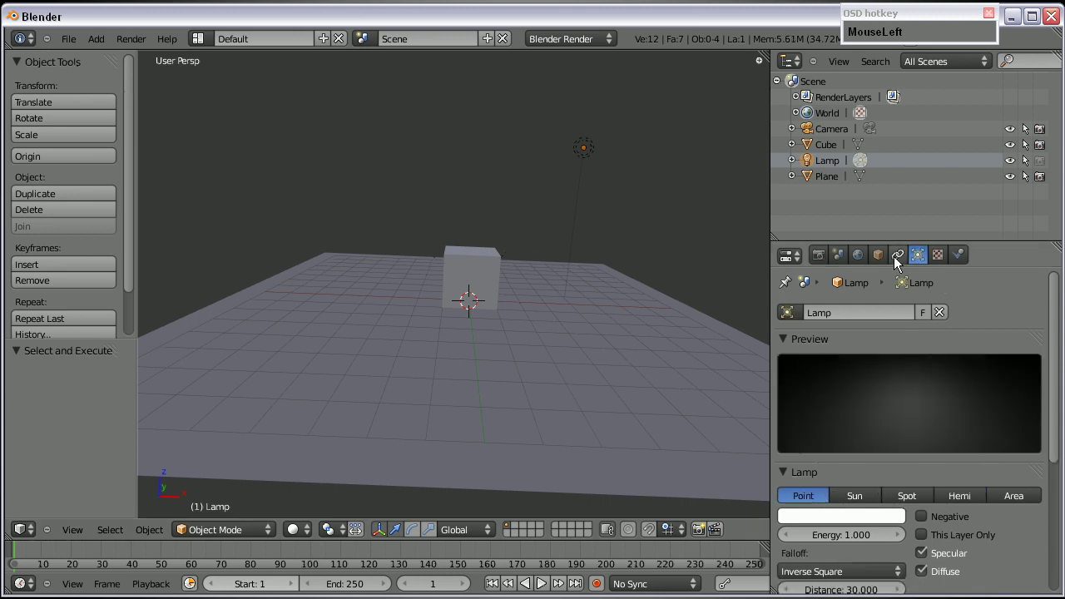
Enable Real Sky and tick Indirect Lighting in the World settings
{"action": "scroll", "scroll_direction": "up", "scroll_amount": 3}
{"action": "left_click", "coordinate": [797, 374]}
{"action": "scroll", "scroll_direction": "up", "scroll_amount": 3}
{"action": "left_click", "coordinate": [786, 354]}
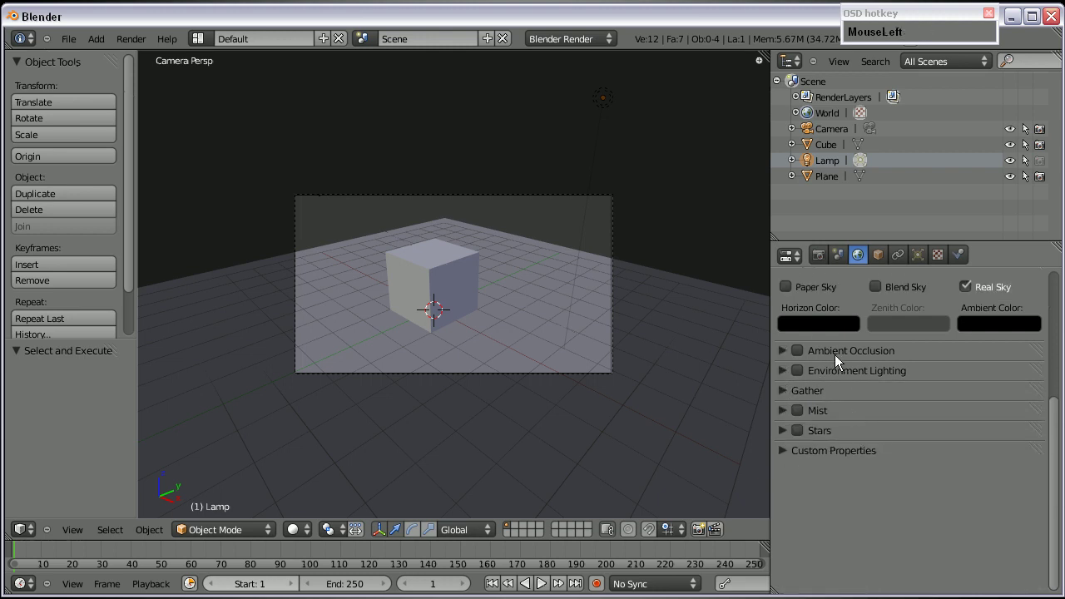
{"action": "scroll", "scroll_direction": "up", "scroll_amount": 3}
{"action": "left_click", "coordinate": [790, 463]}
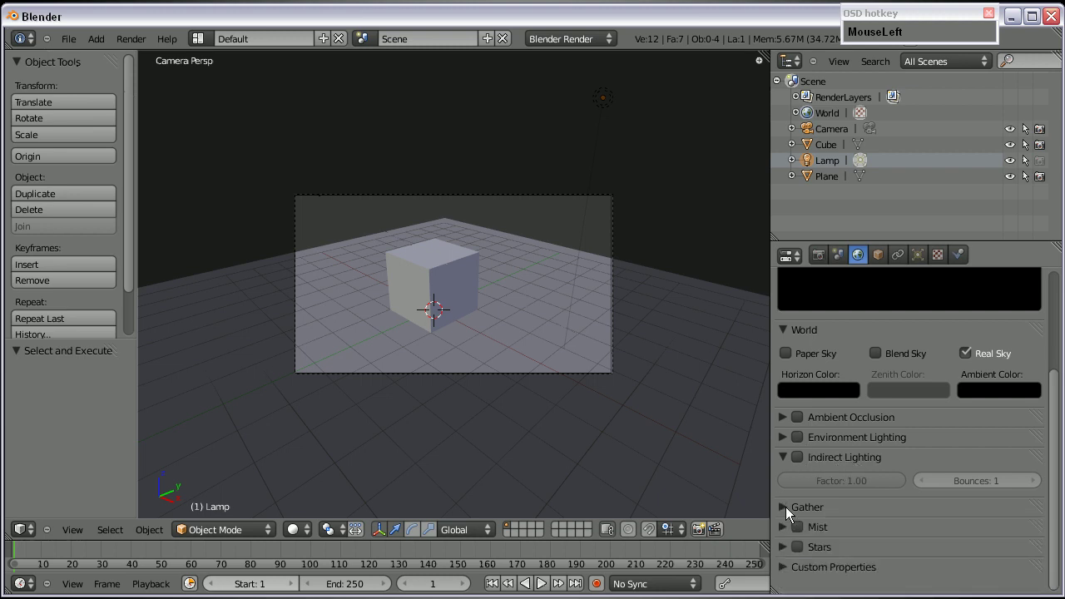
{"action": "scroll", "scroll_direction": "up", "scroll_amount": 3}
{"action": "scroll", "scroll_direction": "down", "scroll_amount": 3}
Select the cube in the viewport as the active object
{"action": "right_click", "coordinate": [428, 286]}
{"action": "scroll", "scroll_direction": "up", "scroll_amount": 3}
{"action": "scroll", "scroll_direction": "up", "scroll_amount": 3}
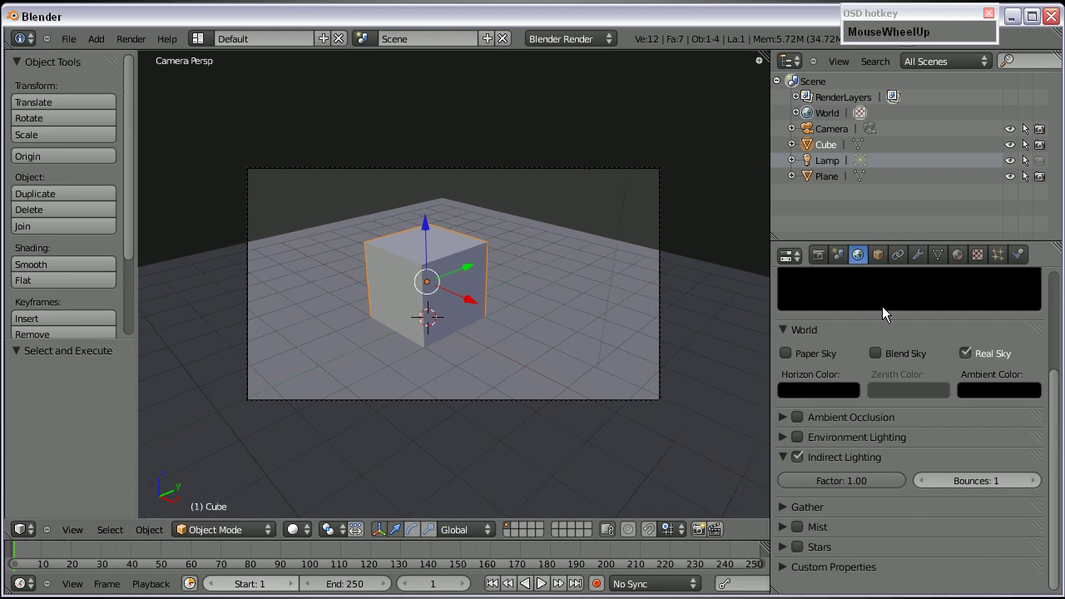
Give the cube a red Diffuse material with Emit 2.00, then return to the World settings
{"action": "left_click", "coordinate": [966, 266]}
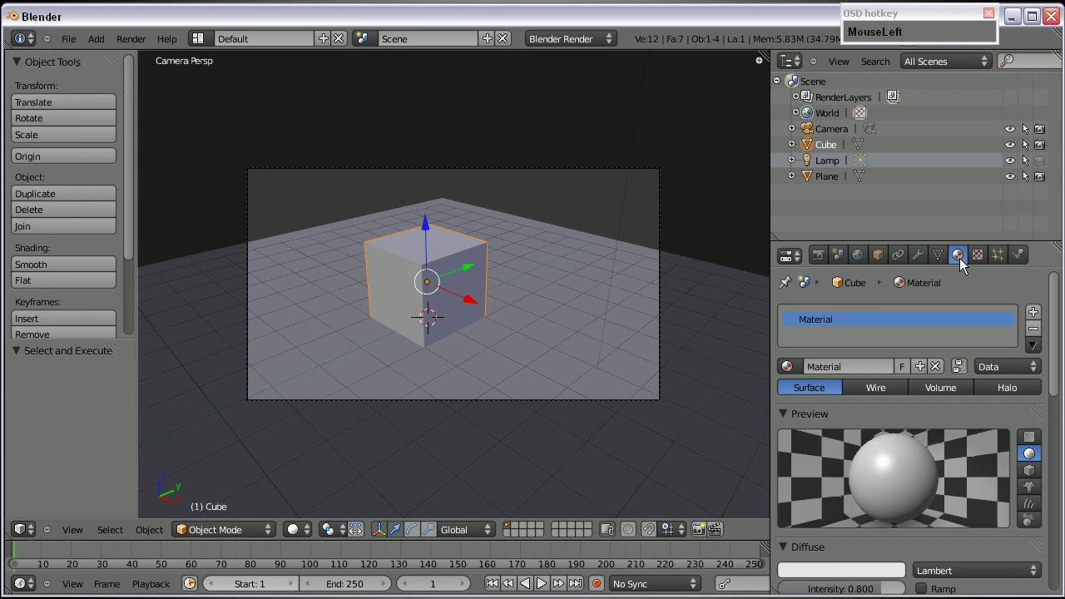
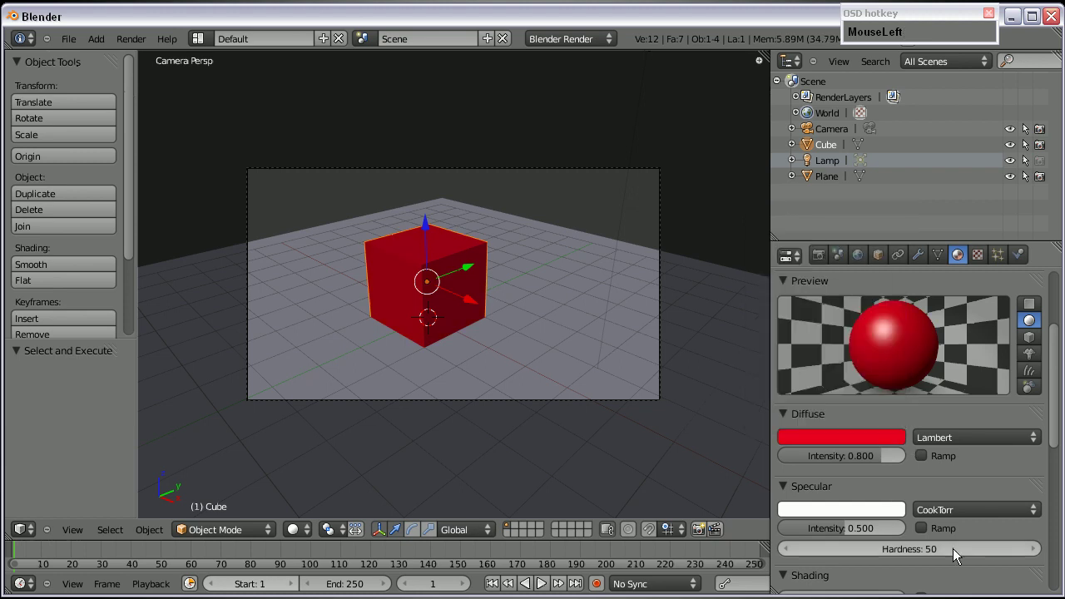
{"action": "scroll", "scroll_direction": "down", "scroll_amount": 3}
{"action": "left_click_drag", "start_coordinate": [800, 359], "coordinate": [572, 352]}
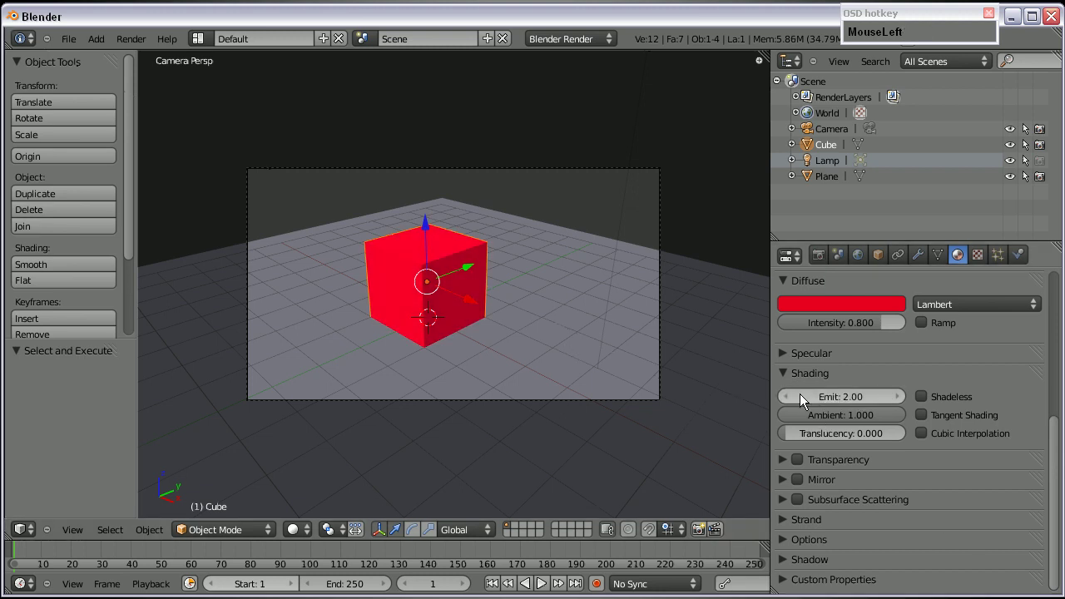
{"action": "scroll", "scroll_direction": "up", "scroll_amount": 3}
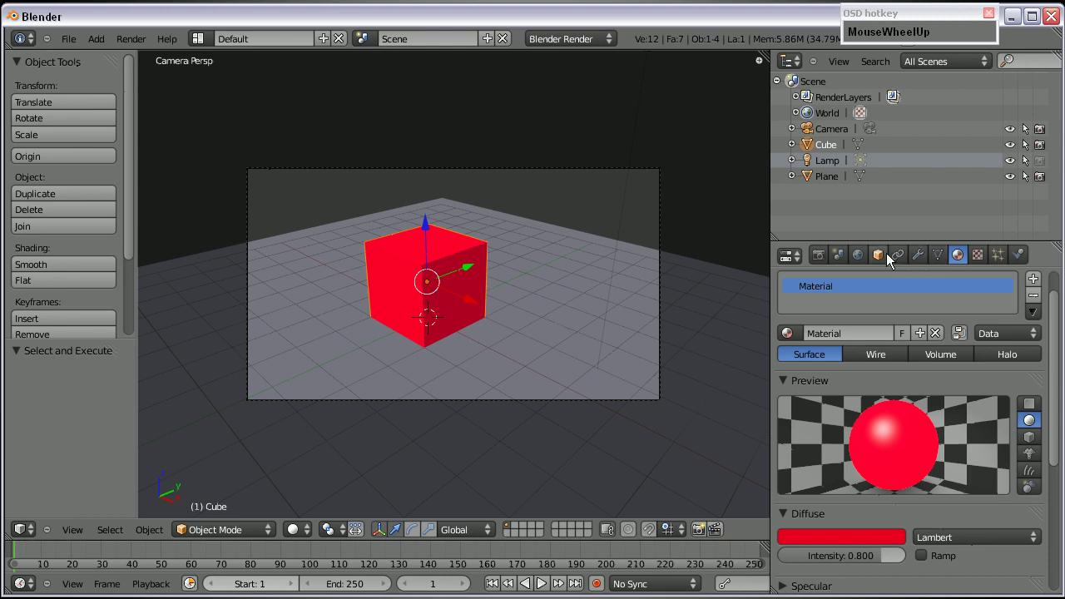
{"action": "left_click", "coordinate": [864, 262]}
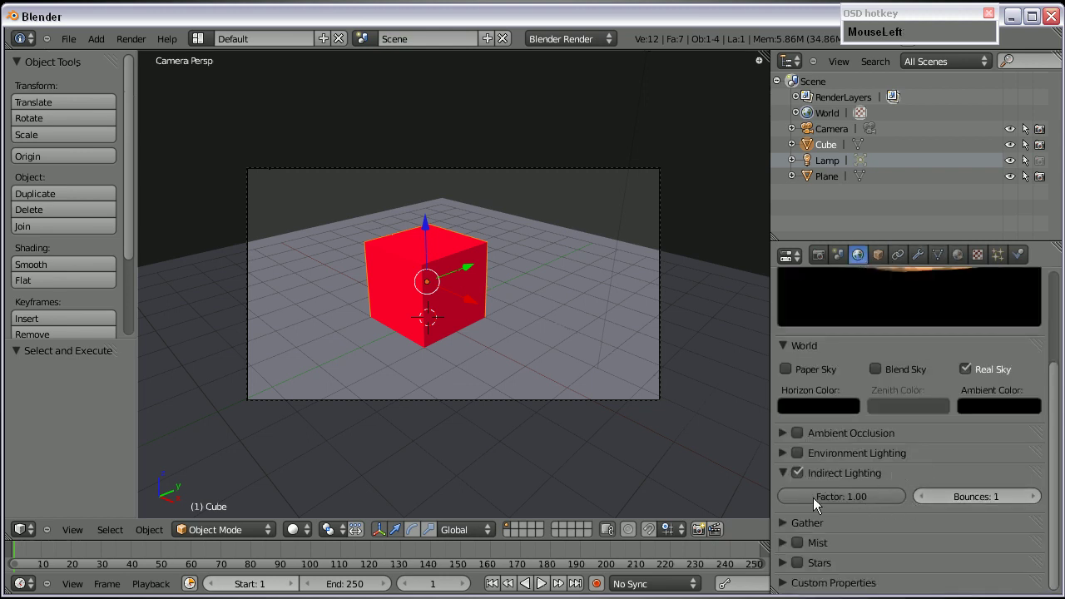
{"action": "scroll", "scroll_direction": "up", "scroll_amount": 3}
{"action": "scroll", "scroll_direction": "down", "scroll_amount": 3}
Render the scene, then add a second cube and a smooth UV sphere beside the red cube
{"action": "key", "text": "F12"}
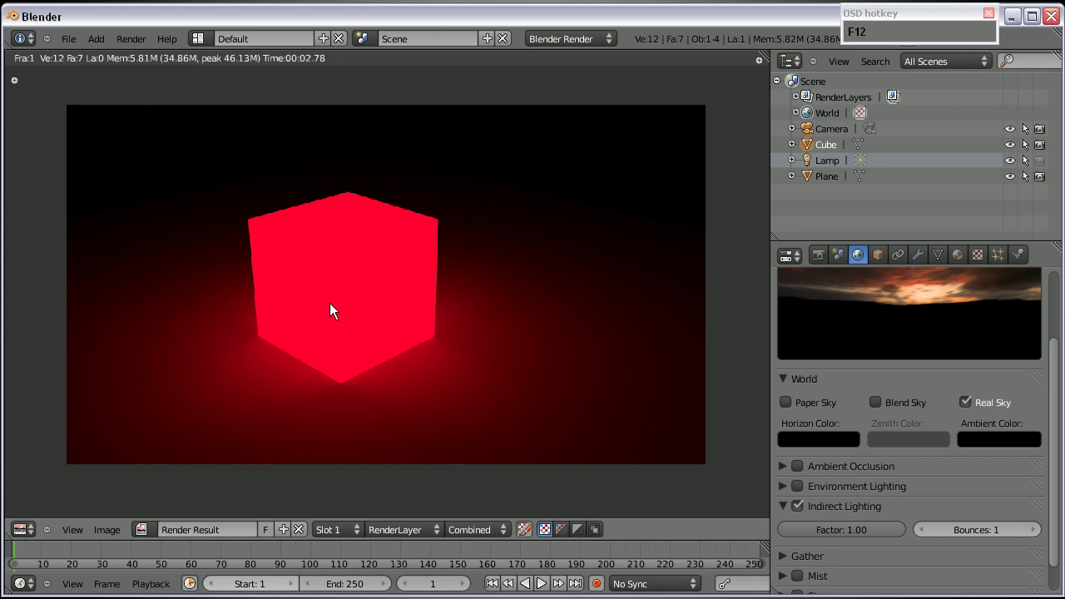
{"action": "key", "text": "Escape"}
{"action": "key", "text": "shift+a"}
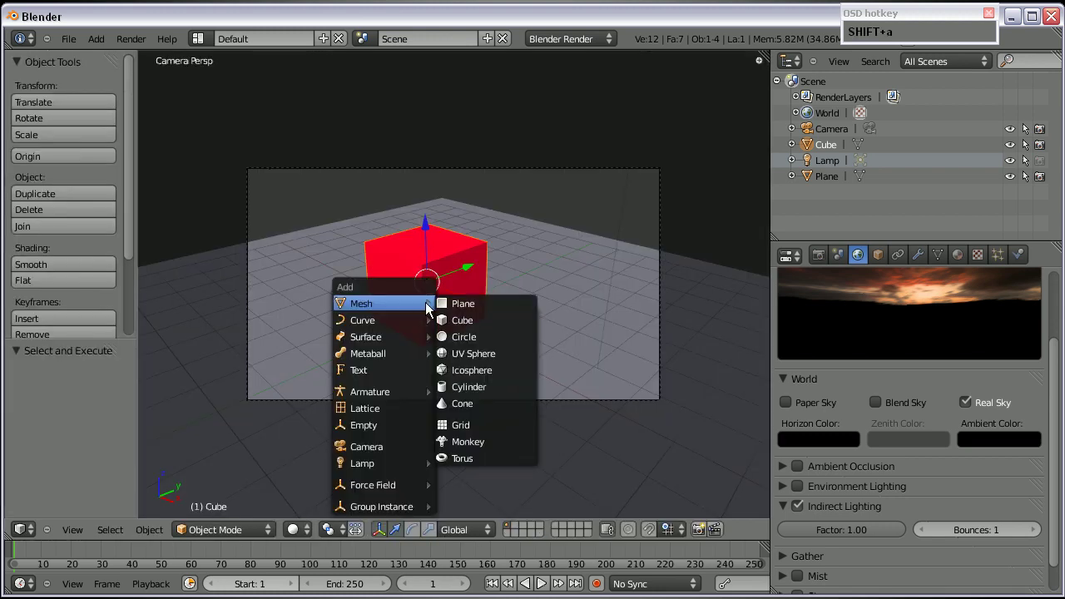
{"action": "left_click", "coordinate": [466, 323]}
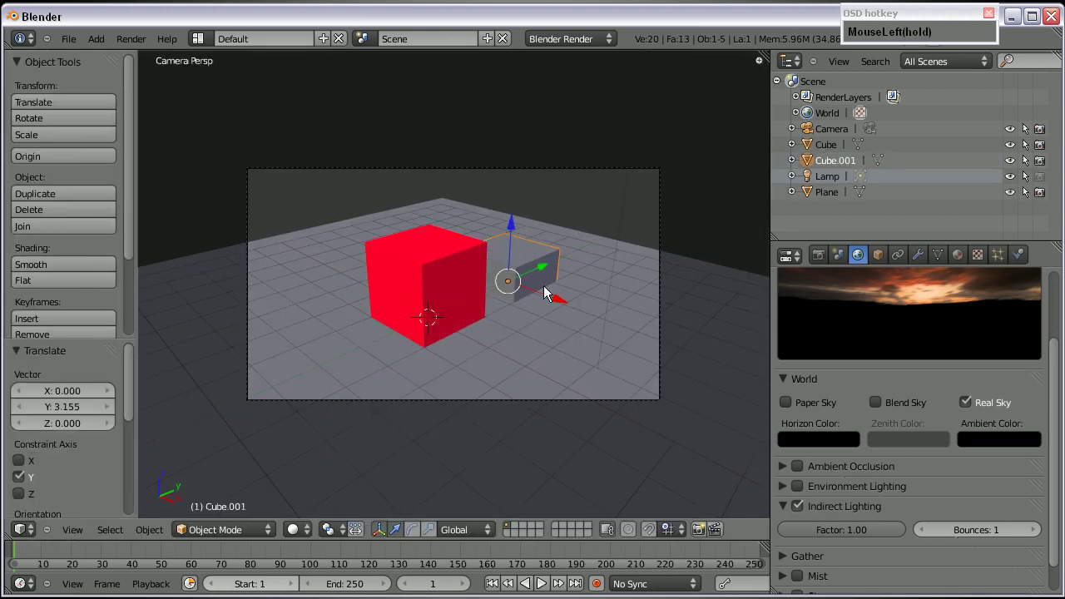
{"action": "key", "text": "shift+a"}
{"action": "left_click", "coordinate": [573, 407]}
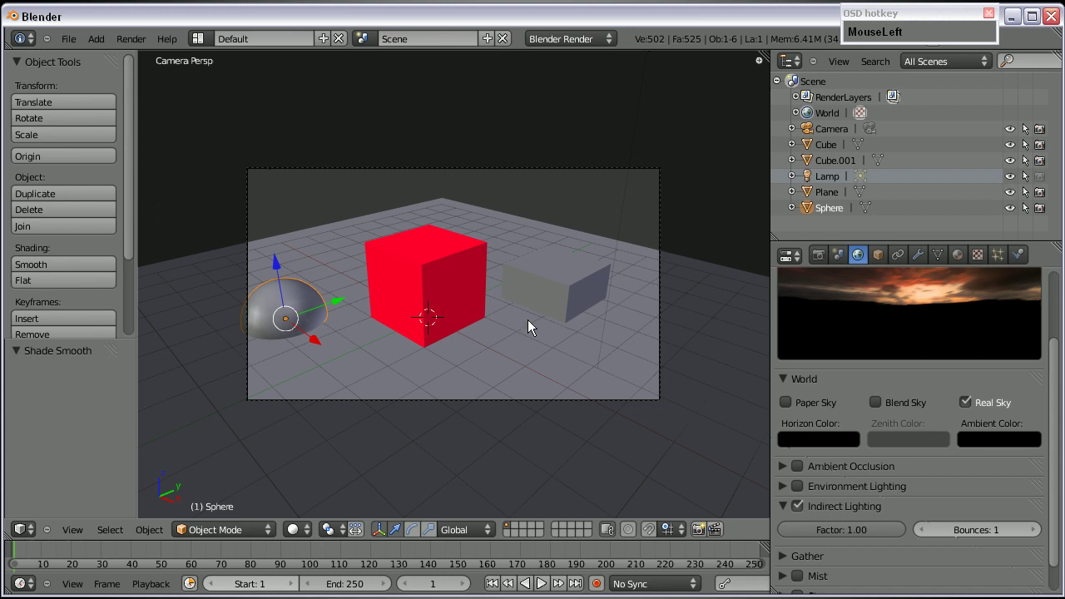
Render with the new objects, then set the Indirect Lighting Factor to 0.25
{"action": "key", "text": "F12"}
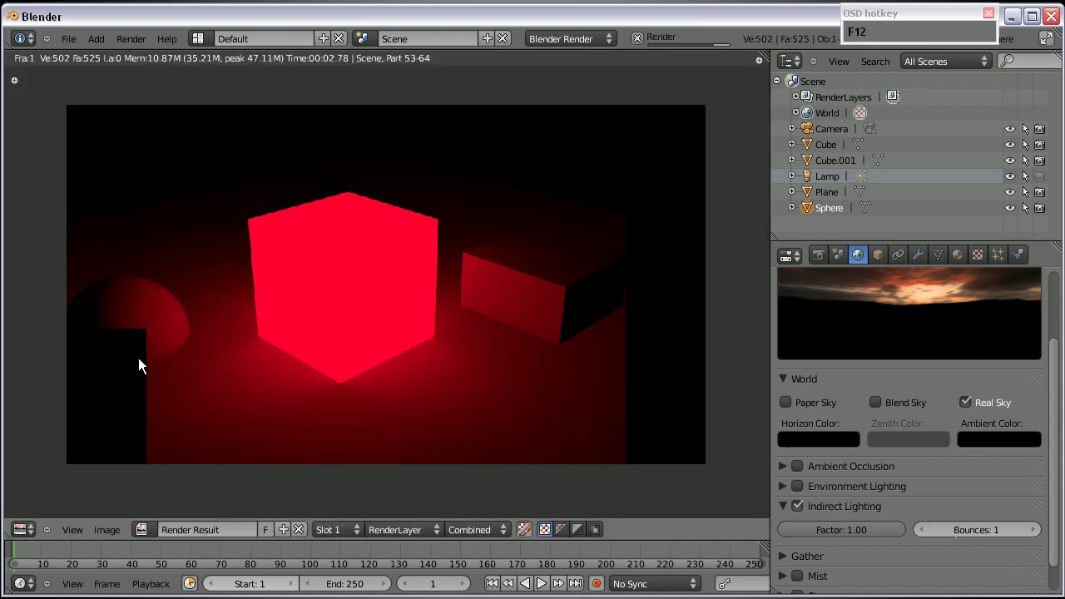
{"action": "scroll", "scroll_direction": "up", "scroll_amount": 3}
{"action": "scroll", "scroll_direction": "down", "scroll_amount": 3}
{"action": "scroll", "scroll_direction": "up", "scroll_amount": 3}
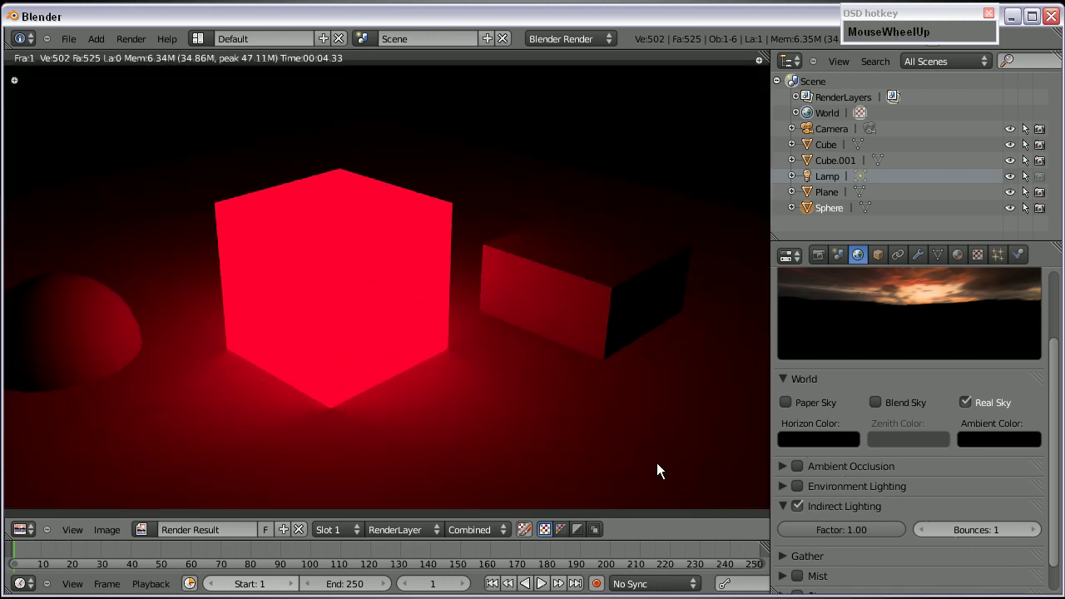
{"action": "scroll", "scroll_direction": "down", "scroll_amount": 3}
{"action": "left_click", "coordinate": [855, 505]}
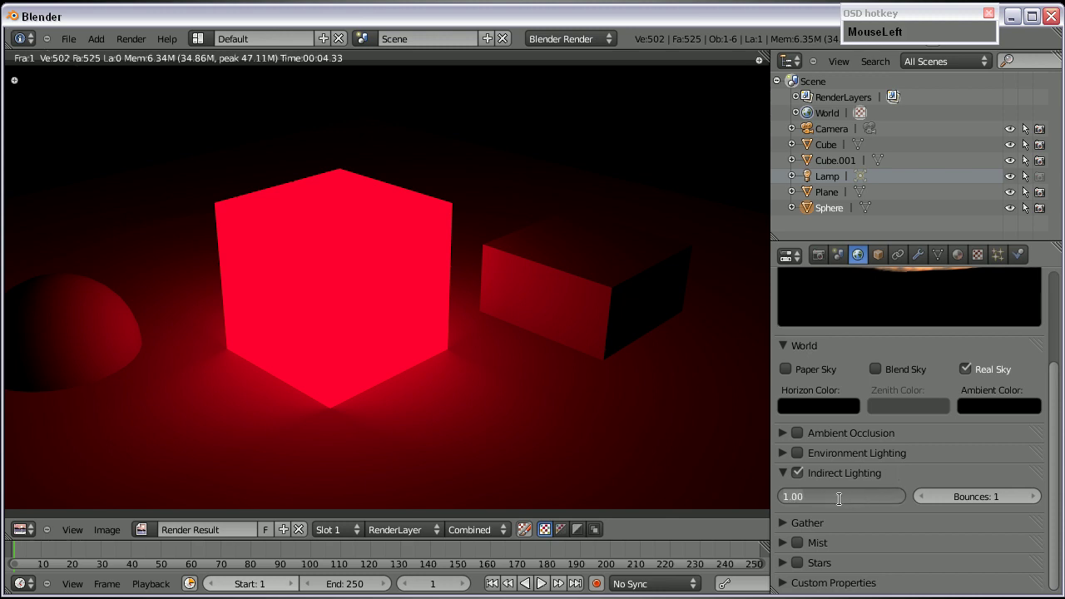
{"action": "key", "text": "KP_2"}
{"action": "key", "text": "KP_5"}
{"action": "key", "text": "F12"}
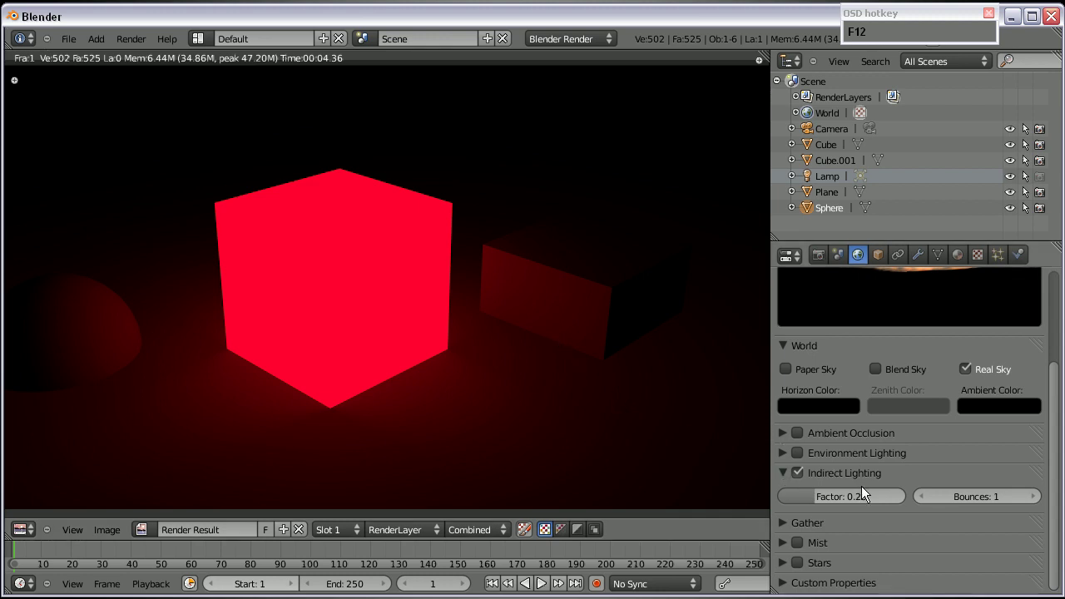
Raise Bounces to 10, re-render, and select Cube.001
{"action": "left_click", "coordinate": [1041, 504]}
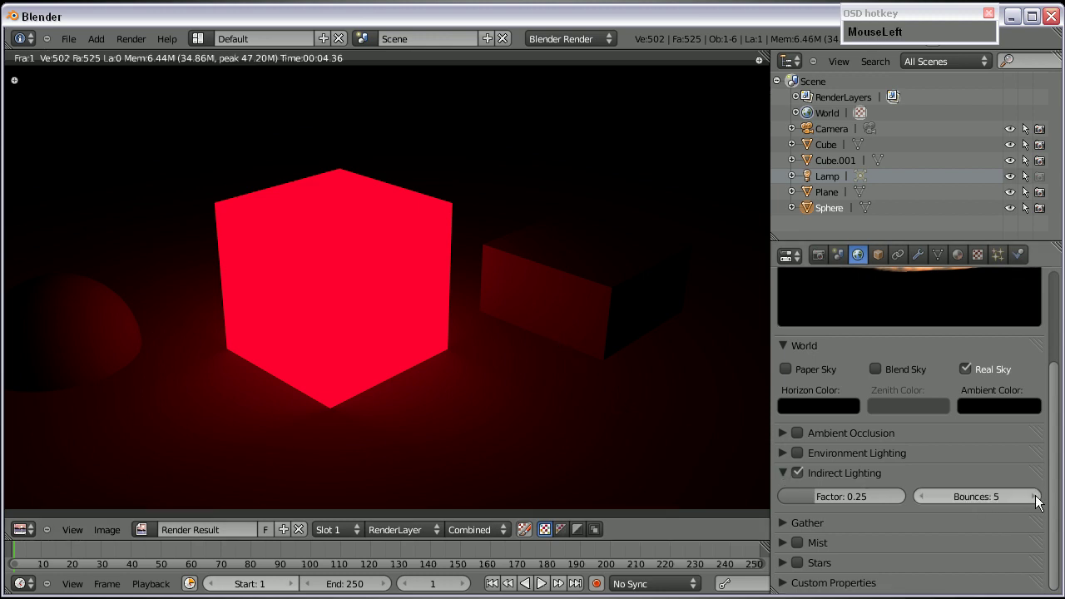
{"action": "key", "text": "F12"}
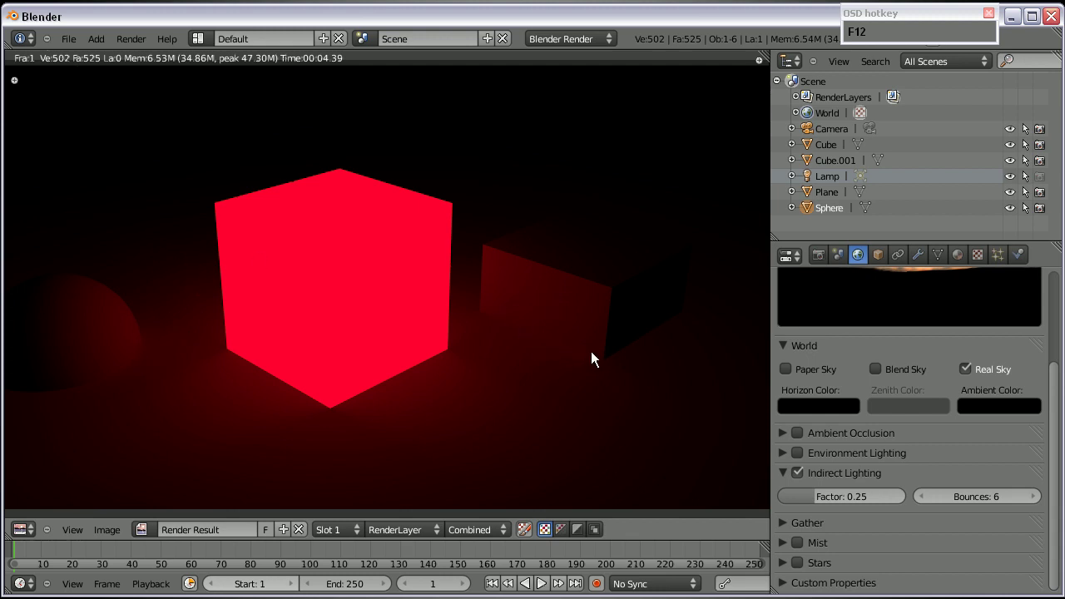
{"action": "left_click", "coordinate": [1039, 509]}
{"action": "key", "text": "F12"}
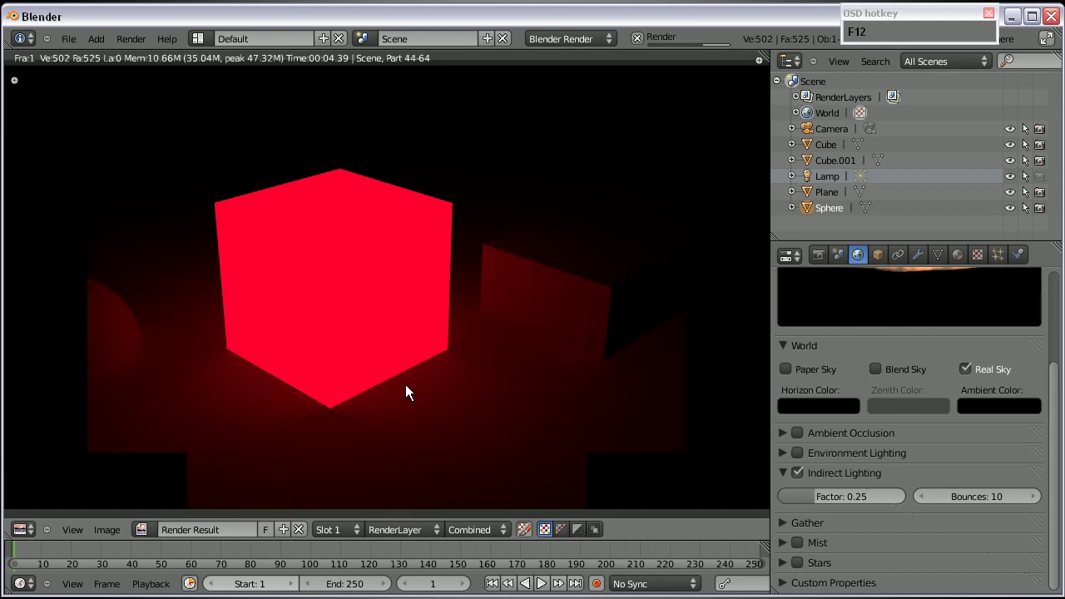
{"action": "right_click", "coordinate": [567, 287]}
Give the second box a new green material with Emit 2.00, render, then select the red cube
{"action": "left_click", "coordinate": [963, 263]}
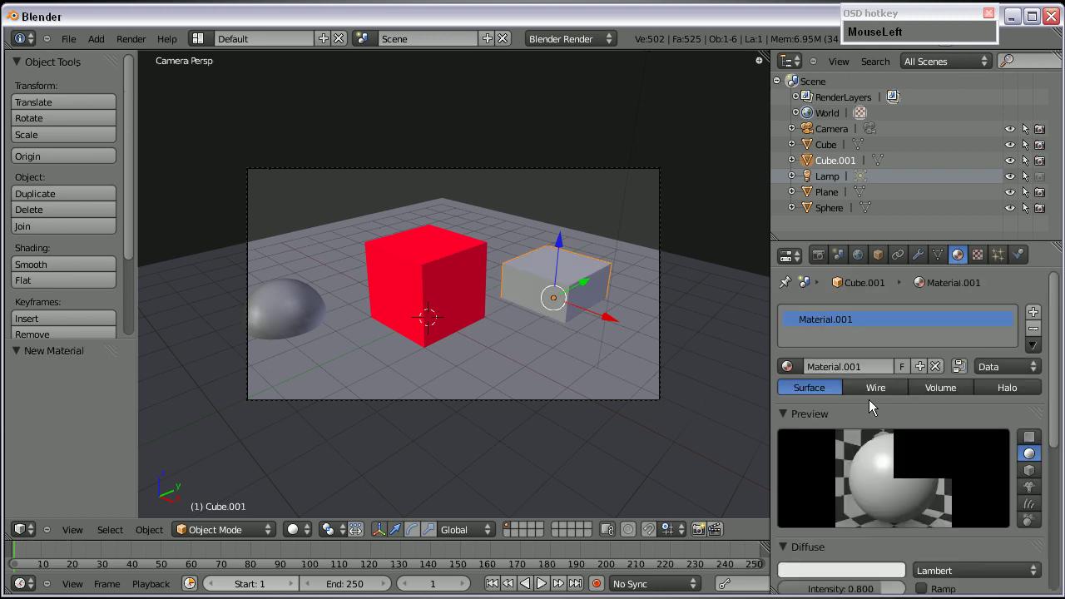
{"action": "scroll", "scroll_direction": "down", "scroll_amount": 3}
{"action": "left_click_drag", "start_coordinate": [840, 315], "coordinate": [473, 267]}
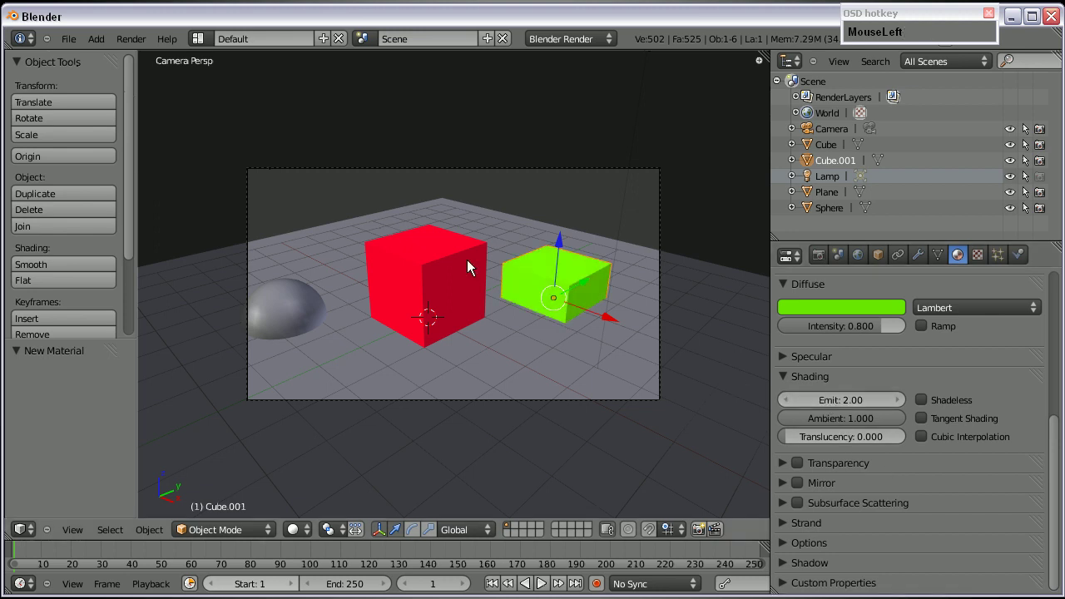
{"action": "key", "text": "F12"}
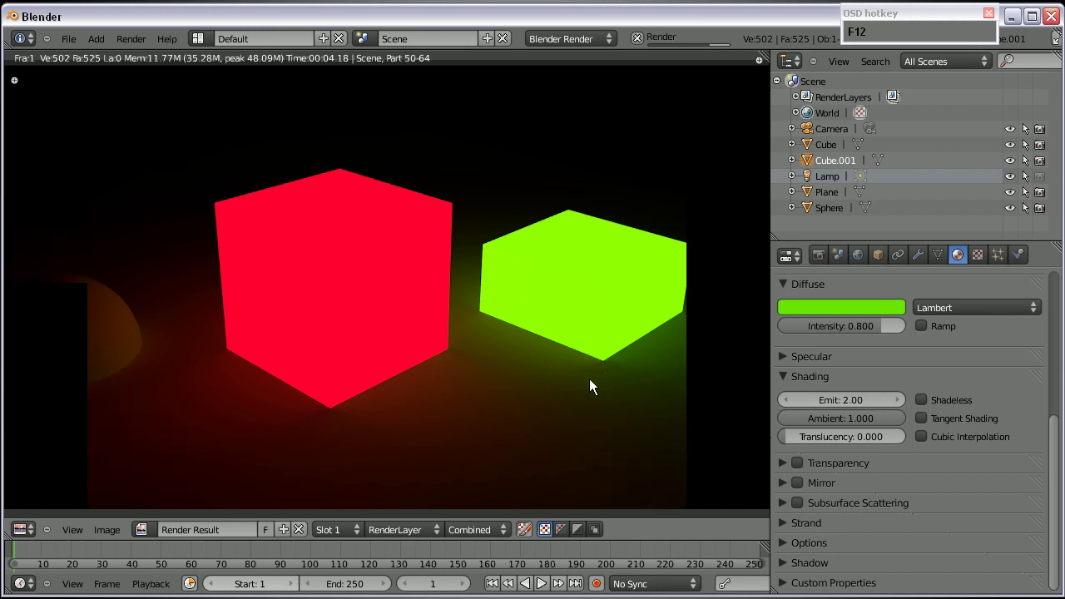
{"action": "key", "text": "Escape"}
{"action": "right_click", "coordinate": [414, 305]}
{"action": "scroll", "scroll_direction": "up", "scroll_amount": 3}
In Edit Mode select a cross of face strips on the subdivided cube and add a second material slot
{"action": "key", "text": "Tab"}
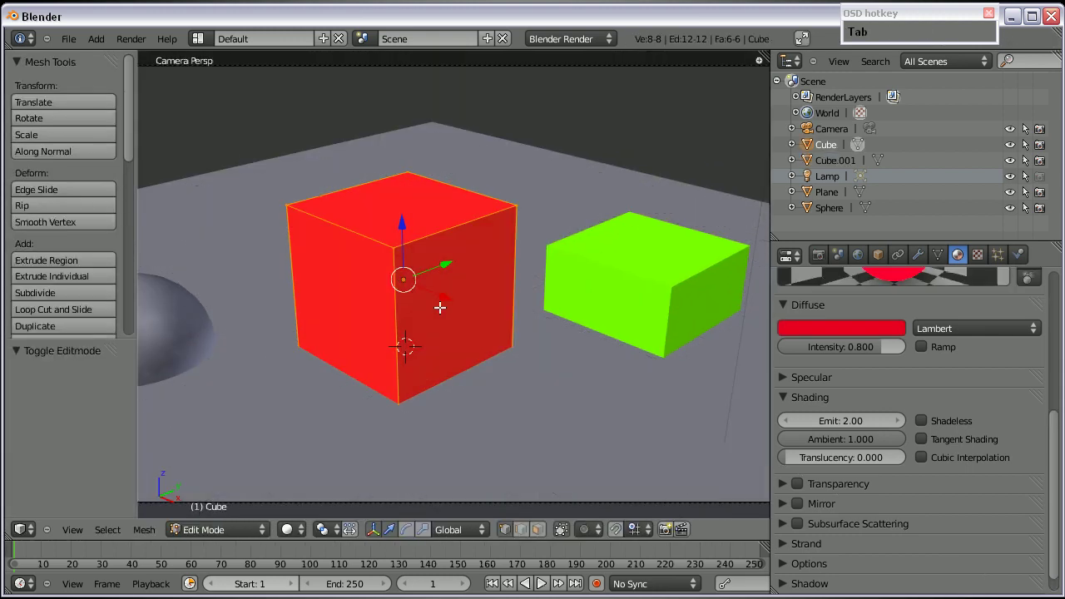
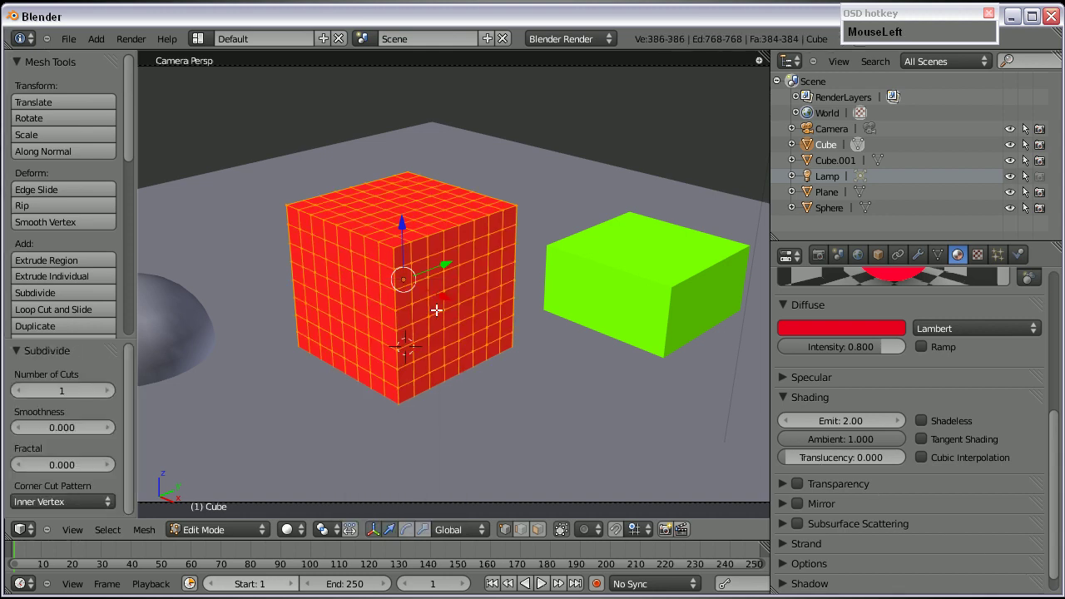
{"action": "right_click", "coordinate": [450, 323]}
{"action": "right_click", "coordinate": [348, 300]}
{"action": "right_click", "coordinate": [300, 271]}
{"action": "scroll", "scroll_direction": "up", "scroll_amount": 3}
{"action": "right_click", "coordinate": [182, 228]}
{"action": "scroll", "scroll_direction": "down", "scroll_amount": 3}
{"action": "scroll", "scroll_direction": "up", "scroll_amount": 3}
{"action": "left_click", "coordinate": [1041, 321]}
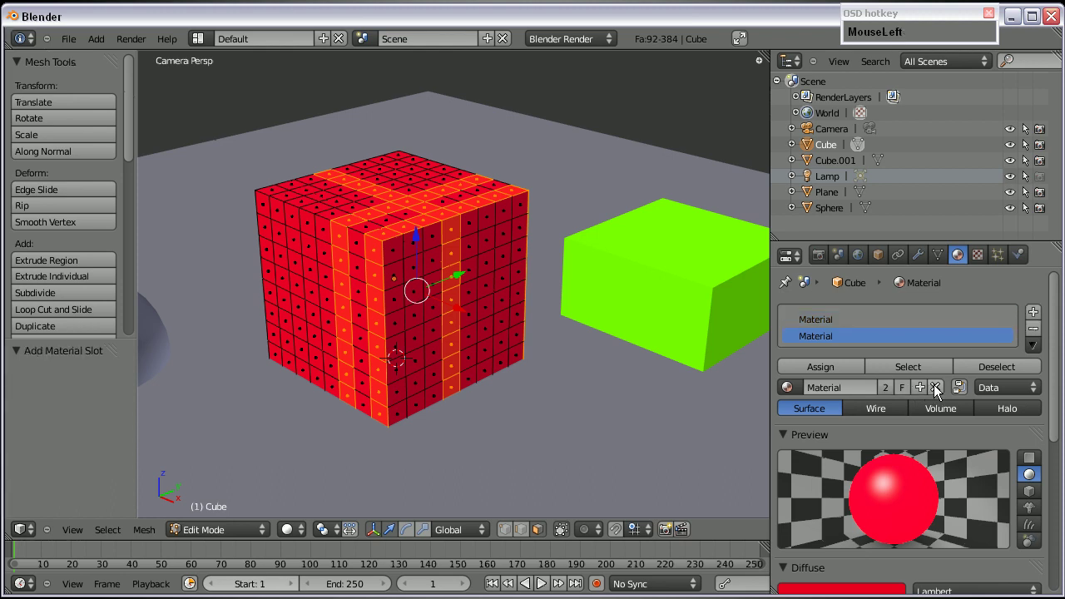
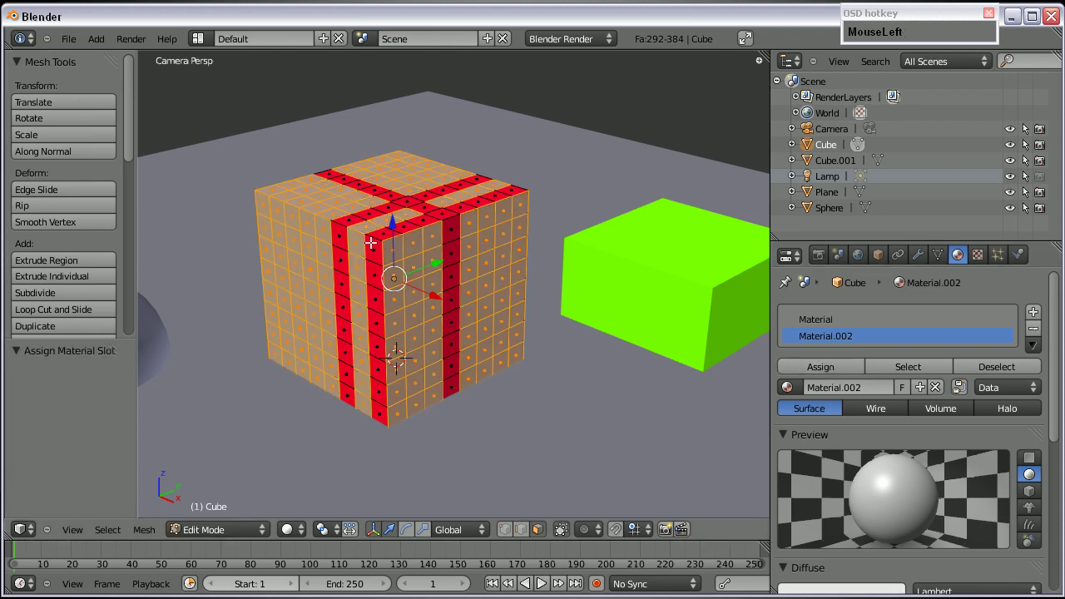
{"action": "key", "text": "Tab"}
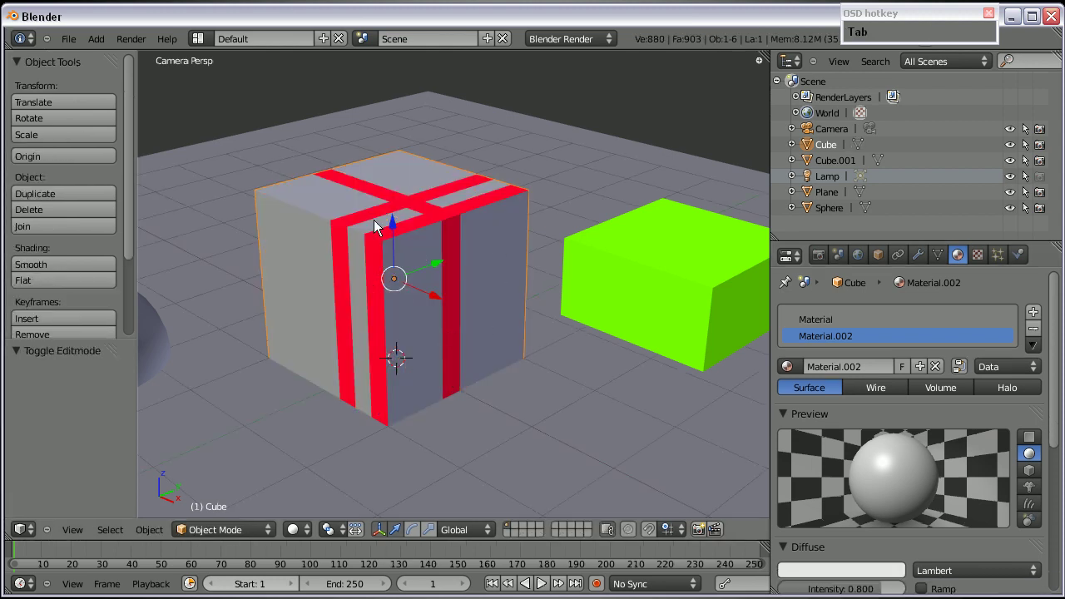
{"action": "scroll", "scroll_direction": "down", "scroll_amount": 3}
{"action": "scroll", "scroll_direction": "up", "scroll_amount": 3}
{"action": "key", "text": "F12"}
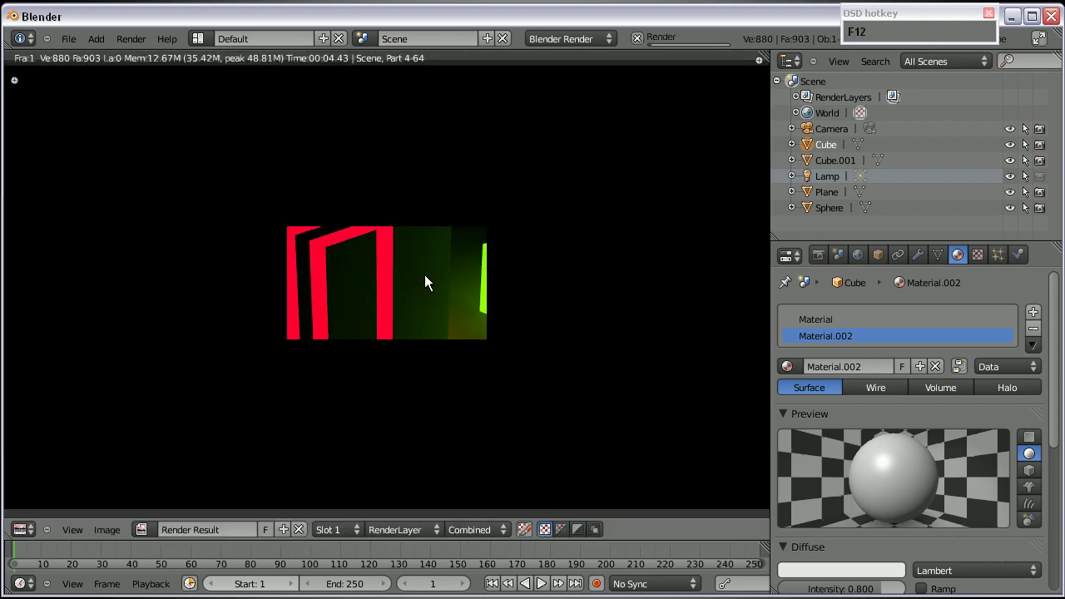
{"action": "scroll", "scroll_direction": "down", "scroll_amount": 3}
{"action": "scroll", "scroll_direction": "up", "scroll_amount": 3}
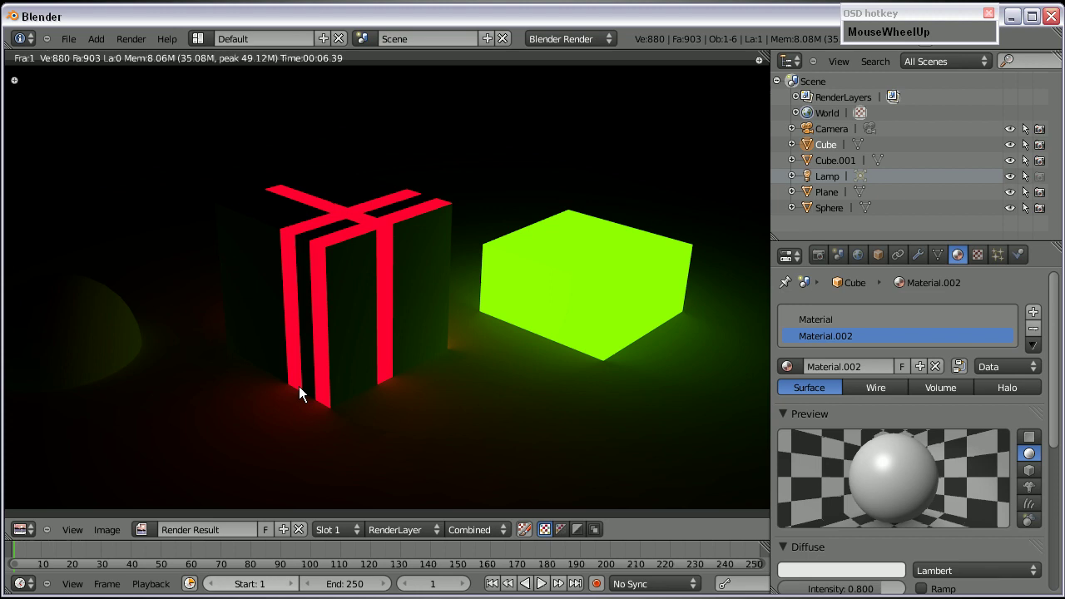
{"action": "scroll", "scroll_direction": "down", "scroll_amount": 3}
{"action": "key", "text": "Escape"}
{"action": "scroll", "scroll_direction": "up", "scroll_amount": 3}
{"action": "left_click", "coordinate": [819, 320]}
Set the stripe material's Diffuse R value to 3.0
{"action": "scroll", "scroll_direction": "down", "scroll_amount": 3}
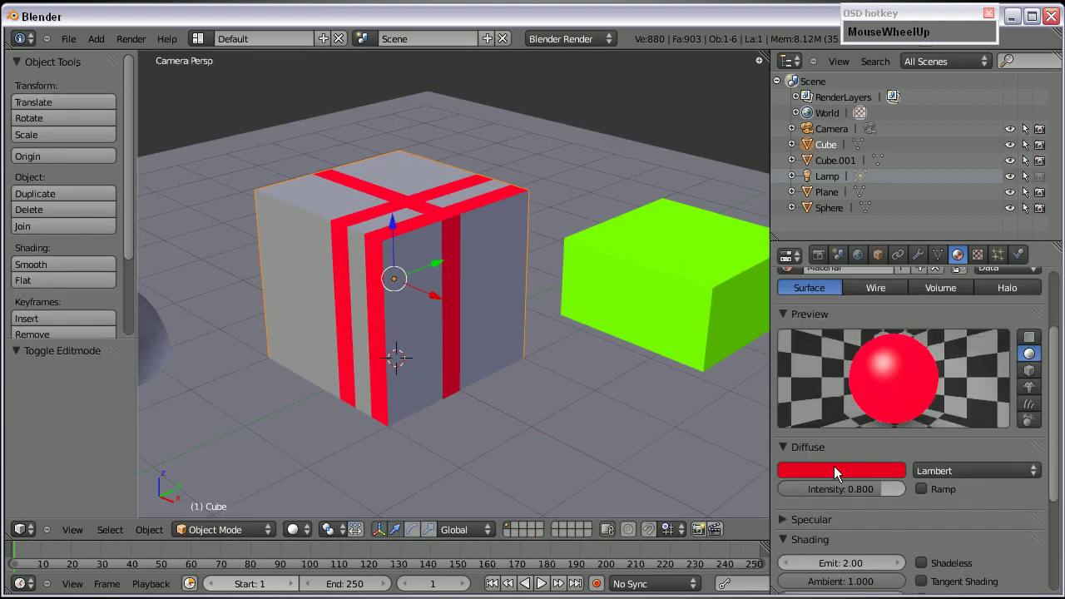
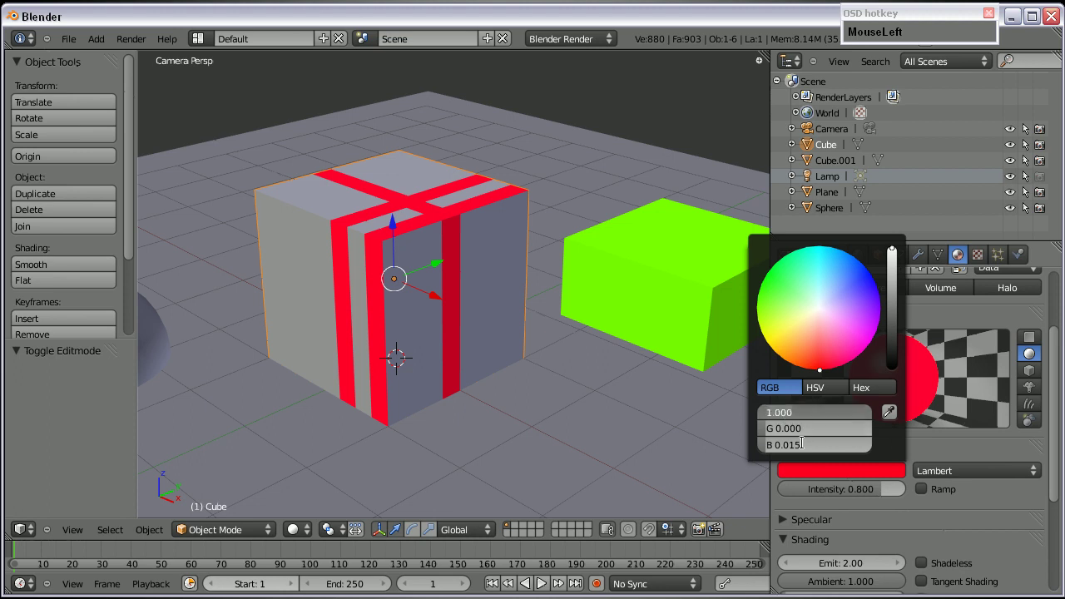
{"action": "key", "text": "KP_2"}
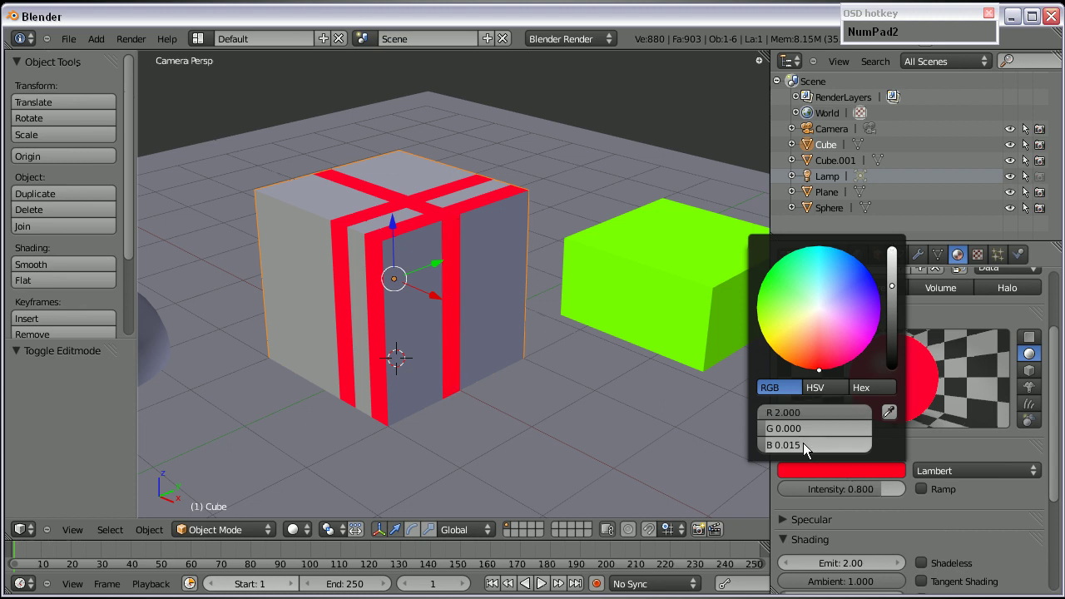
{"action": "left_click", "coordinate": [787, 419]}
{"action": "key", "text": "KP_3"}
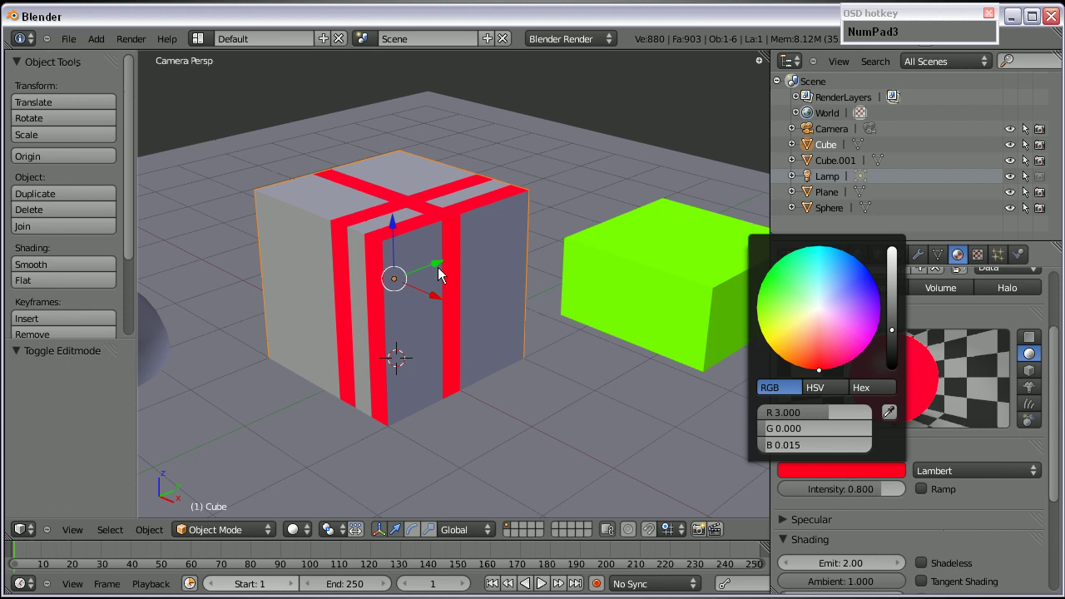
Save the scene as test.blend and render it again
{"action": "key", "text": "F12"}
{"action": "left_click", "coordinate": [478, 76]}
{"action": "key", "text": "Return"}
{"action": "key", "text": "F12"}
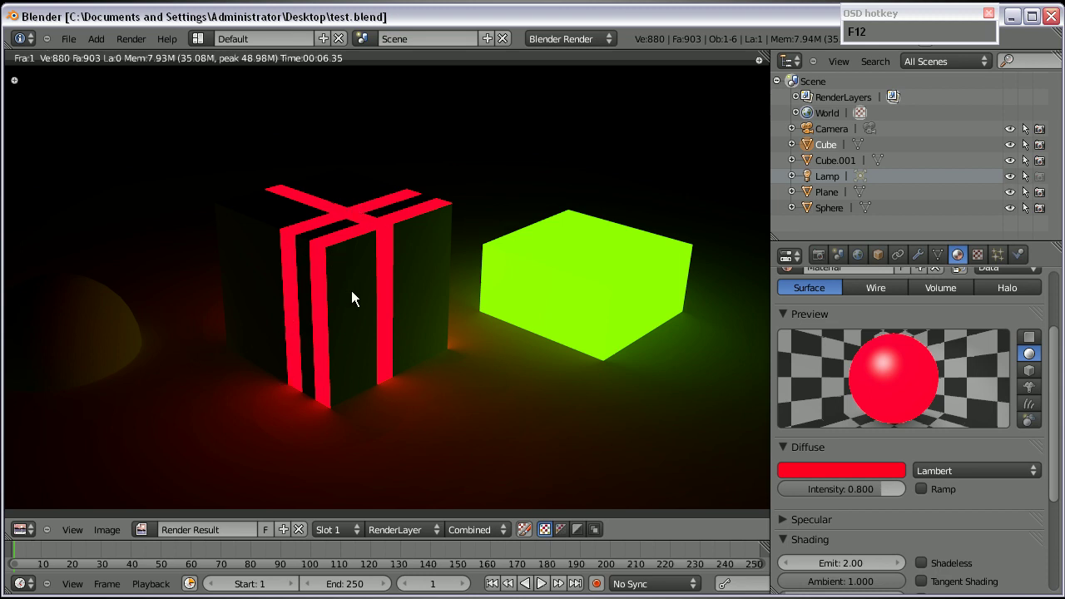
Select the green box and tilt it about the X axis
{"action": "scroll", "scroll_direction": "down", "scroll_amount": 3}
{"action": "key", "text": "Escape"}
{"action": "scroll", "scroll_direction": "down", "scroll_amount": 3}
{"action": "right_click", "coordinate": [572, 291]}
{"action": "key", "text": "g"}
{"action": "left_click_drag", "start_coordinate": [576, 289], "coordinate": [667, 270]}
{"action": "key", "text": "r"}
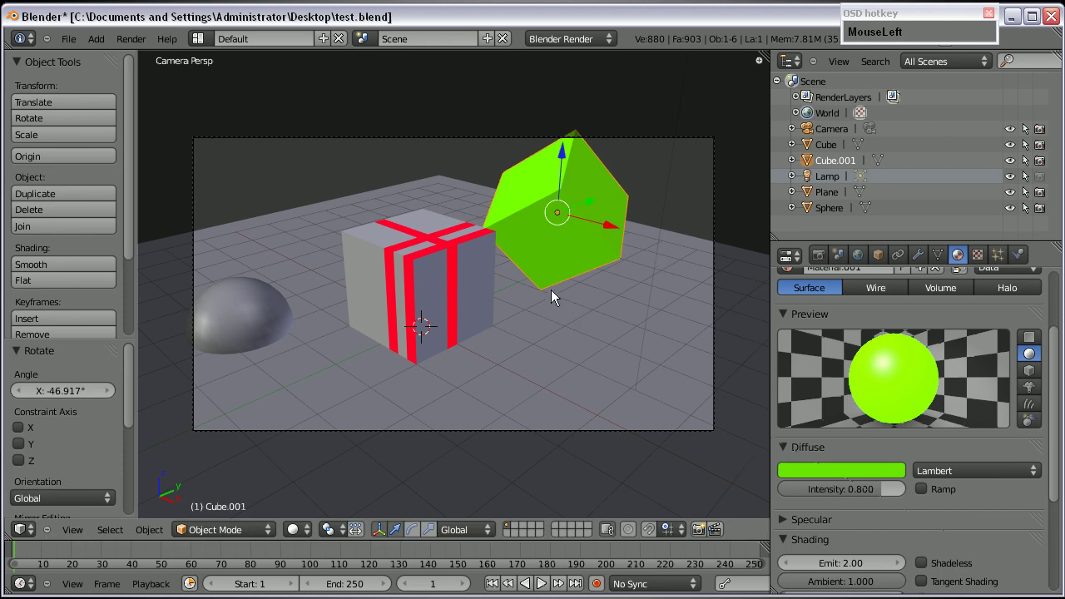
Add a huge cube enclosing the scene as a room and render
{"action": "key", "text": "shift+a"}
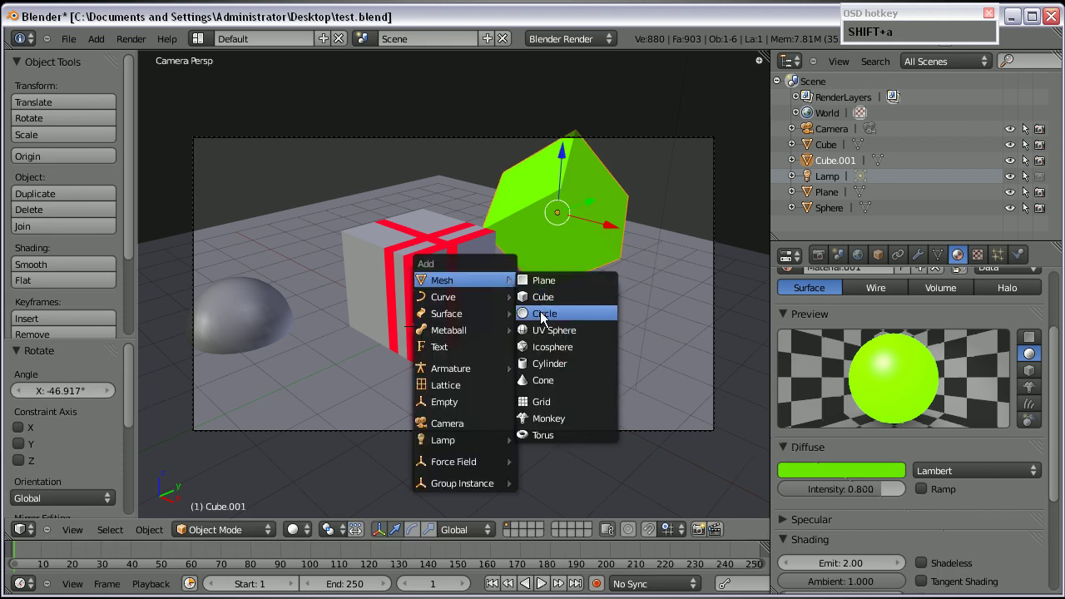
{"action": "left_click", "coordinate": [546, 305]}
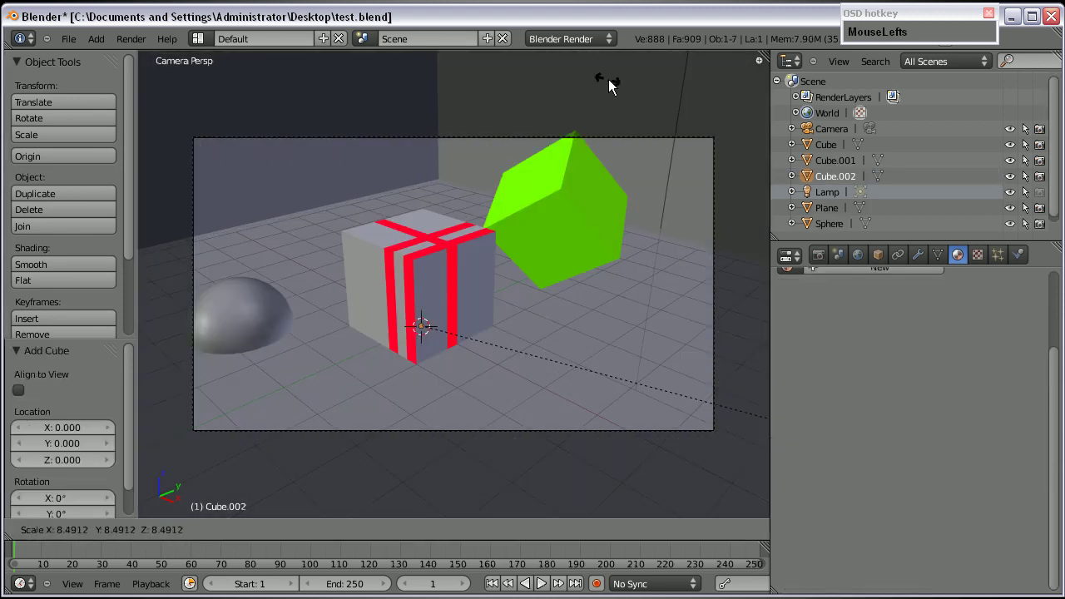
{"action": "key", "text": "F12"}
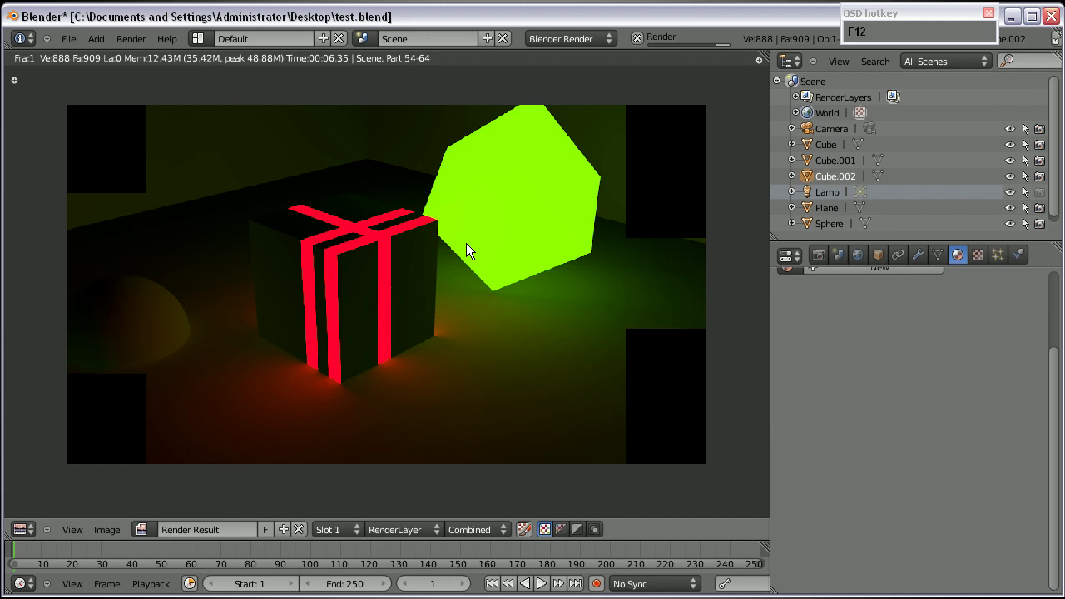
{"action": "key", "text": "Escape"}
Lower the green box's Emit strength from 2 to 1.00
{"action": "right_click", "coordinate": [534, 224]}
{"action": "scroll", "scroll_direction": "down", "scroll_amount": 3}
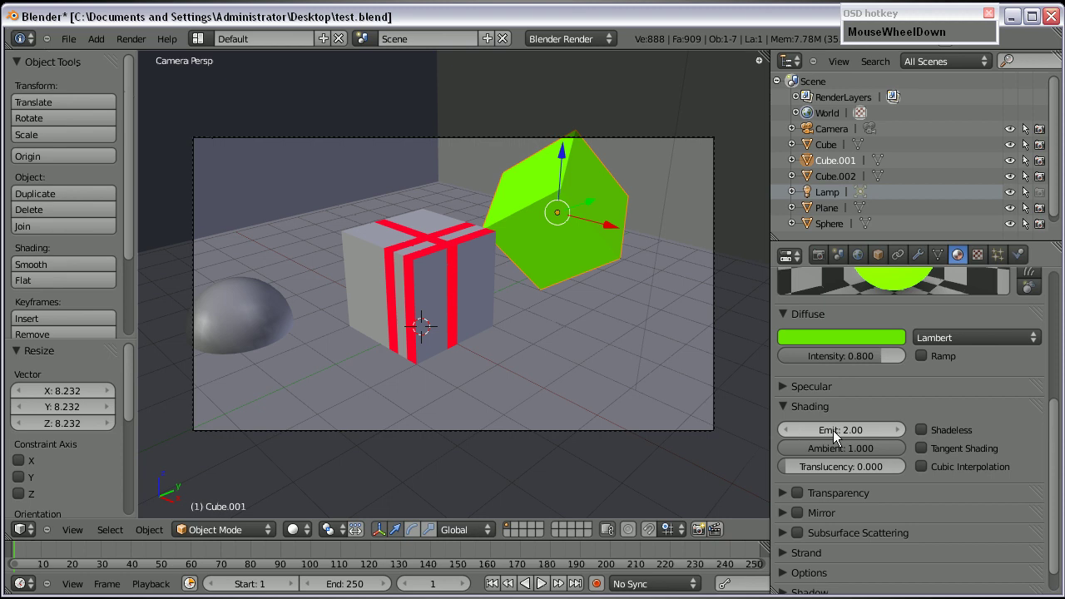
{"action": "left_click", "coordinate": [850, 438]}
{"action": "key", "text": "KP_1"}
{"action": "key", "text": "Return"}
{"action": "scroll", "scroll_direction": "up", "scroll_amount": 3}
Render the scene with the dimmer green box and return to the 3D view
{"action": "key", "text": "F12"}
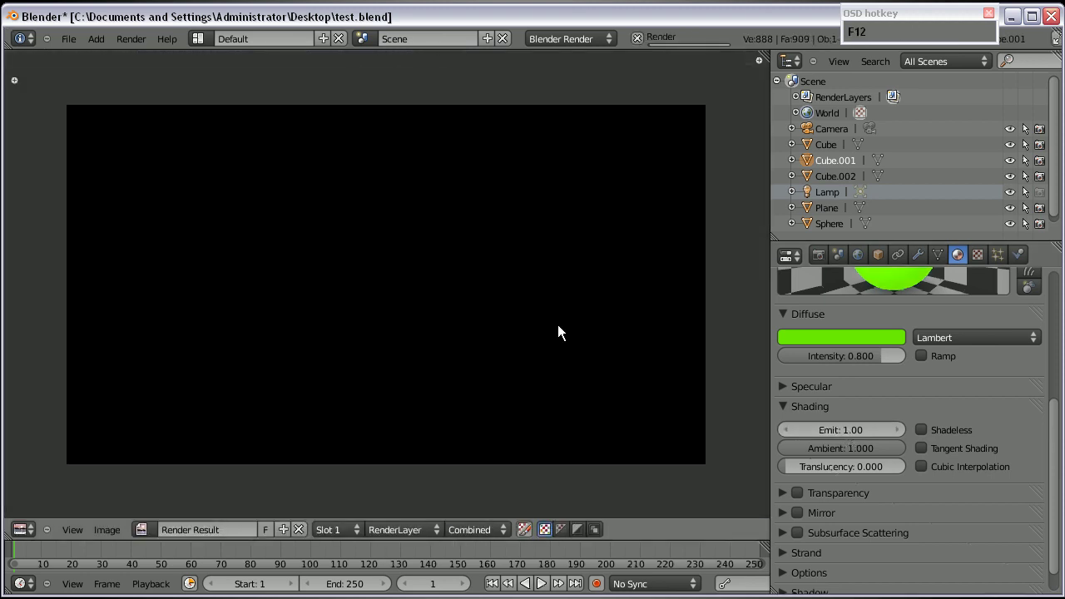
{"action": "scroll", "scroll_direction": "down", "scroll_amount": 3}
{"action": "scroll", "scroll_direction": "up", "scroll_amount": 3}
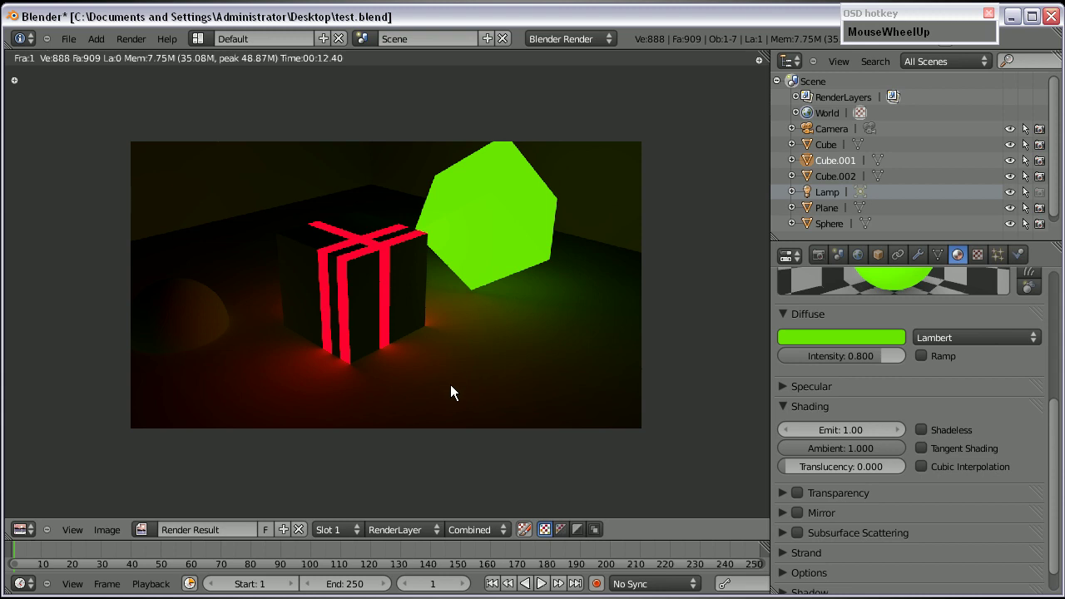
{"action": "key", "text": "Return"}
Orbit out of the camera view and delete the large enclosing room cube
{"action": "scroll", "scroll_direction": "up", "scroll_amount": 3}
{"action": "scroll", "scroll_direction": "down", "scroll_amount": 3}
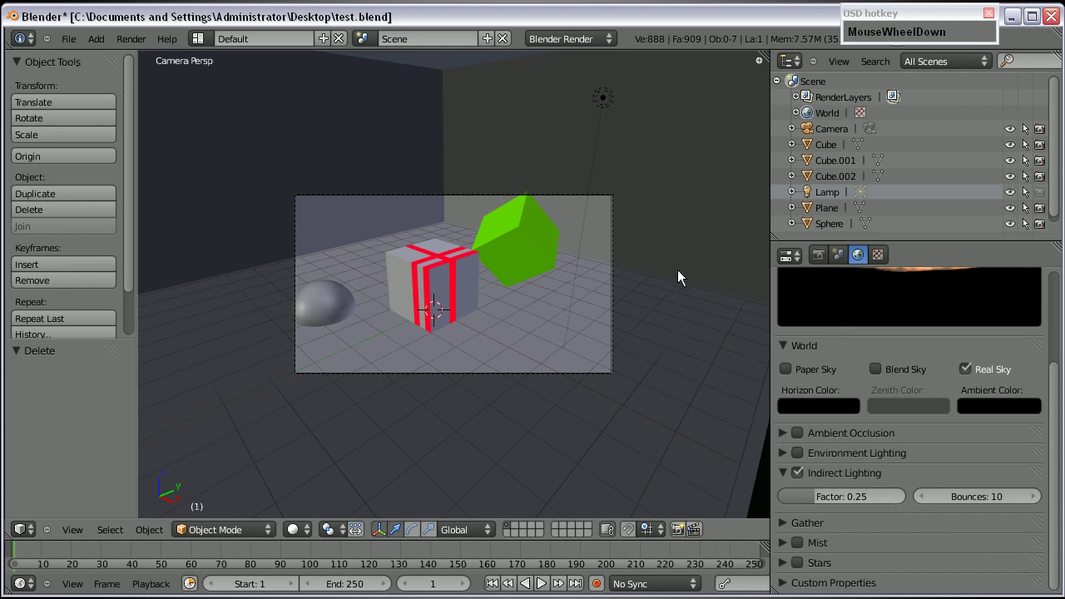
{"action": "middle_click", "coordinate": [415, 296]}
{"action": "right_click", "coordinate": [504, 127]}
{"action": "scroll", "scroll_direction": "down", "scroll_amount": 3}
{"action": "scroll", "scroll_direction": "up", "scroll_amount": 3}
{"action": "right_click", "coordinate": [466, 264]}
{"action": "key", "text": "Delete"}
{"action": "key", "text": "Return"}
{"action": "scroll", "scroll_direction": "up", "scroll_amount": 3}
{"action": "scroll", "scroll_direction": "down", "scroll_amount": 3}
{"action": "scroll", "scroll_direction": "up", "scroll_amount": 3}
Expand the Layers panel in Render properties and scroll to the render layer passes
{"action": "left_click_drag", "start_coordinate": [824, 263], "coordinate": [786, 264]}
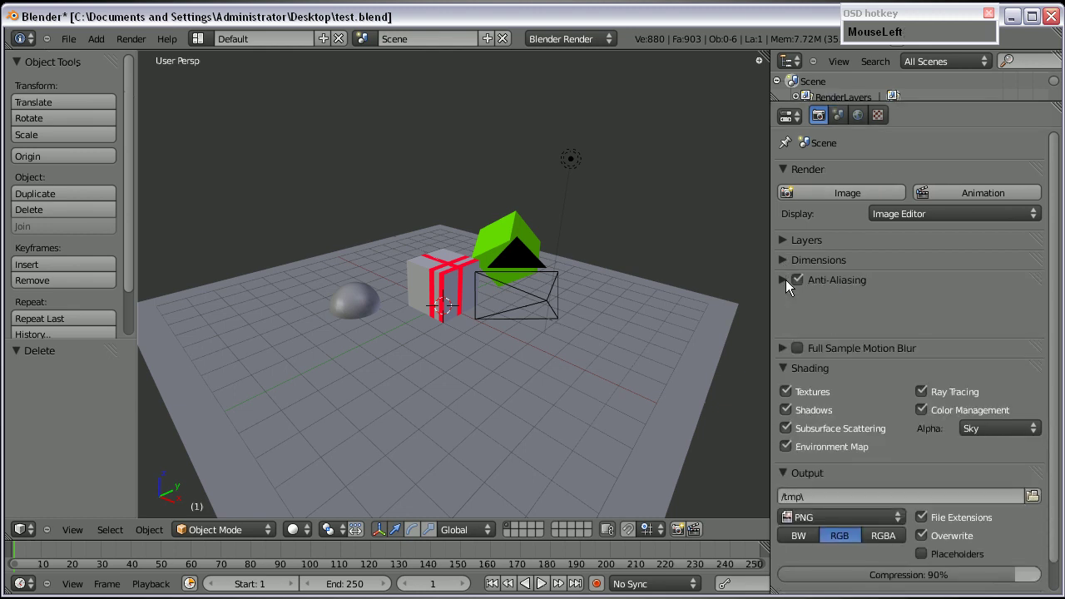
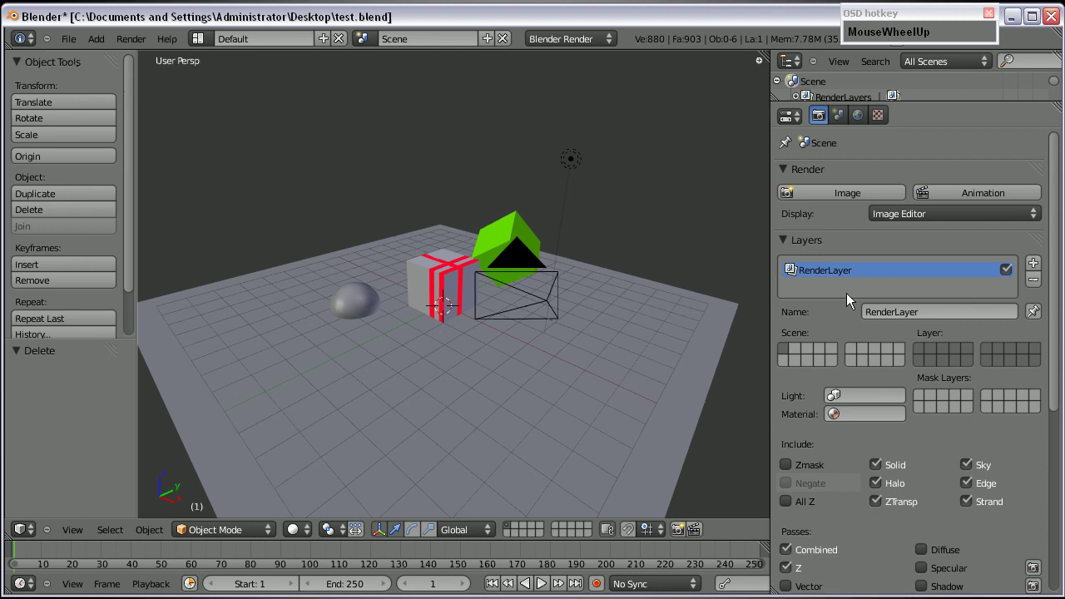
{"action": "scroll", "scroll_direction": "down", "scroll_amount": 3}
{"action": "scroll", "scroll_direction": "up", "scroll_amount": 3}
{"action": "left_click", "coordinate": [93, 147]}
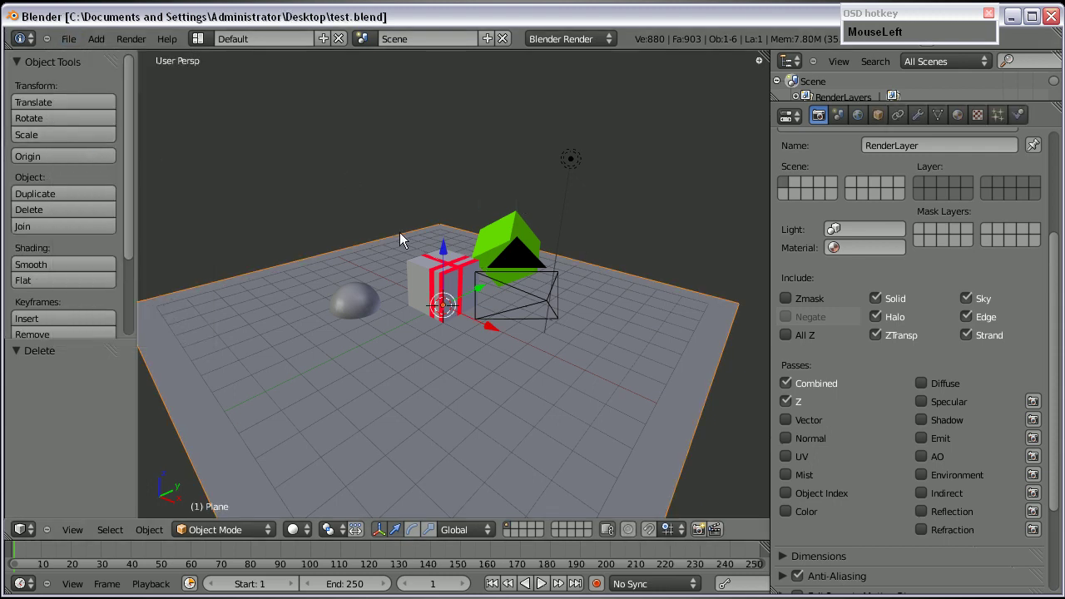
Add RenderLayer.001, assign it to layer 2, and show the empty second scene layer
{"action": "scroll", "scroll_direction": "up", "scroll_amount": 3}
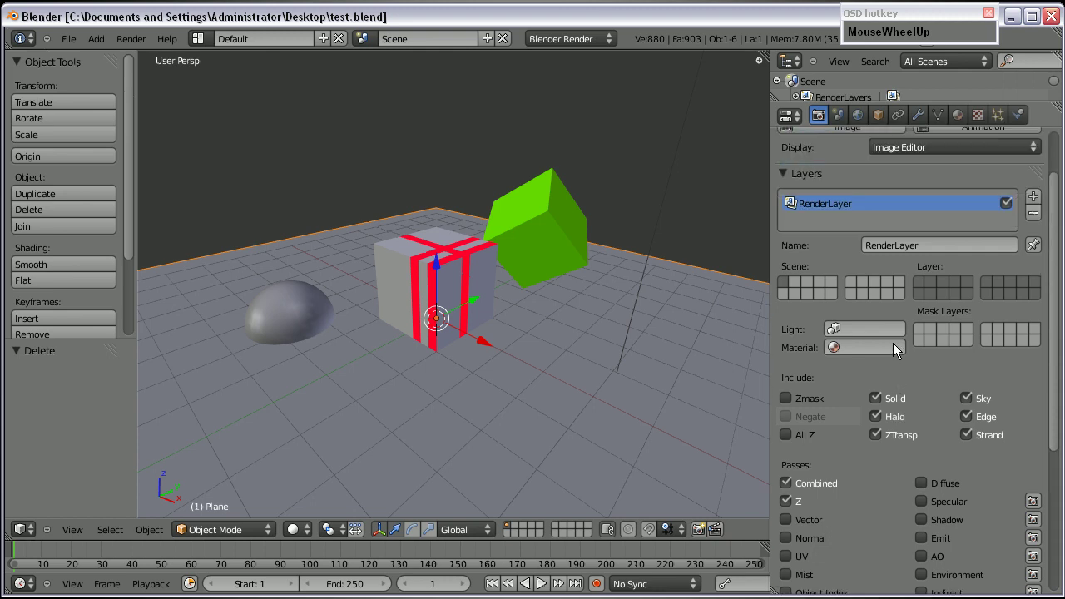
{"action": "scroll", "scroll_direction": "down", "scroll_amount": 3}
{"action": "left_click", "coordinate": [804, 260]}
{"action": "left_click", "coordinate": [815, 269]}
{"action": "left_click", "coordinate": [794, 269]}
{"action": "left_click_drag", "start_coordinate": [801, 258], "coordinate": [923, 256]}
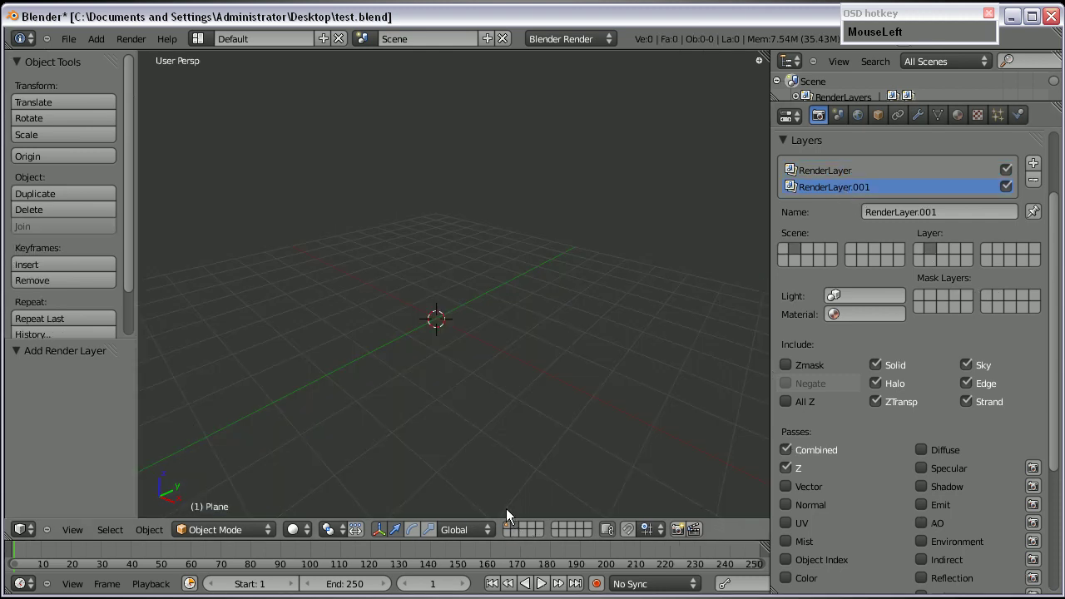
Add a cube on the second layer and raise it slightly while comparing with layer 1
{"action": "key", "text": "shift+a"}
{"action": "left_click", "coordinate": [487, 371]}
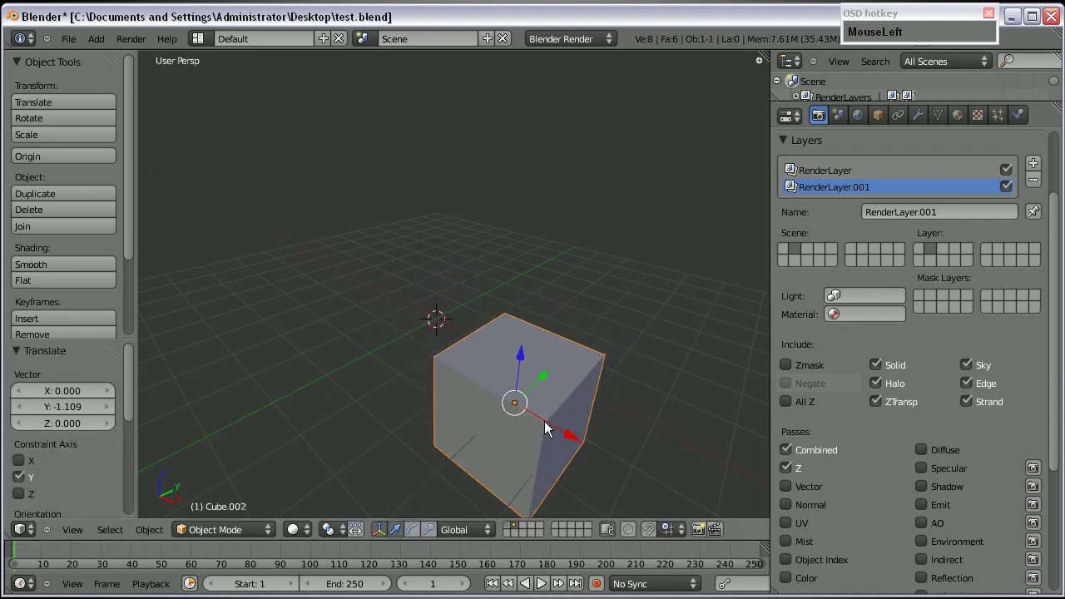
{"action": "left_click", "coordinate": [518, 535]}
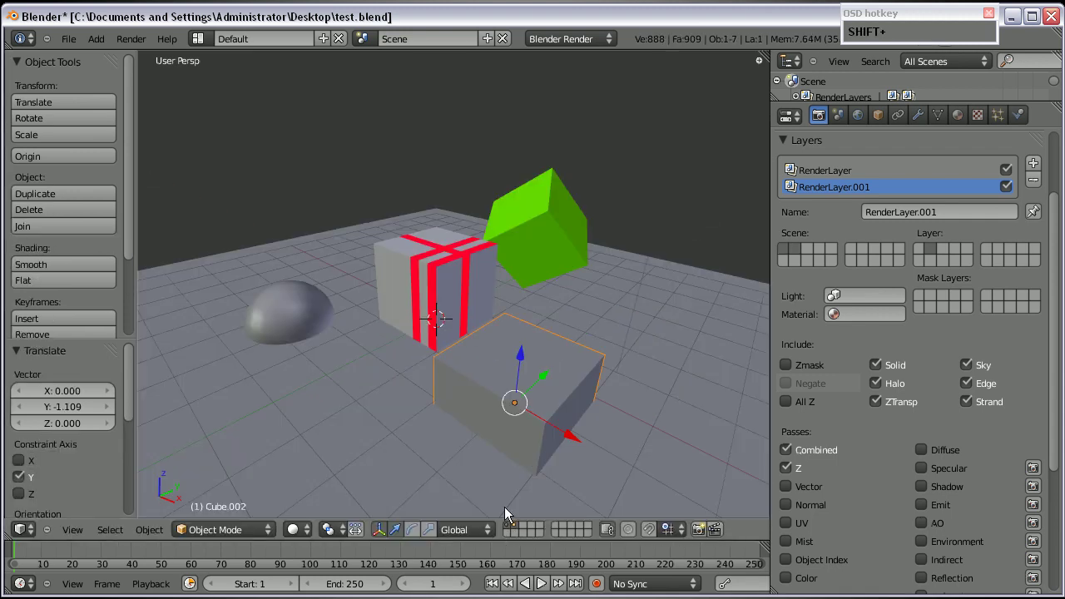
{"action": "left_click_drag", "start_coordinate": [524, 367], "coordinate": [848, 210]}
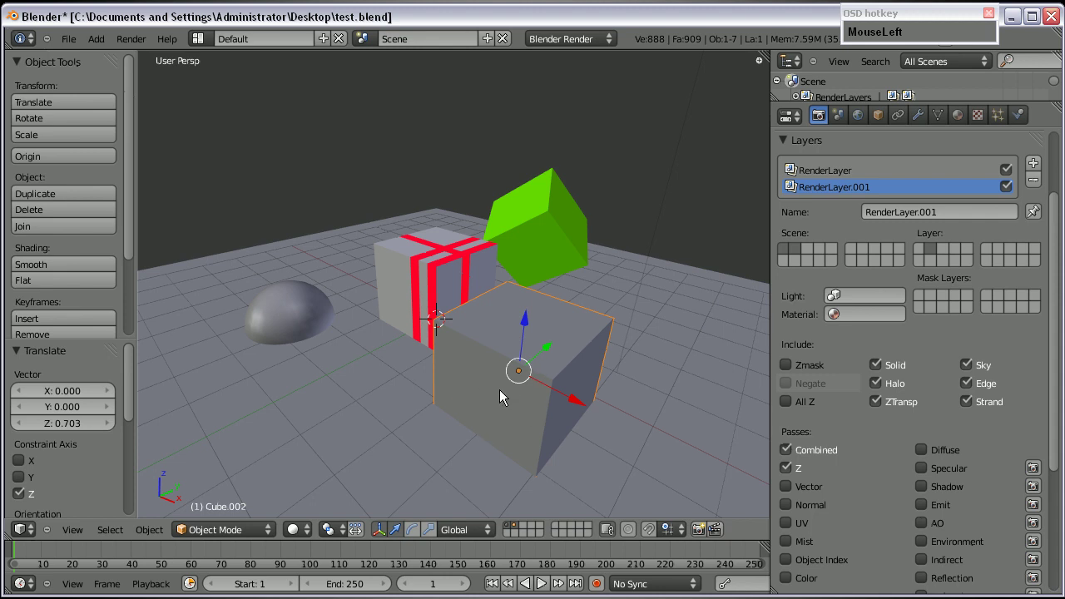
Show only the second layer again, ready to add another object
{"action": "scroll", "scroll_direction": "down", "scroll_amount": 3}
{"action": "scroll", "scroll_direction": "up", "scroll_amount": 3}
{"action": "left_click", "coordinate": [520, 534]}
{"action": "key", "text": "shift+a"}
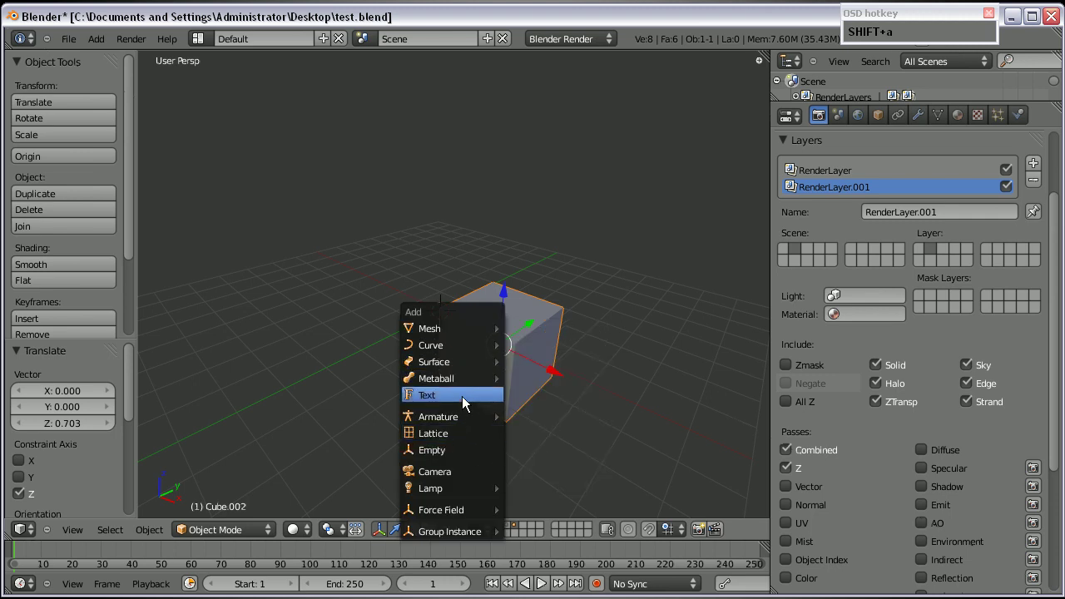
Add a point lamp above the new cube and display both scene layers together
{"action": "left_click", "coordinate": [542, 500]}
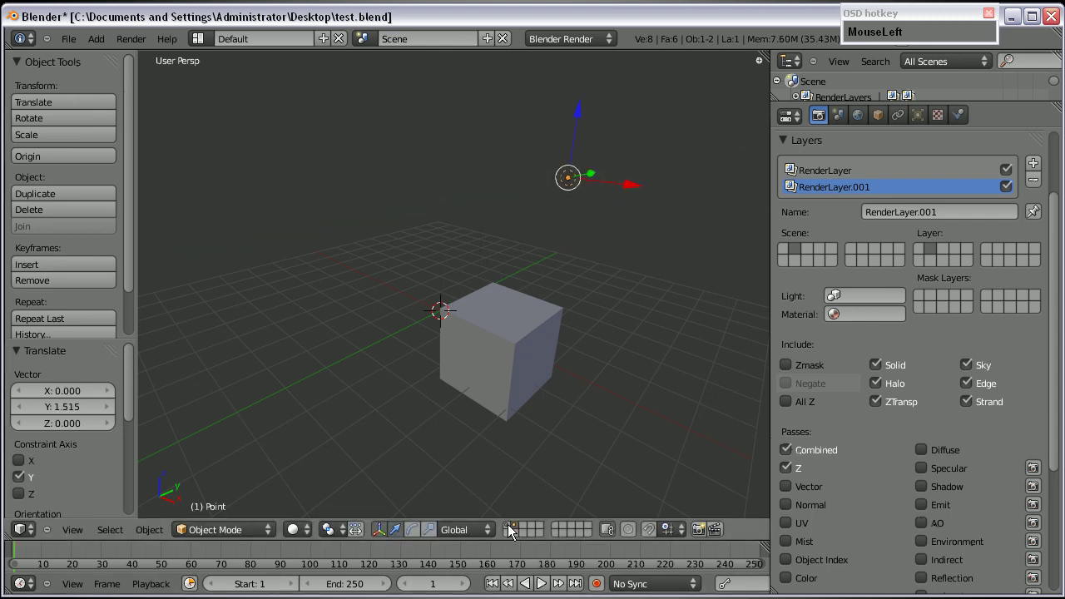
{"action": "left_click", "coordinate": [513, 533]}
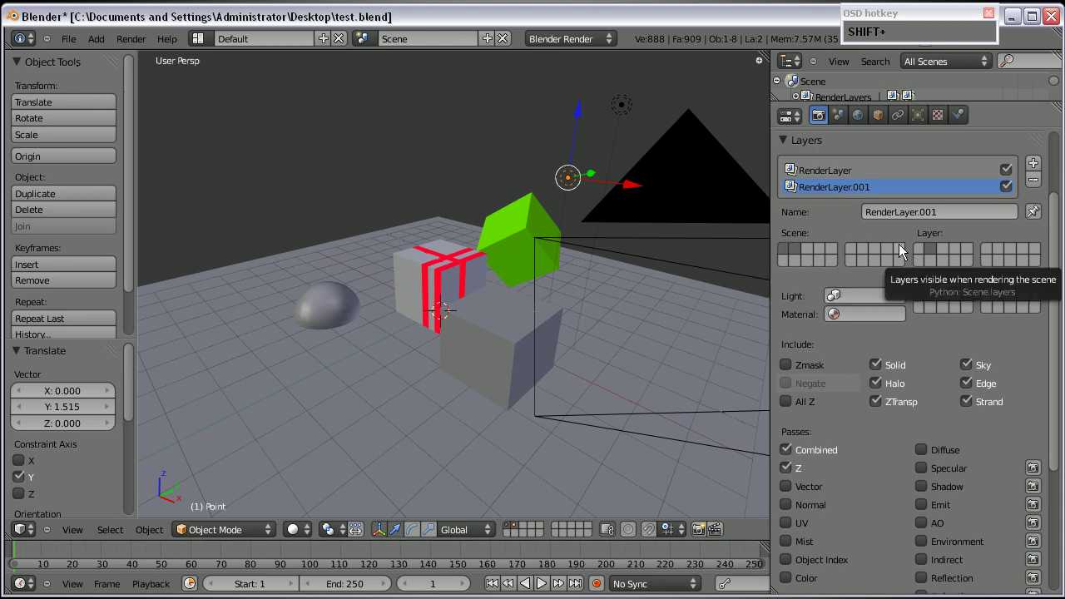
Rename RenderLayer.001 to 'wruefel' in the Layers panel
{"action": "left_click", "coordinate": [909, 208]}
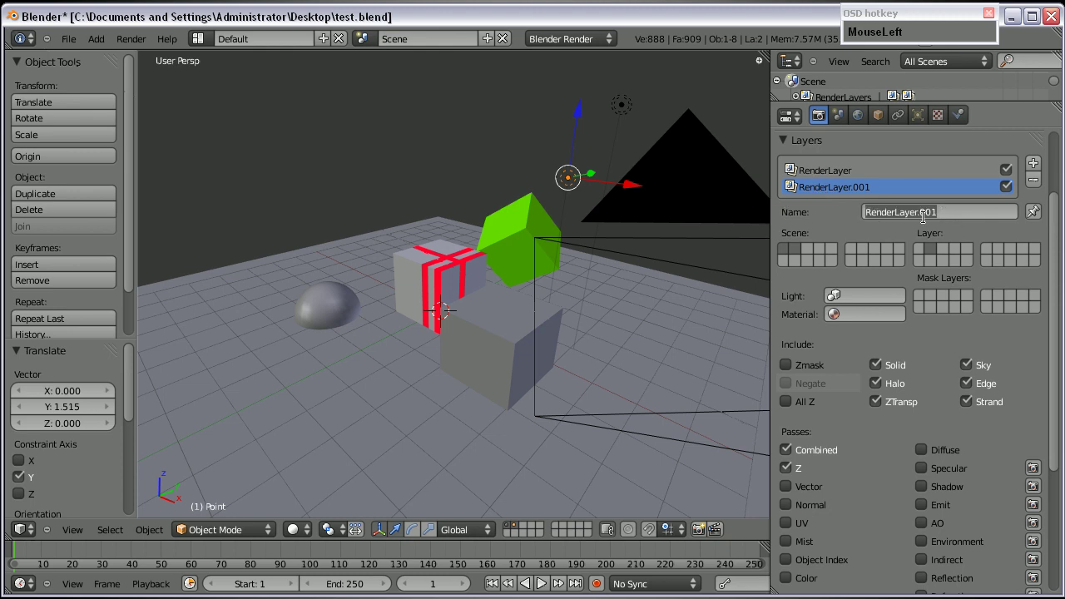
{"action": "type", "text": "w"}
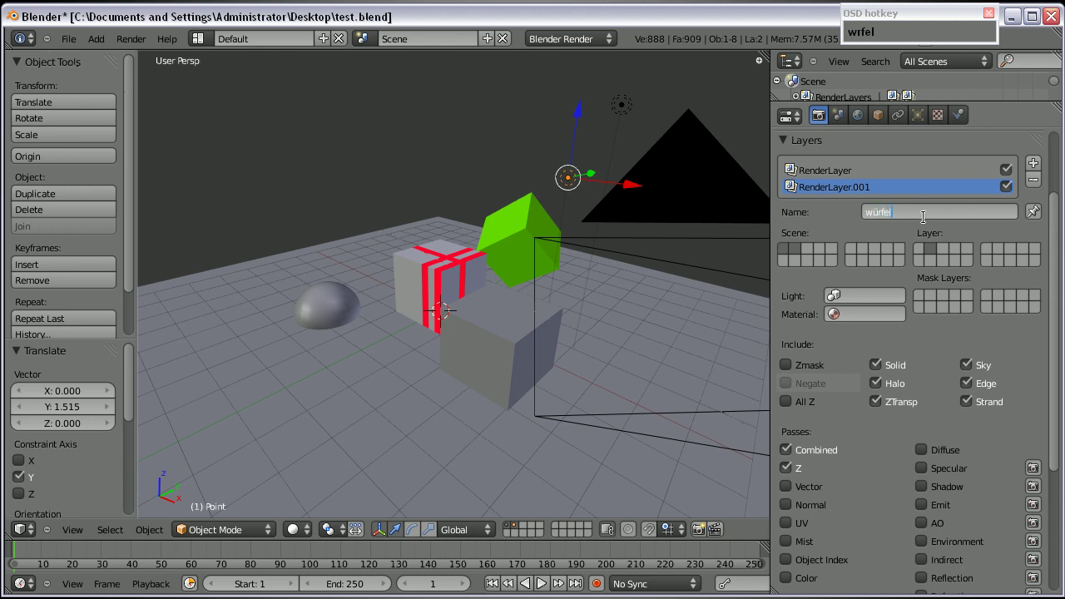
{"action": "key", "text": "Return"}
{"action": "left_click", "coordinate": [871, 207]}
{"action": "key", "text": "Left"}
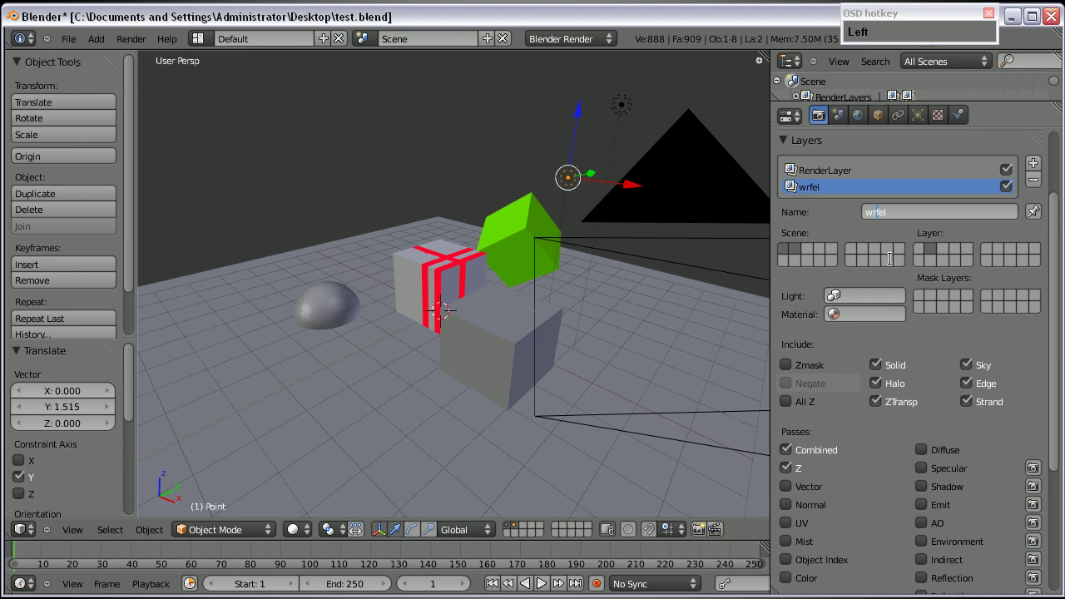
{"action": "key", "text": "u"}
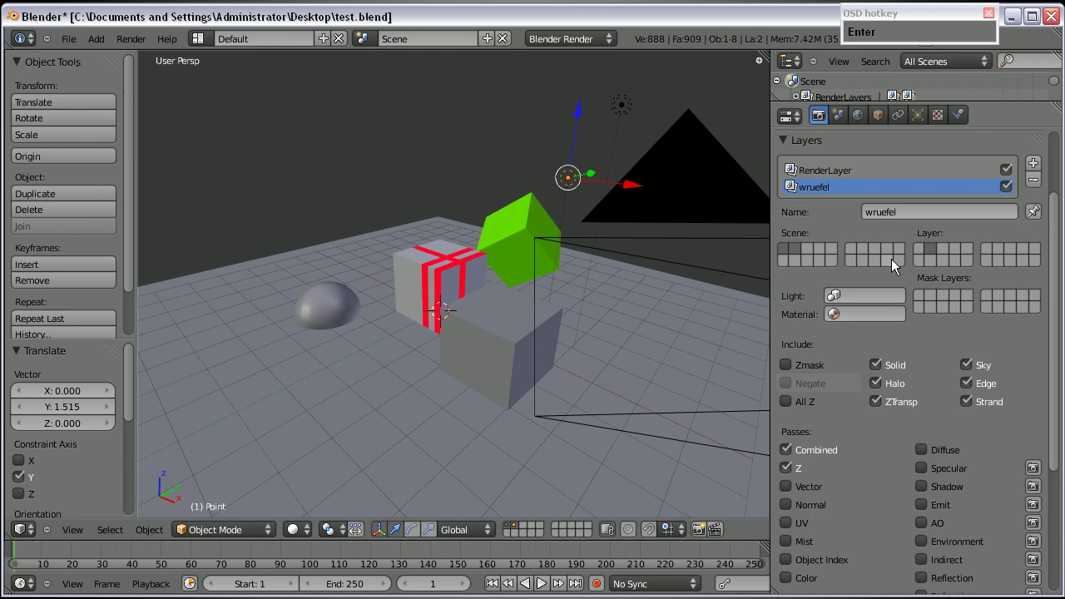
Enable Diffuse, Specular, Shadow, Emit, AO and Color passes on RenderLayer and switch to camera view
{"action": "left_click", "coordinate": [825, 176]}
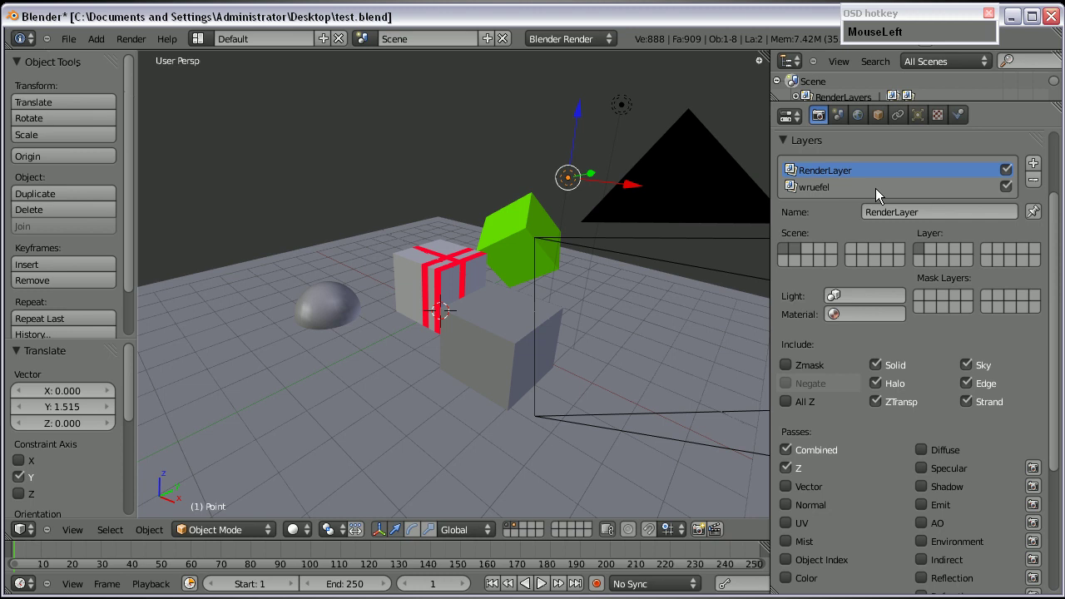
{"action": "scroll", "scroll_direction": "down", "scroll_amount": 3}
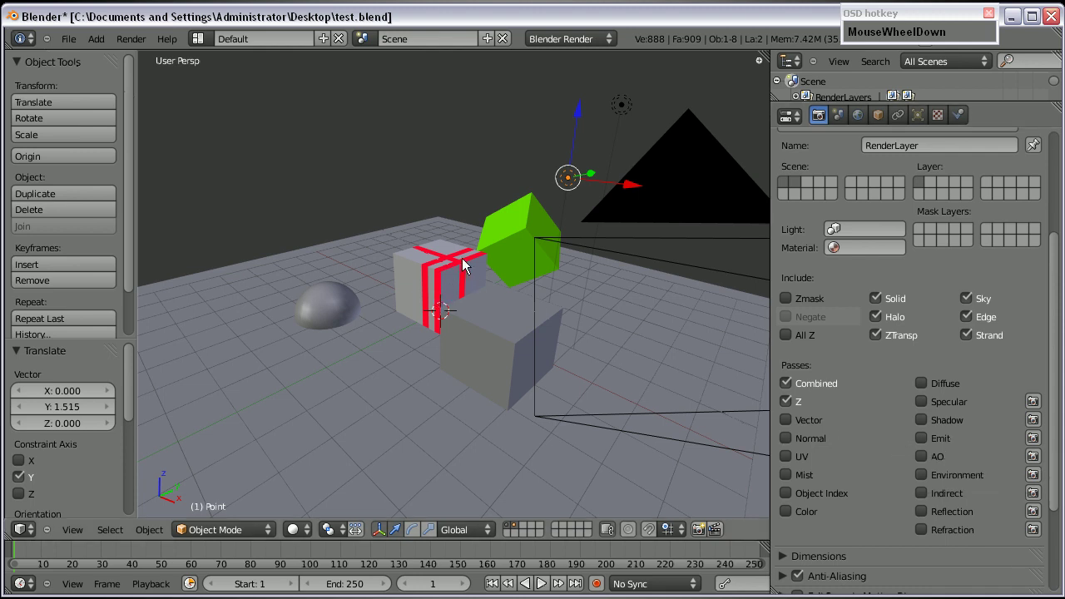
{"action": "left_click", "coordinate": [859, 123]}
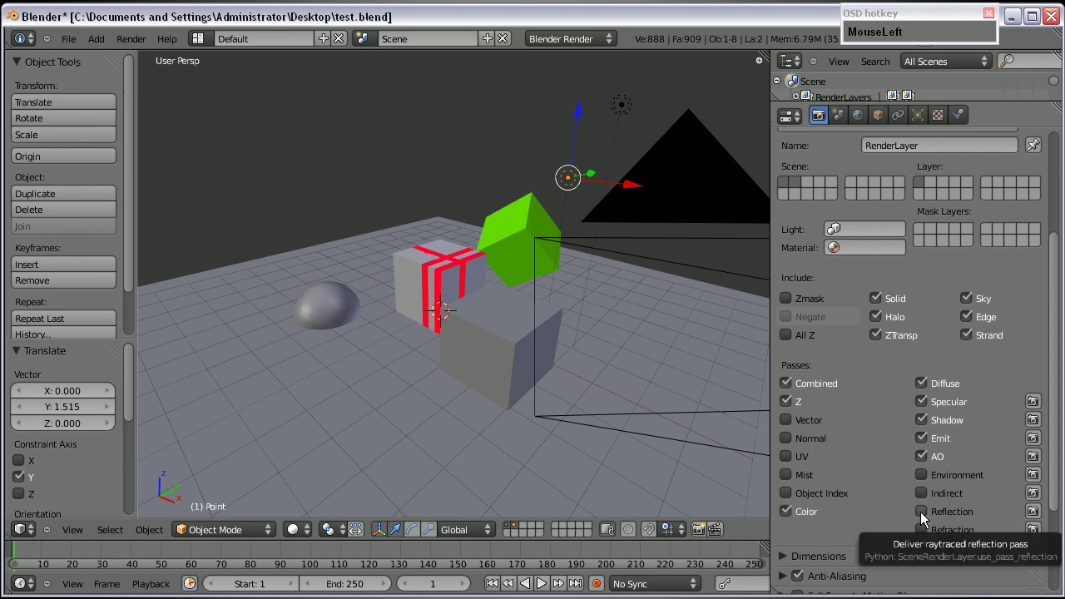
{"action": "scroll", "scroll_direction": "down", "scroll_amount": 3}
{"action": "key", "text": "KP_0"}
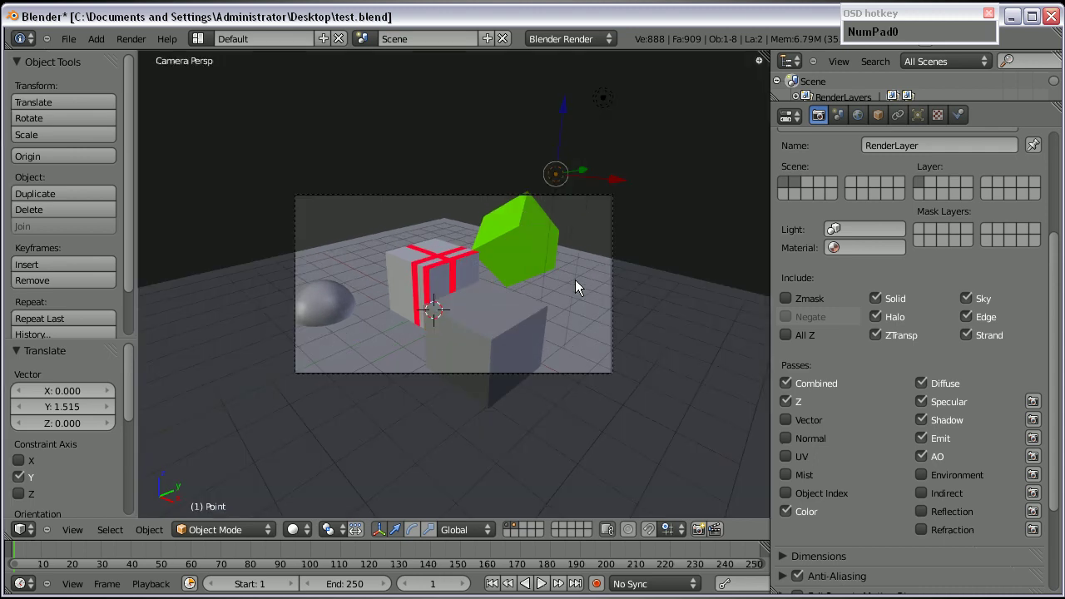
Render the frame, then select the wruefel layer and render it on its own
{"action": "key", "text": "F12"}
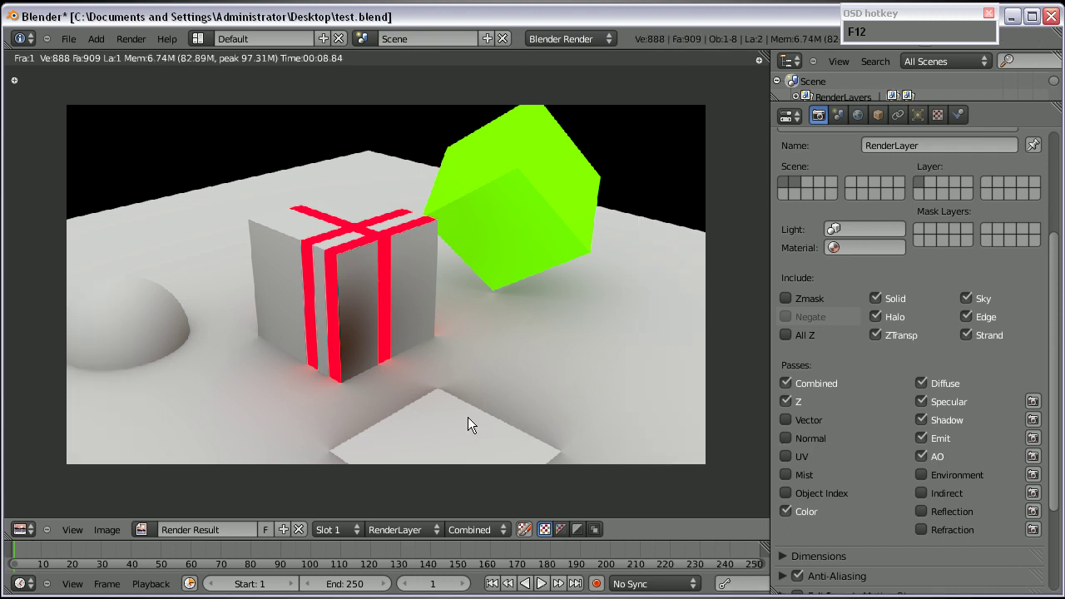
{"action": "scroll", "scroll_direction": "up", "scroll_amount": 3}
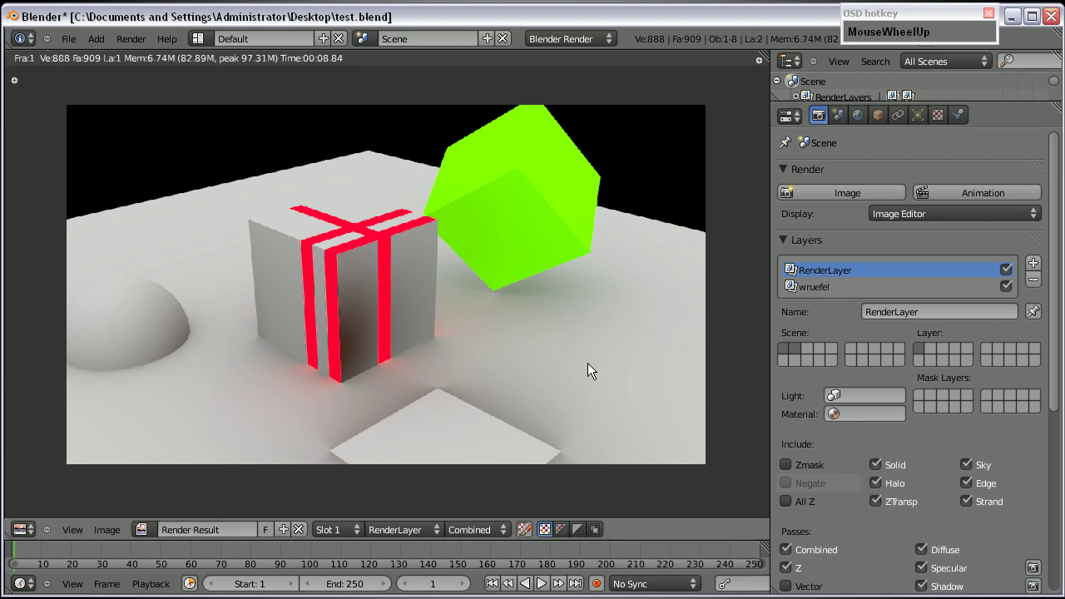
{"action": "left_click", "coordinate": [827, 288]}
{"action": "key", "text": "F12"}
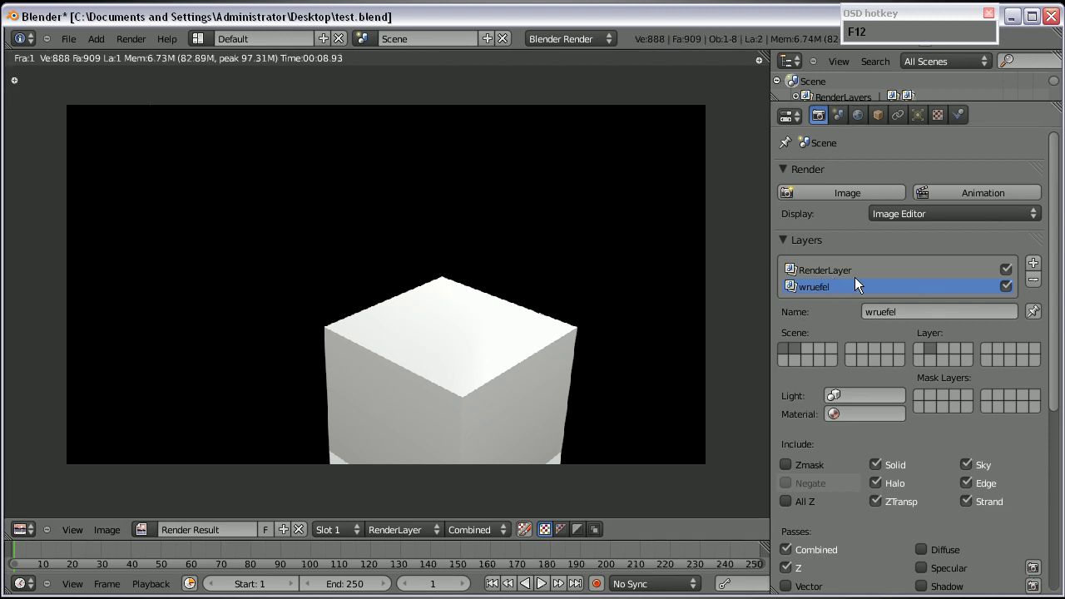
Enable compositing nodes with a Render Layers node and Composite output
{"action": "left_click_drag", "start_coordinate": [830, 277], "coordinate": [376, 222]}
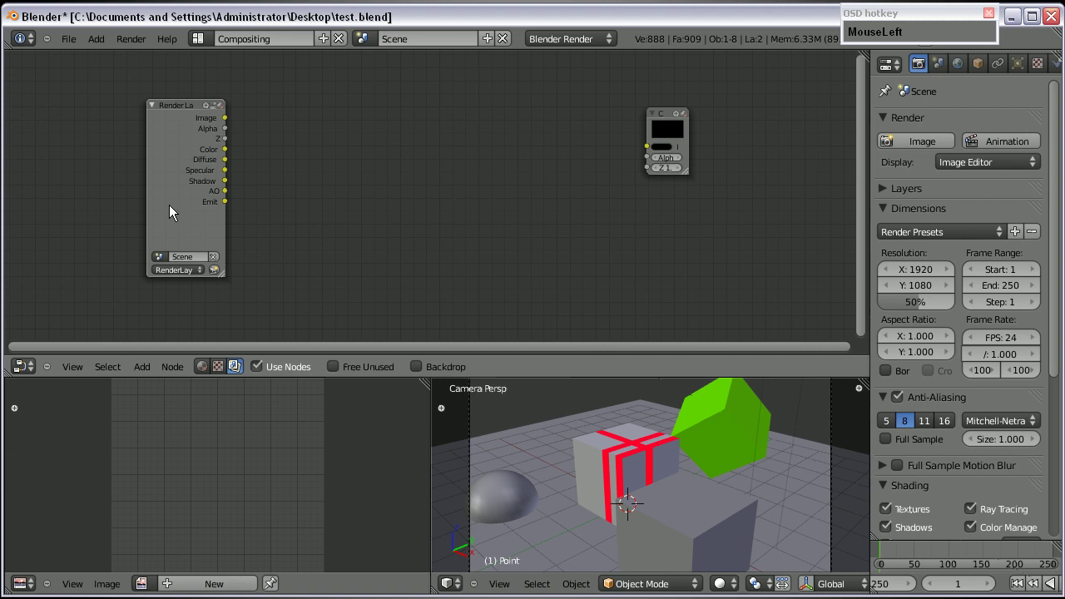
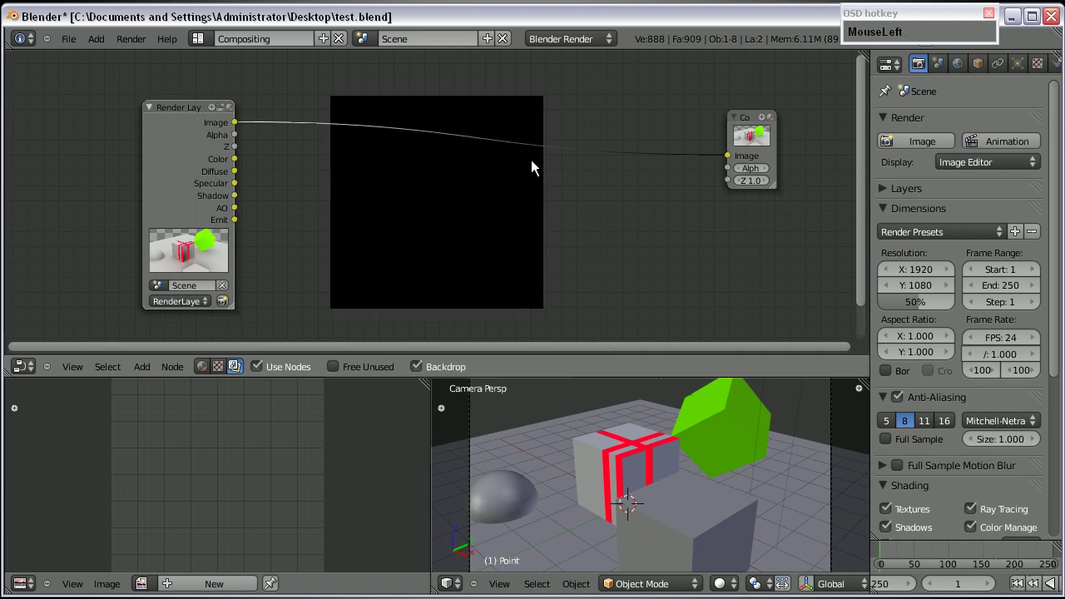
Add a Viewer node from Add > Output in the node editor
{"action": "scroll", "scroll_direction": "down", "scroll_amount": 3}
{"action": "scroll", "scroll_direction": "up", "scroll_amount": 3}
{"action": "scroll", "scroll_direction": "down", "scroll_amount": 3}
{"action": "scroll", "scroll_direction": "up", "scroll_amount": 3}
{"action": "left_click", "coordinate": [148, 380]}
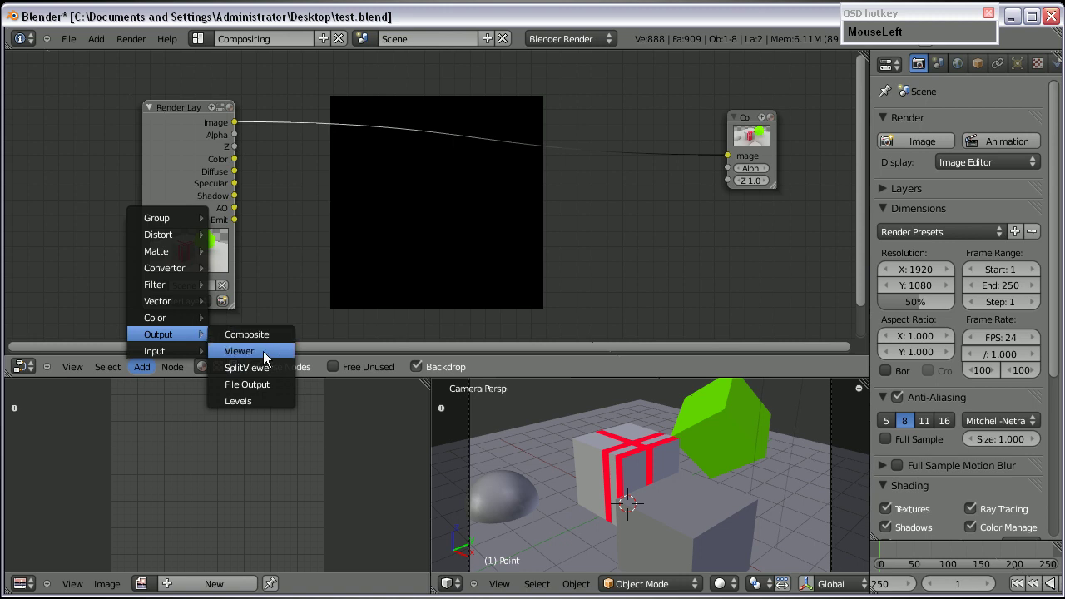
{"action": "scroll", "scroll_direction": "down", "scroll_amount": 3}
{"action": "middle_click", "coordinate": [406, 271]}
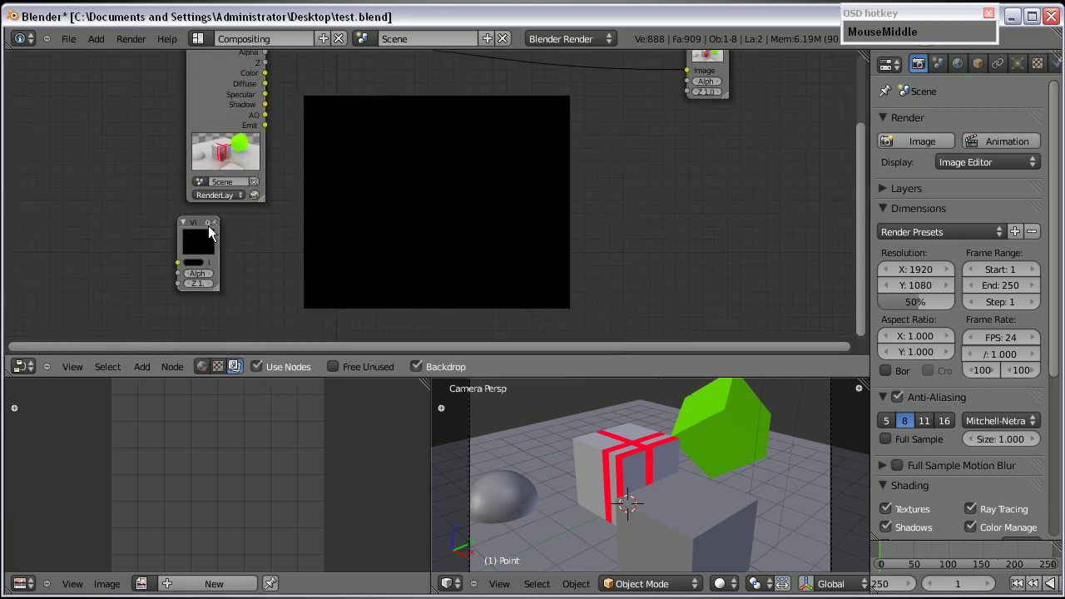
{"action": "left_click", "coordinate": [197, 230]}
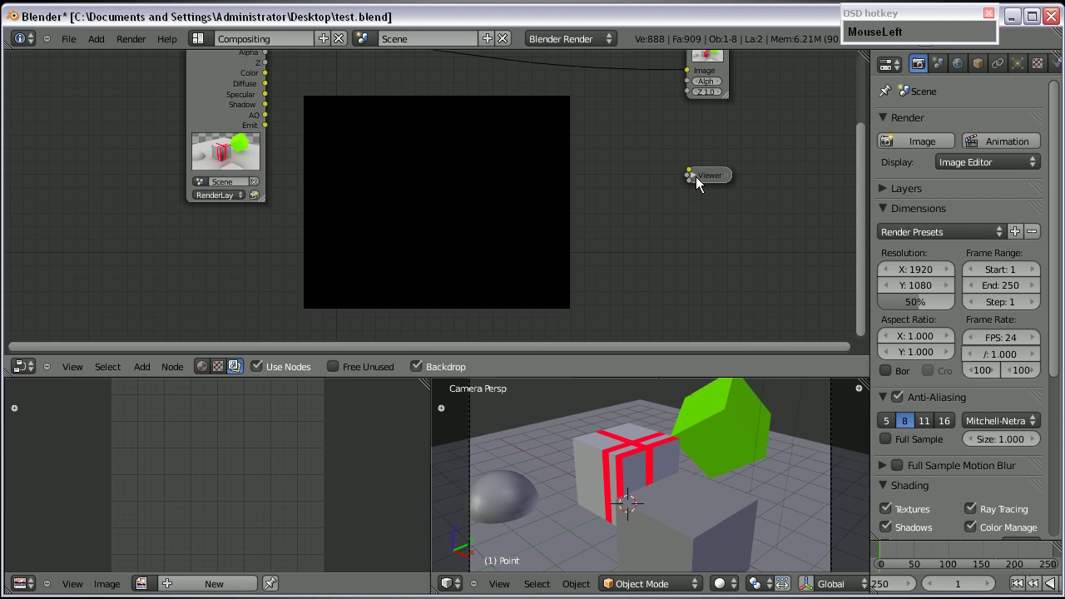
{"action": "scroll", "scroll_direction": "up", "scroll_amount": 3}
{"action": "middle_click", "coordinate": [754, 183]}
{"action": "scroll", "scroll_direction": "up", "scroll_amount": 3}
{"action": "left_click", "coordinate": [799, 152]}
Move the Viewer node beneath the Composite node
{"action": "scroll", "scroll_direction": "down", "scroll_amount": 3}
{"action": "middle_click", "coordinate": [403, 180]}
{"action": "scroll", "scroll_direction": "up", "scroll_amount": 3}
{"action": "scroll", "scroll_direction": "down", "scroll_amount": 3}
{"action": "scroll", "scroll_direction": "up", "scroll_amount": 3}
{"action": "scroll", "scroll_direction": "down", "scroll_amount": 3}
{"action": "scroll", "scroll_direction": "up", "scroll_amount": 3}
{"action": "scroll", "scroll_direction": "down", "scroll_amount": 3}
{"action": "scroll", "scroll_direction": "up", "scroll_amount": 3}
{"action": "left_click_drag", "start_coordinate": [393, 159], "coordinate": [430, 184]}
{"action": "scroll", "scroll_direction": "up", "scroll_amount": 3}
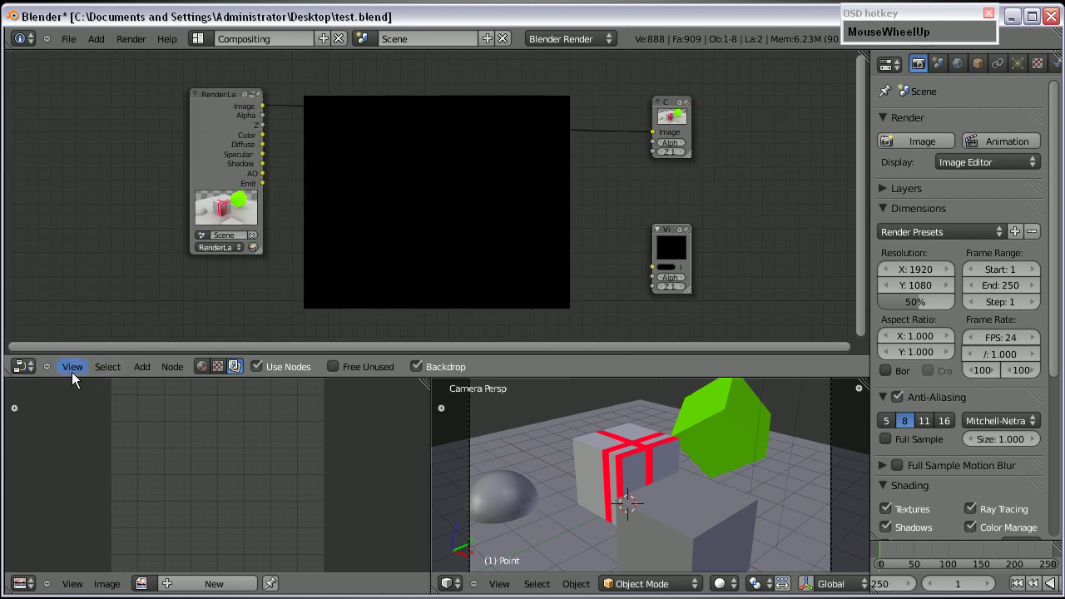
Connect the Render Layers image to the Viewer to preview it, then cut the Viewer link again
{"action": "left_click_drag", "start_coordinate": [71, 372], "coordinate": [664, 264]}
{"action": "scroll", "scroll_direction": "down", "scroll_amount": 3}
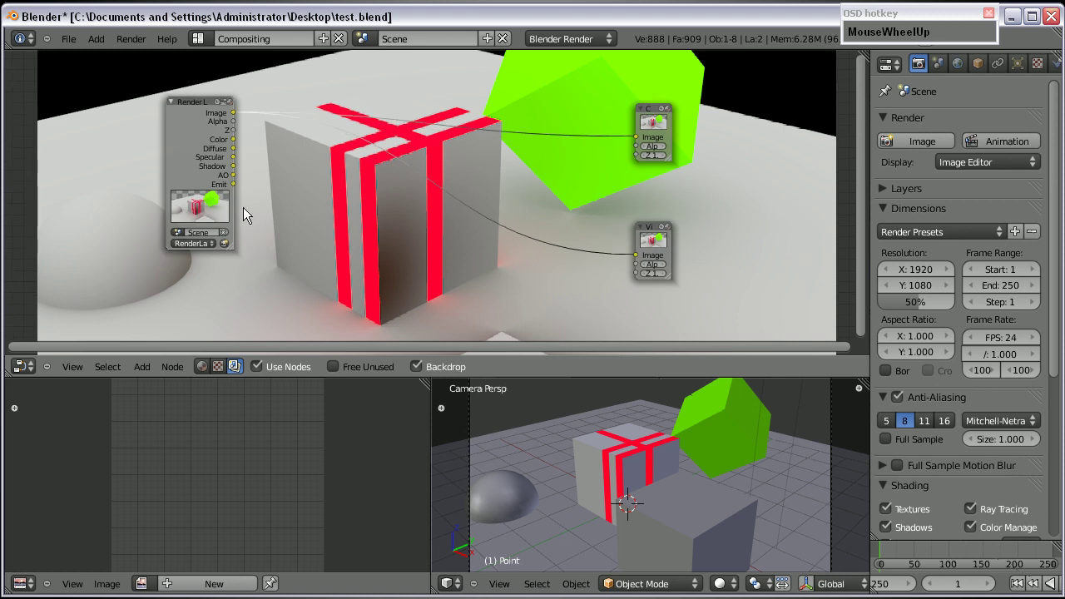
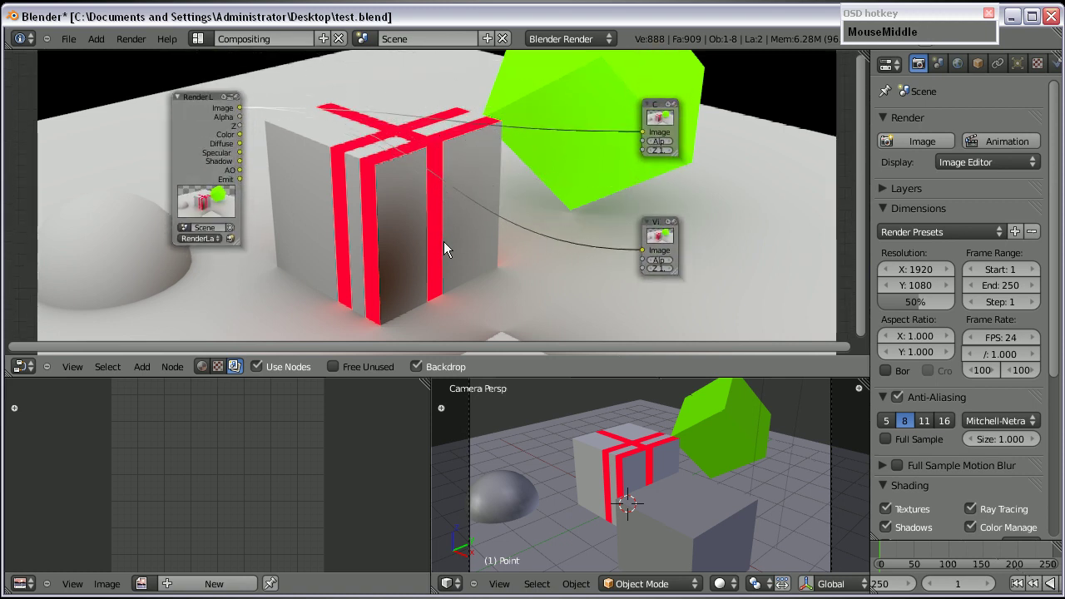
{"action": "left_click", "coordinate": [199, 110]}
{"action": "scroll", "scroll_direction": "up", "scroll_amount": 3}
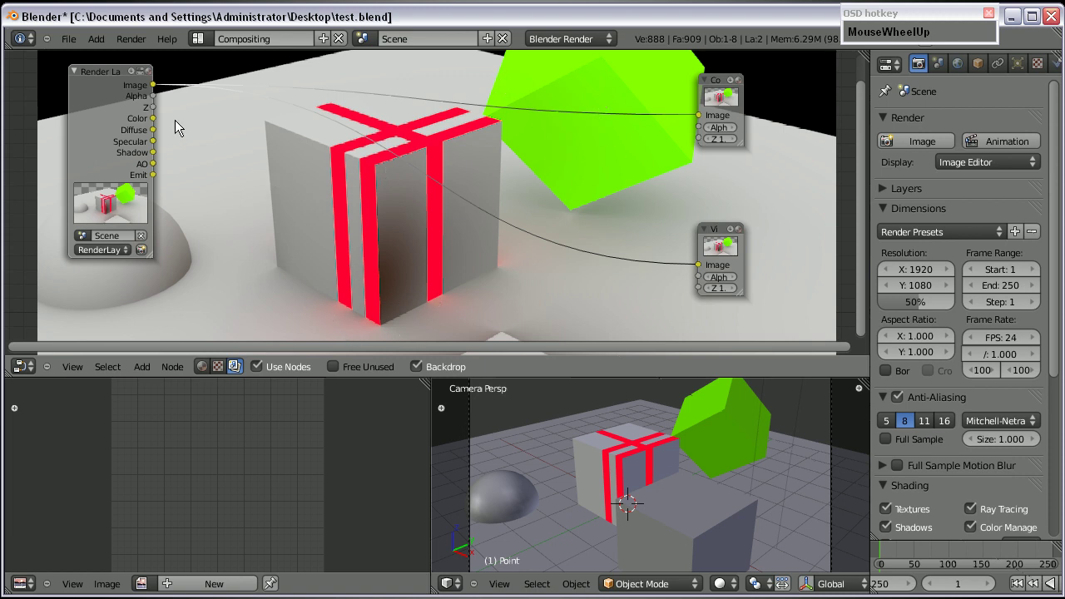
{"action": "left_click_drag", "start_coordinate": [159, 92], "coordinate": [678, 134]}
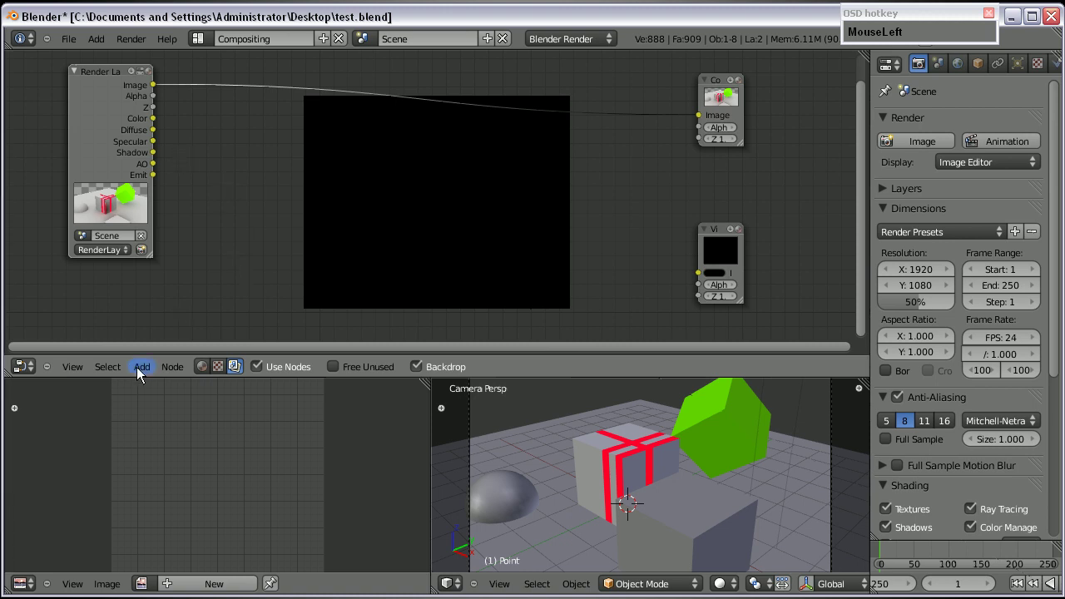
Add a Mix node, feed a render pass into it and send its result to the Viewer
{"action": "key", "text": "shift+a"}
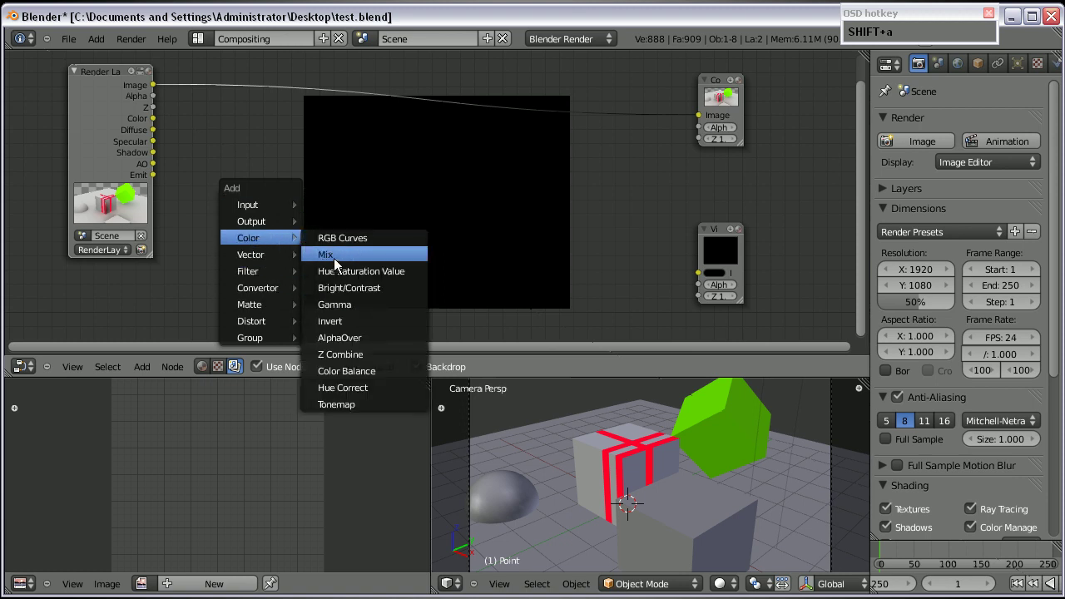
{"action": "left_click_drag", "start_coordinate": [339, 265], "coordinate": [281, 220]}
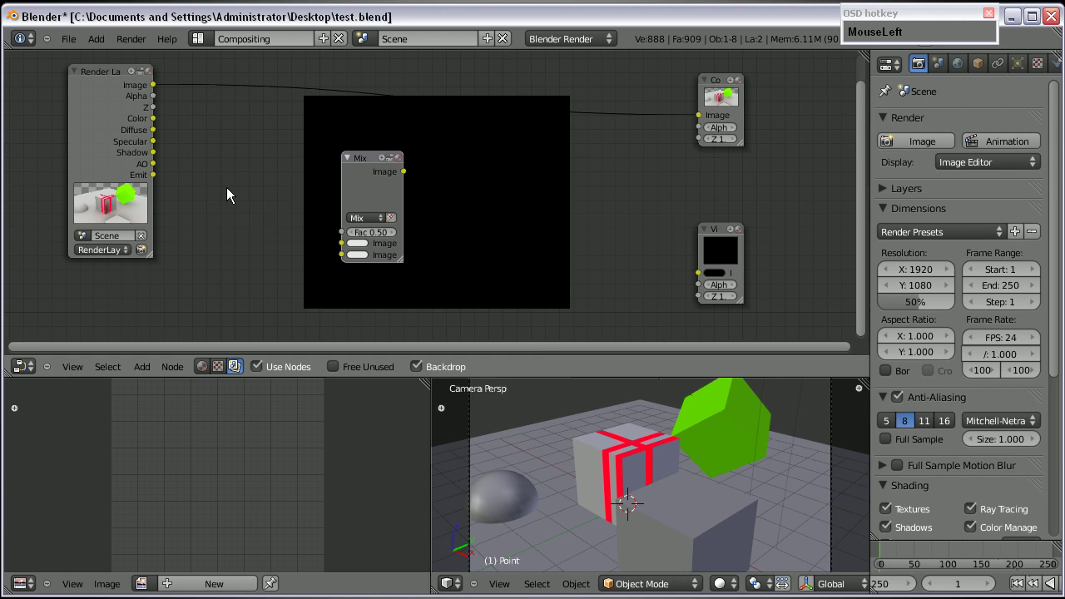
{"action": "scroll", "scroll_direction": "up", "scroll_amount": 3}
{"action": "left_click_drag", "start_coordinate": [75, 133], "coordinate": [135, 139]}
{"action": "left_click_drag", "start_coordinate": [134, 139], "coordinate": [613, 314]}
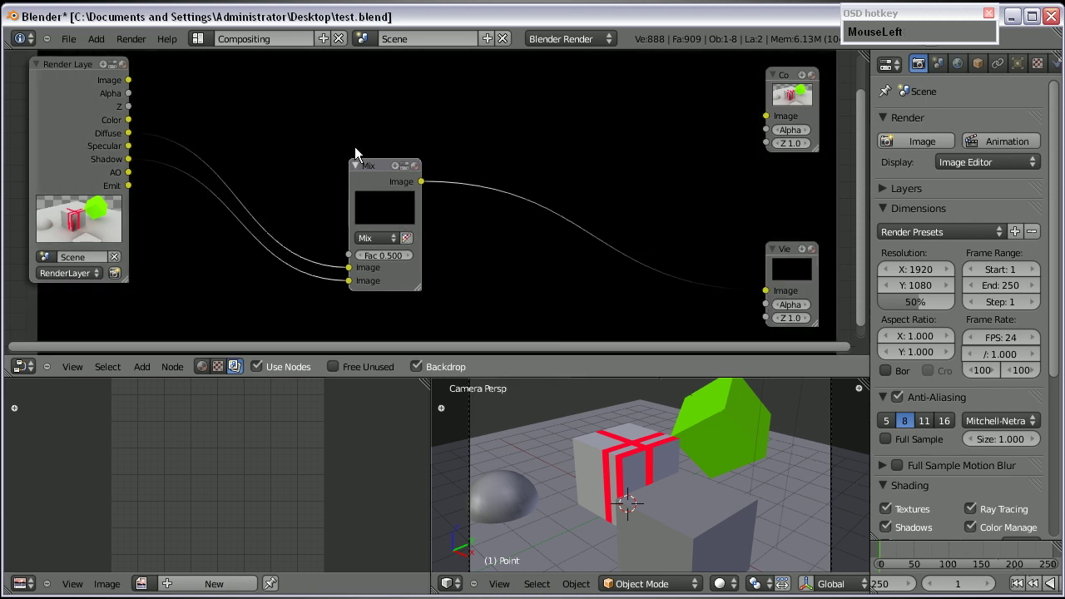
Rewire the Mix node to take the Color and Shadow passes with factor 0.5
{"action": "scroll", "scroll_direction": "down", "scroll_amount": 3}
{"action": "scroll", "scroll_direction": "up", "scroll_amount": 3}
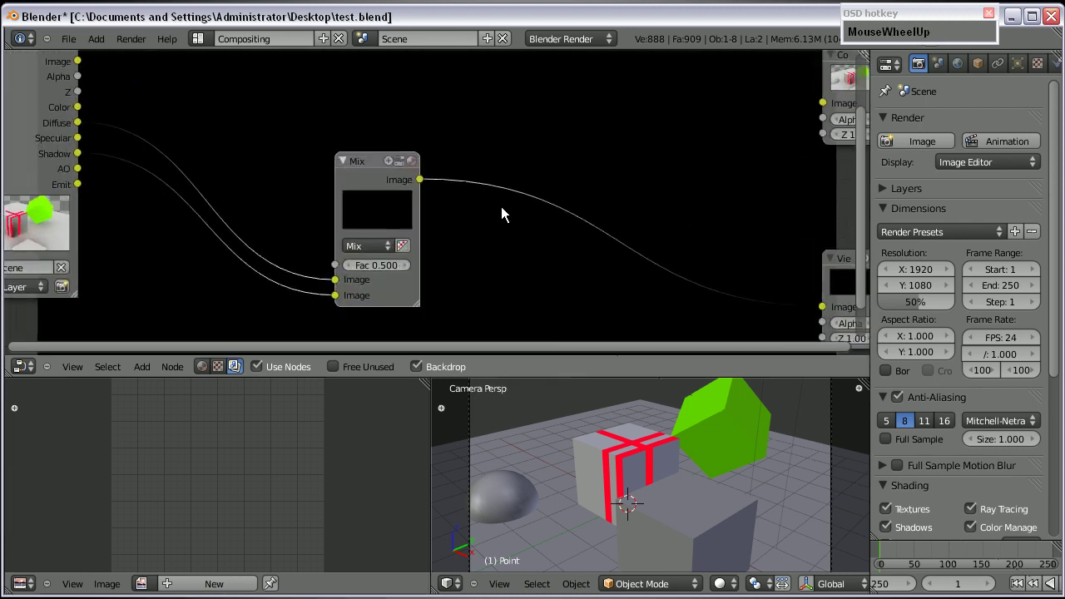
{"action": "scroll", "scroll_direction": "down", "scroll_amount": 3}
{"action": "left_click_drag", "start_coordinate": [108, 122], "coordinate": [350, 283]}
{"action": "scroll", "scroll_direction": "down", "scroll_amount": 3}
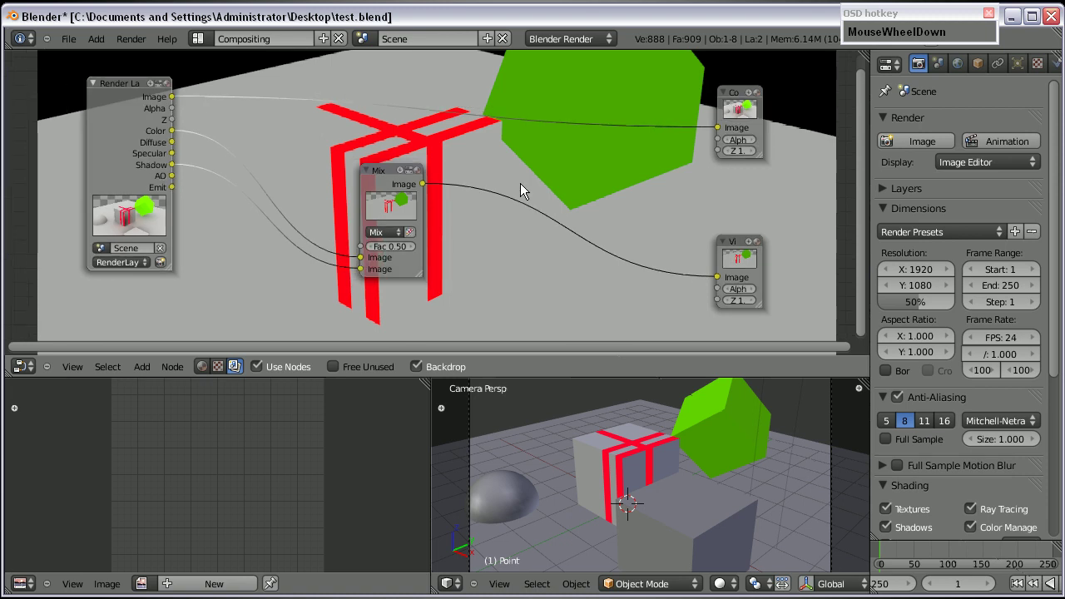
{"action": "scroll", "scroll_direction": "up", "scroll_amount": 3}
{"action": "left_click", "coordinate": [124, 127]}
{"action": "key", "text": "KP_5"}
{"action": "scroll", "scroll_direction": "down", "scroll_amount": 3}
{"action": "scroll", "scroll_direction": "up", "scroll_amount": 3}
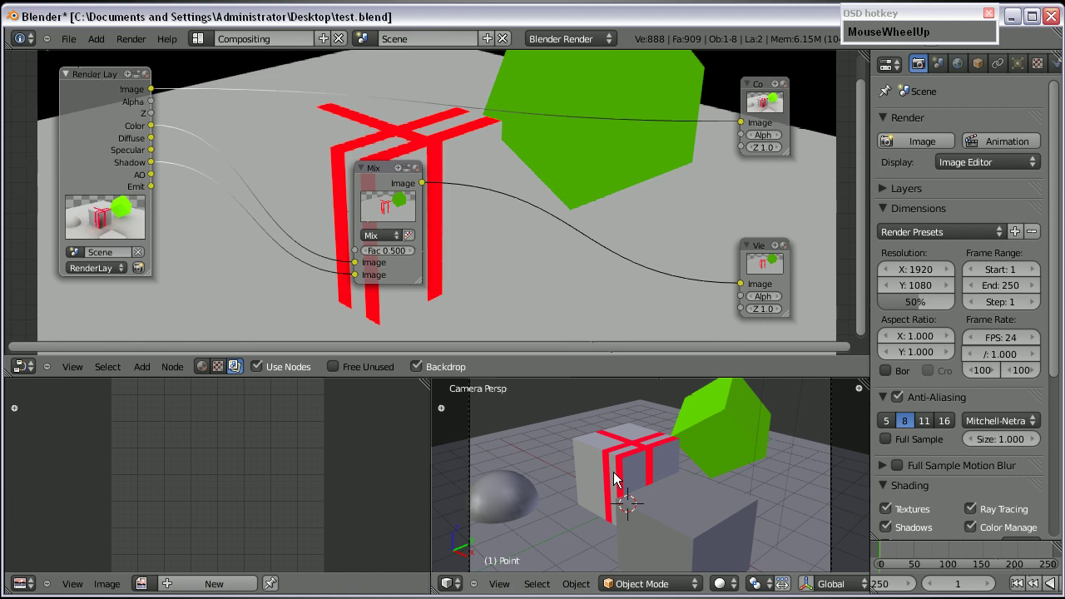
Return to the 3D scene layout, select the lamp and show its settings
{"action": "key", "text": "ctrl+Right"}
{"action": "key", "text": "ctrl+Right"}
{"action": "key", "text": "ctrl+Right"}
{"action": "key", "text": "ctrl+Right"}
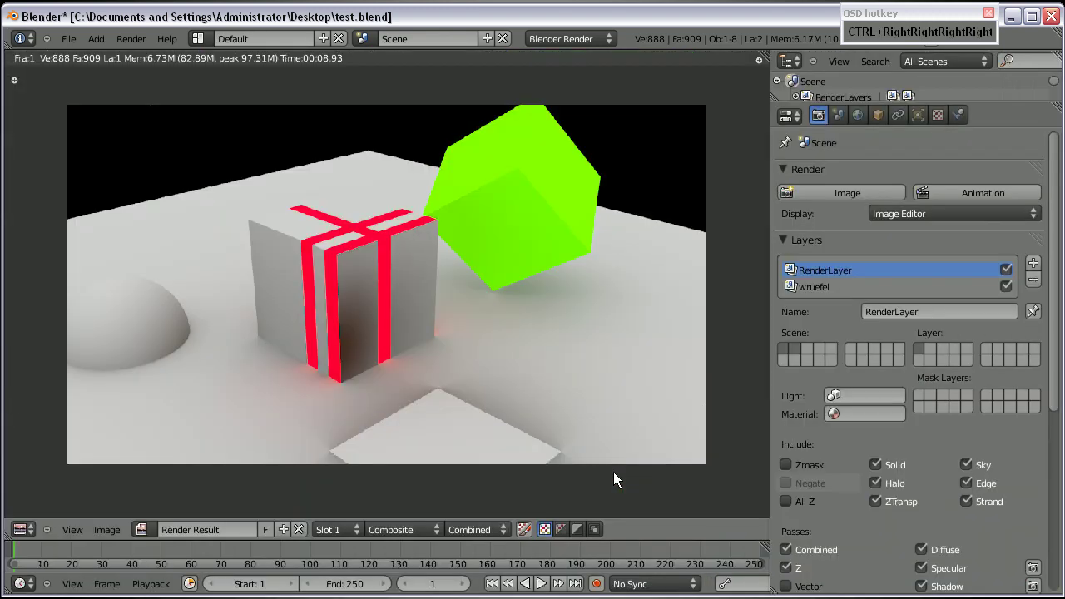
{"action": "key", "text": "Escape"}
{"action": "scroll", "scroll_direction": "down", "scroll_amount": 3}
{"action": "right_click", "coordinate": [537, 201]}
{"action": "scroll", "scroll_direction": "up", "scroll_amount": 3}
{"action": "left_click", "coordinate": [924, 124]}
Set the lamp type to Sun and turn off its shadow
{"action": "scroll", "scroll_direction": "down", "scroll_amount": 3}
{"action": "left_click", "coordinate": [1038, 529]}
{"action": "key", "text": "KP_2"}
{"action": "key", "text": "Return"}
{"action": "right_click", "coordinate": [588, 110]}
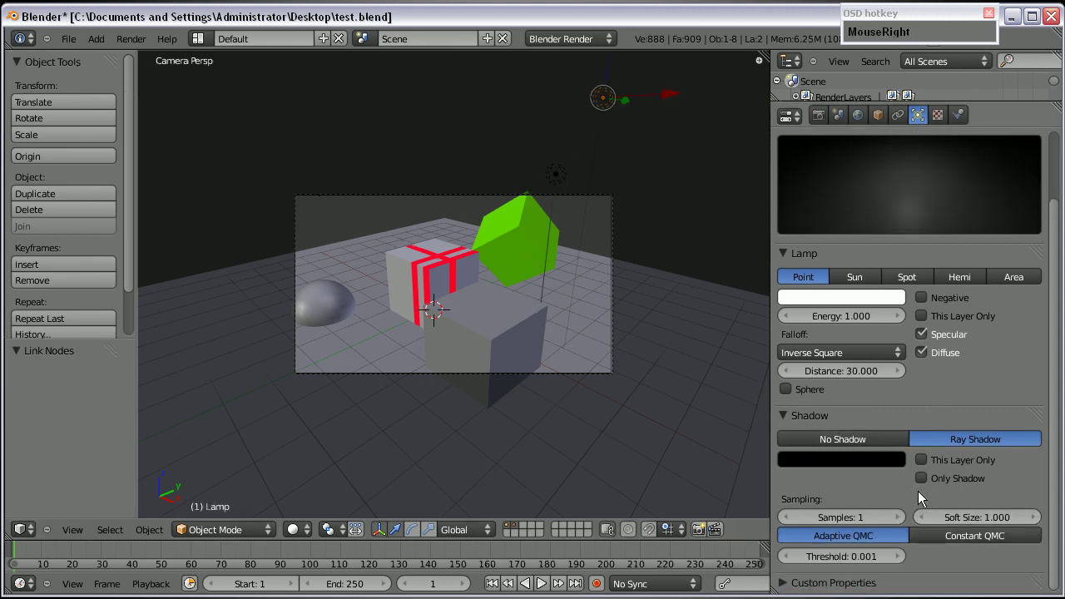
{"action": "left_click_drag", "start_coordinate": [864, 448], "coordinate": [555, 225]}
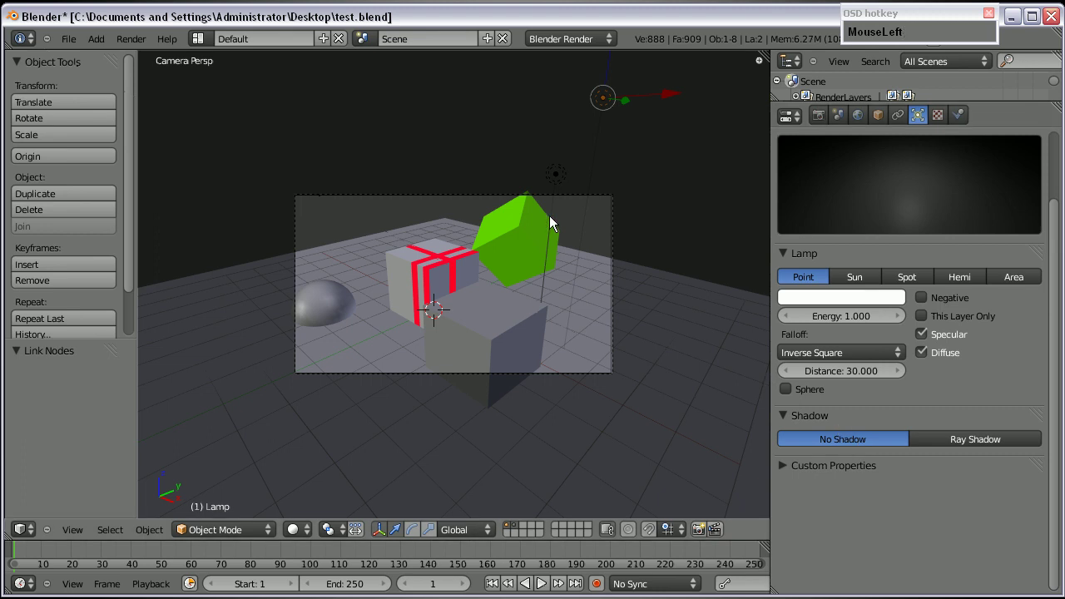
Render the scene with F12 and switch back to the Compositing layout
{"action": "key", "text": "F12"}
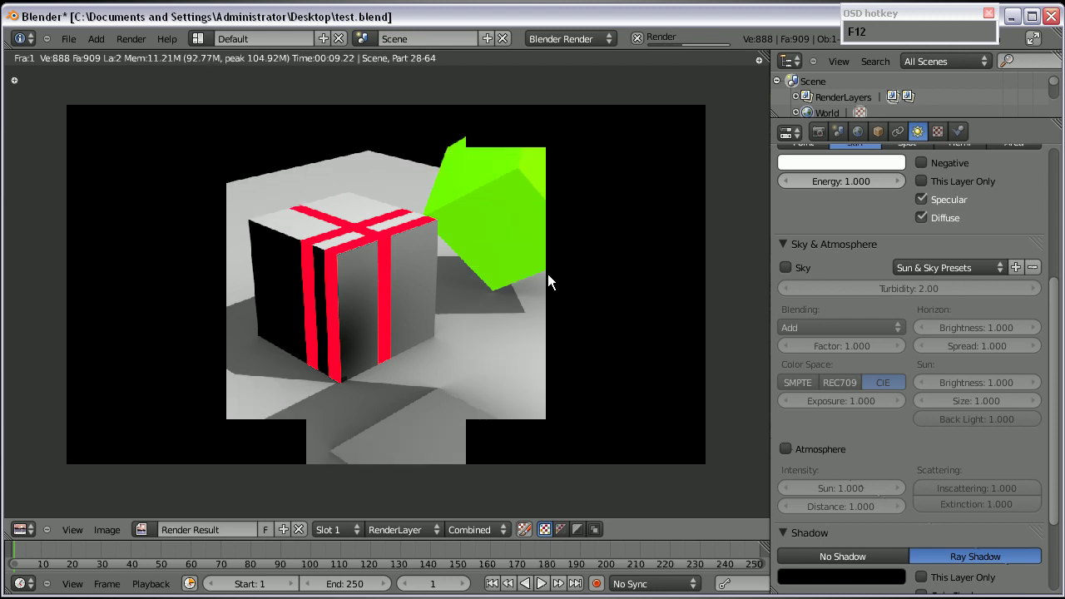
{"action": "left_click_drag", "start_coordinate": [295, 378], "coordinate": [431, 259]}
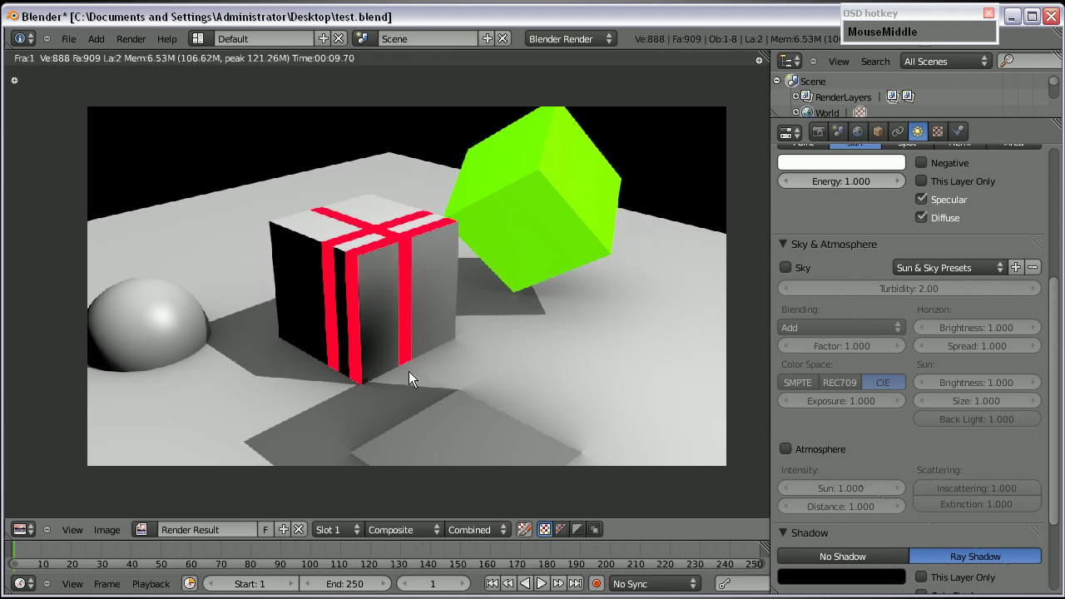
{"action": "key", "text": "Escape"}
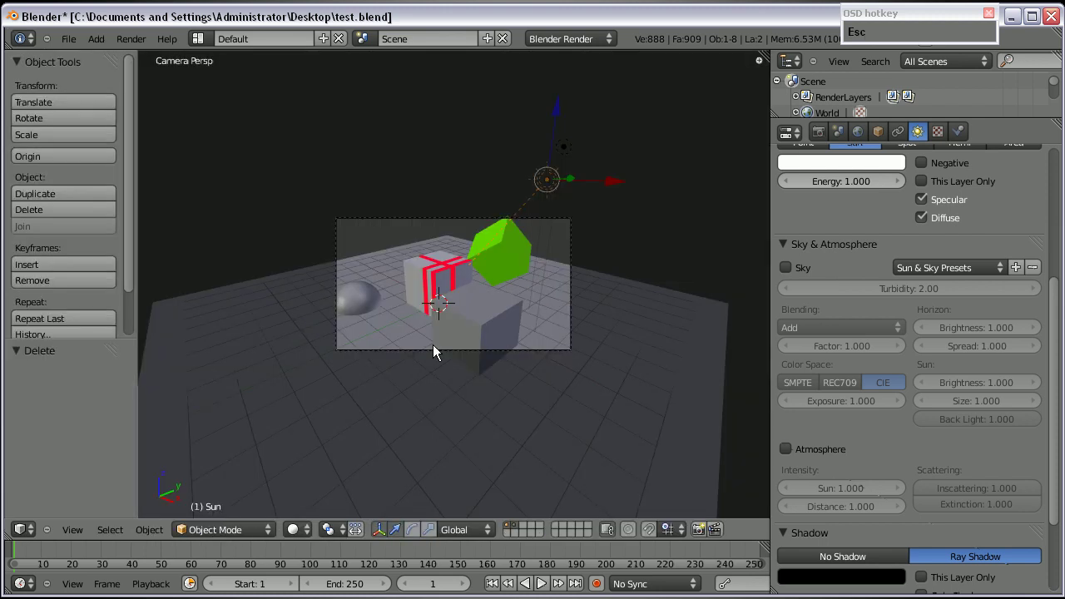
{"action": "key", "text": "ctrl+Left"}
{"action": "key", "text": "ctrl+Left"}
{"action": "type", "text": "LeftLeftLeftl"}
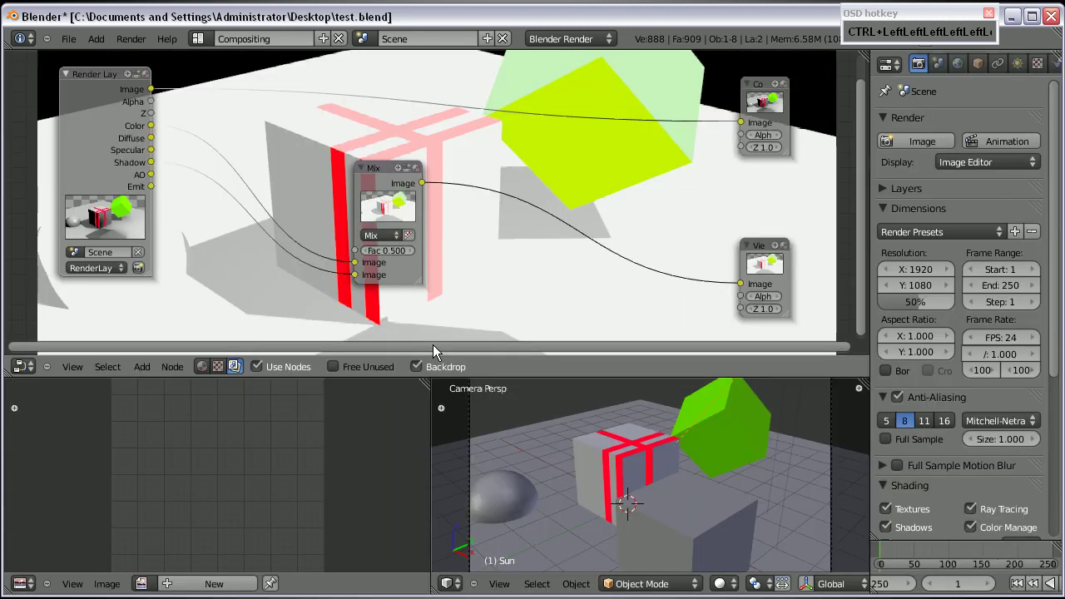
Set the Mix node to Multiply and rewire the Color and Shadow passes into it
{"action": "scroll", "scroll_direction": "down", "scroll_amount": 3}
{"action": "left_click_drag", "start_coordinate": [361, 272], "coordinate": [178, 184]}
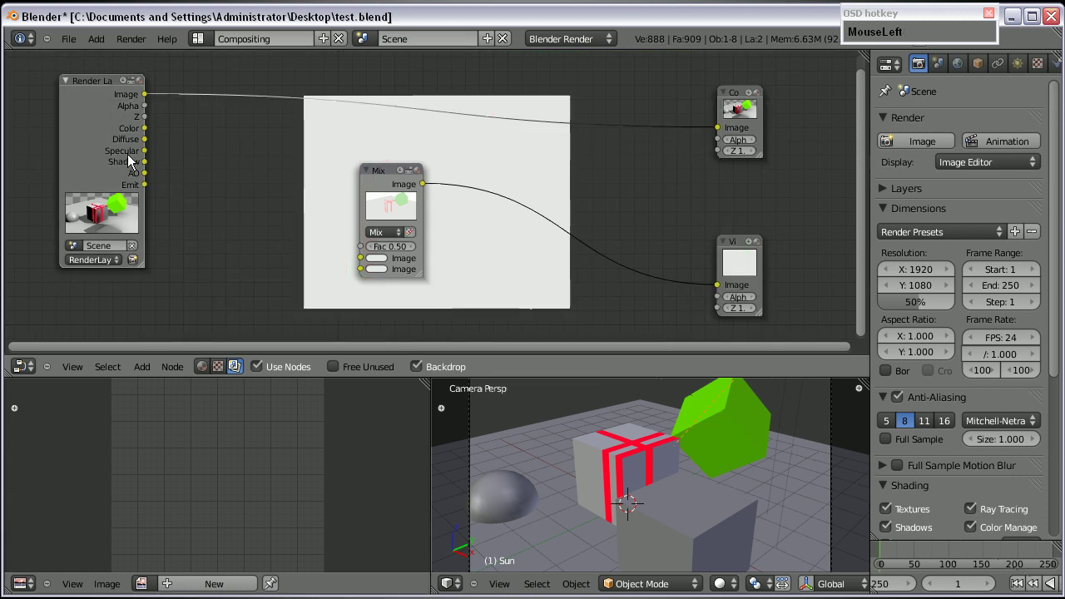
{"action": "scroll", "scroll_direction": "up", "scroll_amount": 3}
{"action": "left_click_drag", "start_coordinate": [125, 128], "coordinate": [360, 281]}
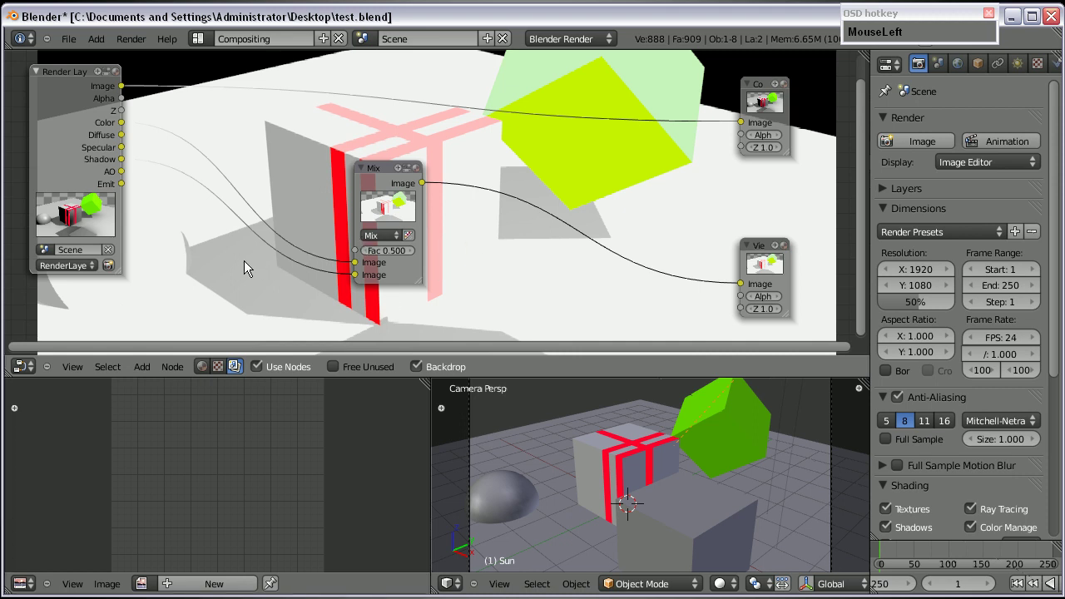
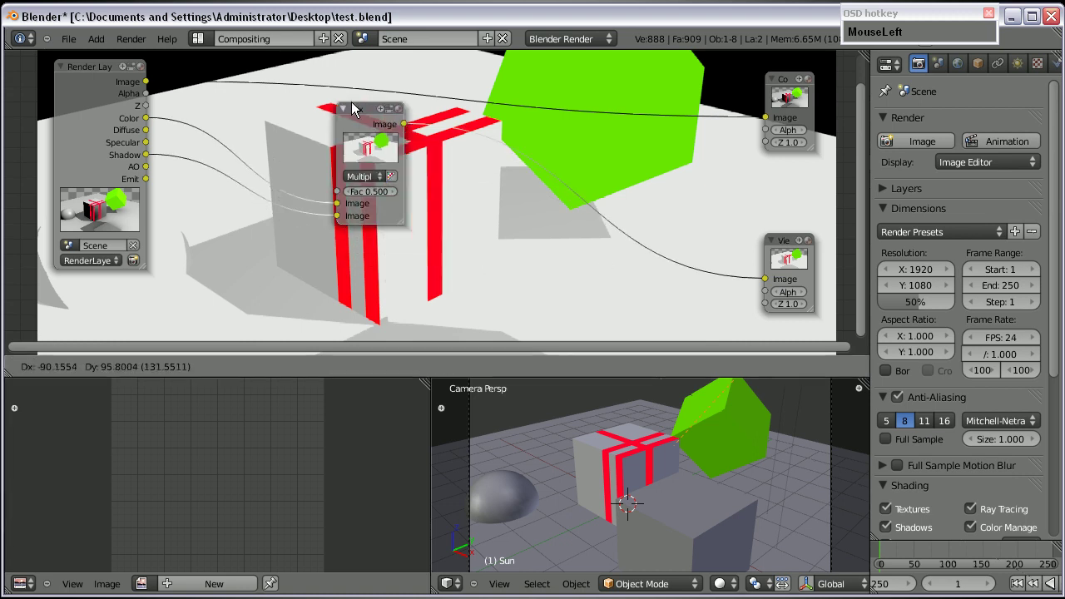
Duplicate the Multiply node, place it to the right, wire the AO pass in and render
{"action": "scroll", "scroll_direction": "down", "scroll_amount": 3}
{"action": "left_click", "coordinate": [360, 94]}
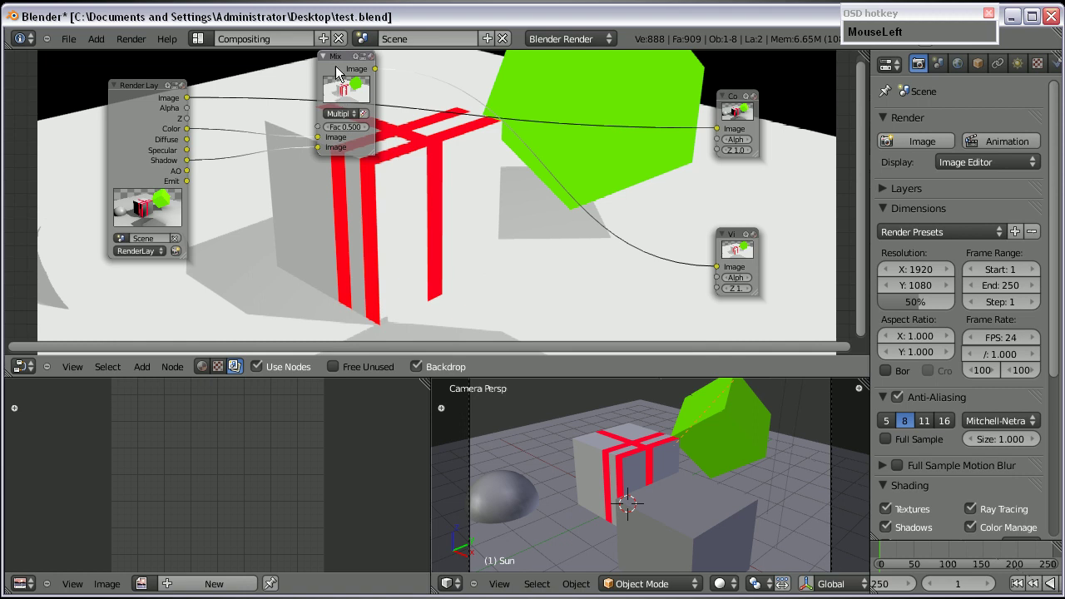
{"action": "key", "text": "shift+d"}
{"action": "left_click_drag", "start_coordinate": [452, 222], "coordinate": [483, 254]}
{"action": "scroll", "scroll_direction": "up", "scroll_amount": 3}
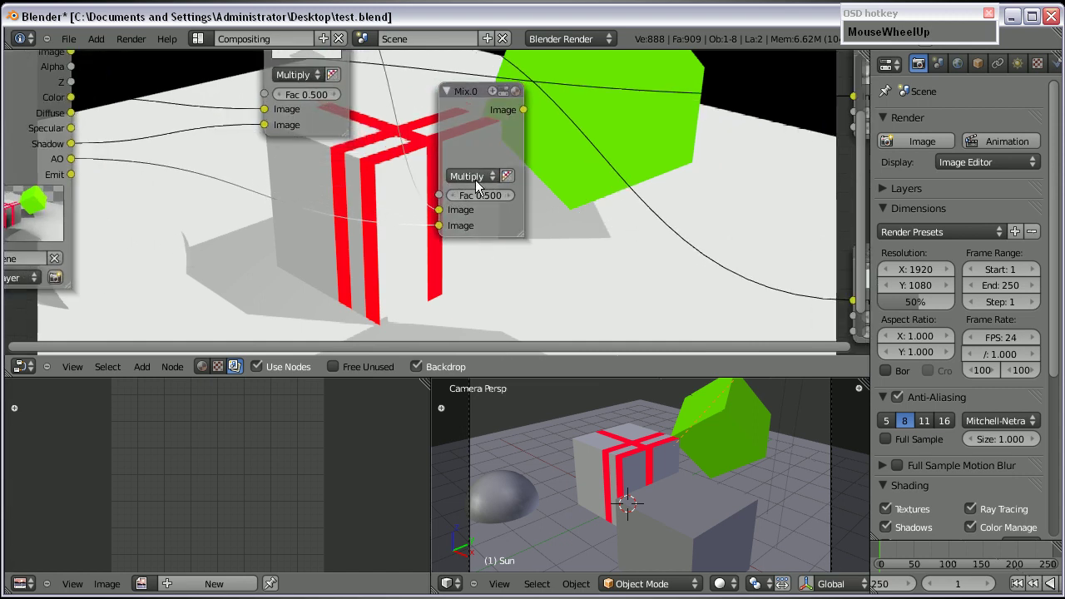
{"action": "left_click_drag", "start_coordinate": [479, 183], "coordinate": [754, 430]}
{"action": "key", "text": "F12"}
Set the second Multiply node's factor to 1.4, adjust ambient occlusion distance 0.2 and render again
{"action": "scroll", "scroll_direction": "down", "scroll_amount": 3}
{"action": "left_click", "coordinate": [932, 411]}
{"action": "scroll", "scroll_direction": "up", "scroll_amount": 3}
{"action": "key", "text": "Escape"}
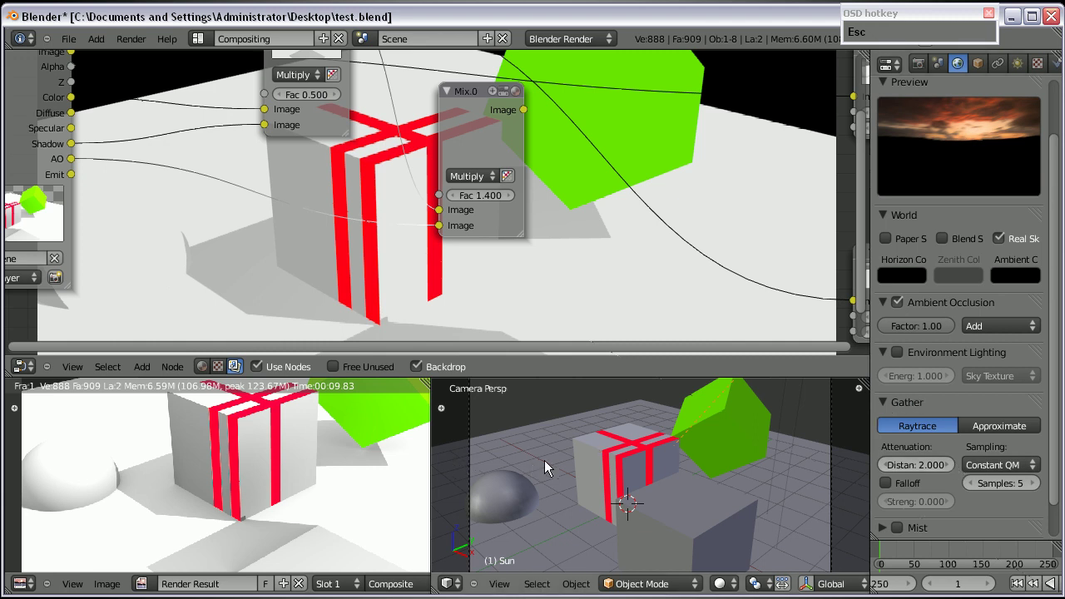
{"action": "key", "text": "F12"}
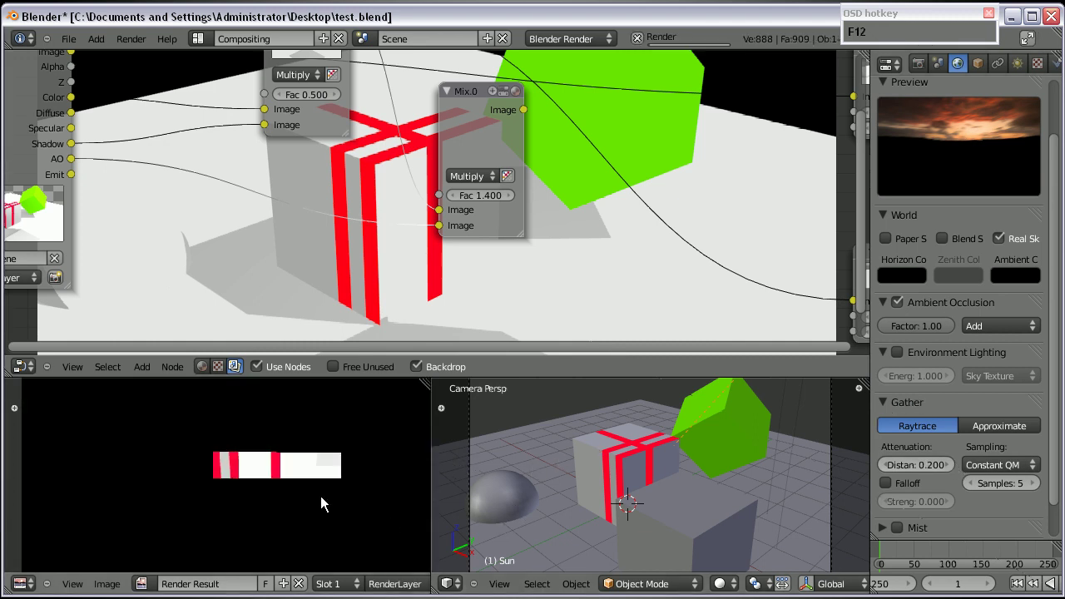
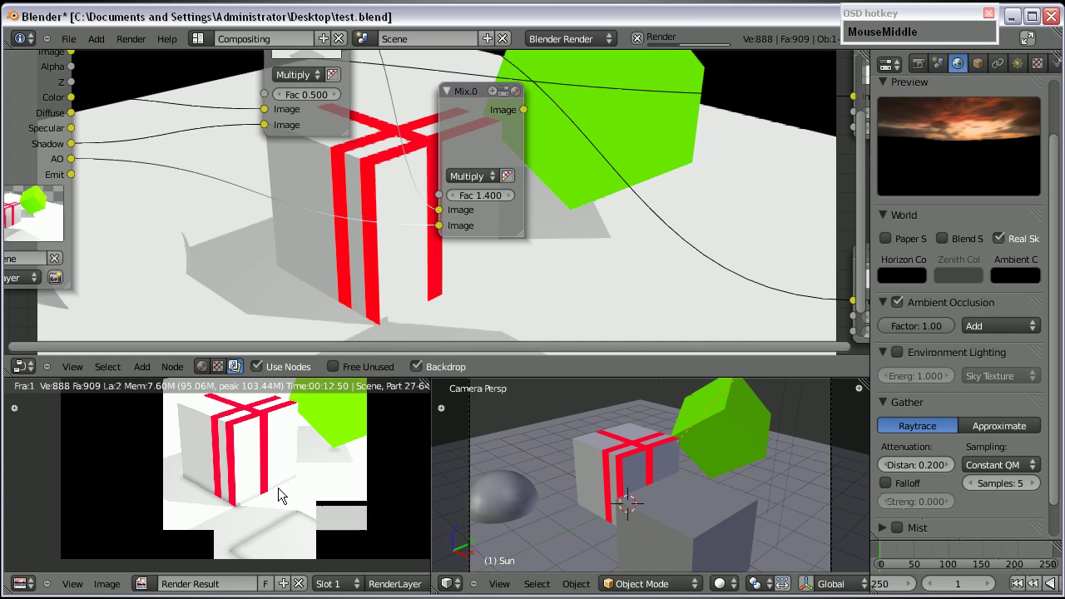
Delete the compositing nodes other than Render Layers and disable the backdrop
{"action": "key", "text": "F9"}
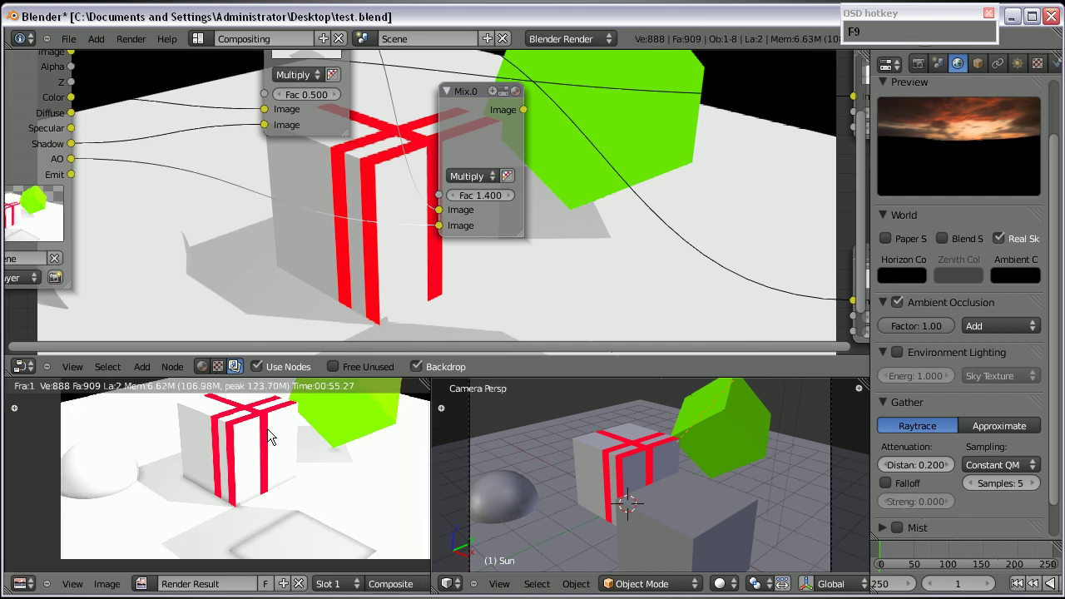
{"action": "left_click", "coordinate": [64, 434]}
{"action": "scroll", "scroll_direction": "down", "scroll_amount": 3}
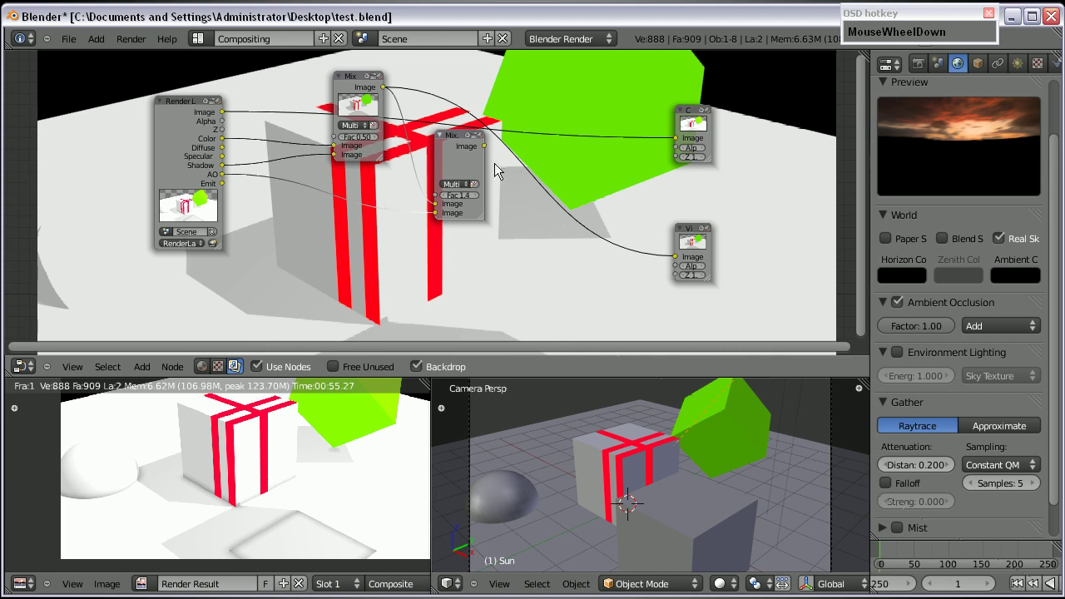
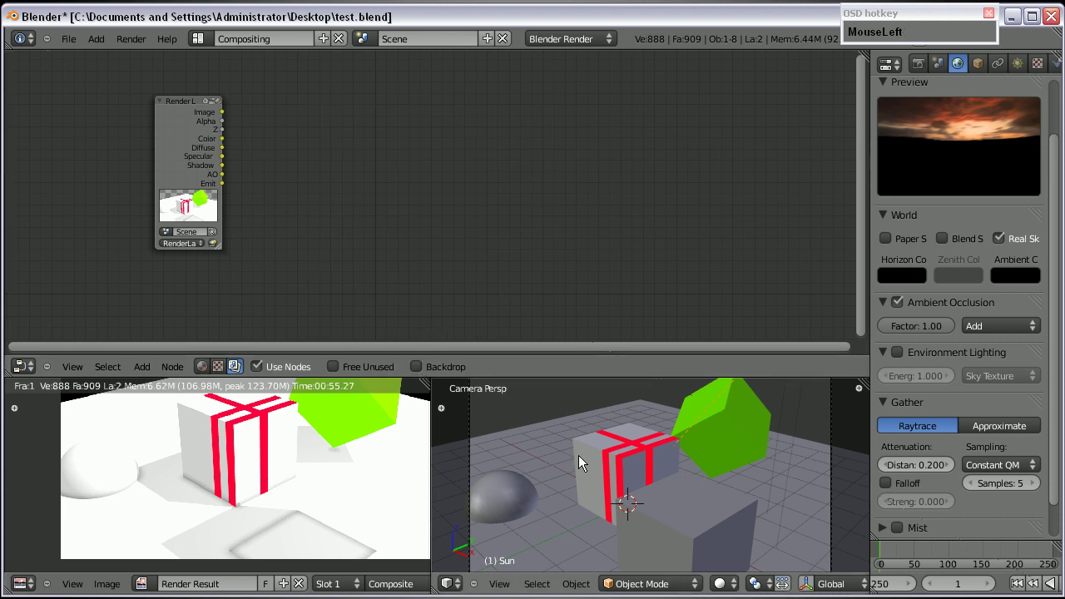
Show the RenderLayer passes panel and enlarge the Render Layers node to show its pass outputs
{"action": "scroll", "scroll_direction": "down", "scroll_amount": 3}
{"action": "left_click_drag", "start_coordinate": [929, 67], "coordinate": [895, 293]}
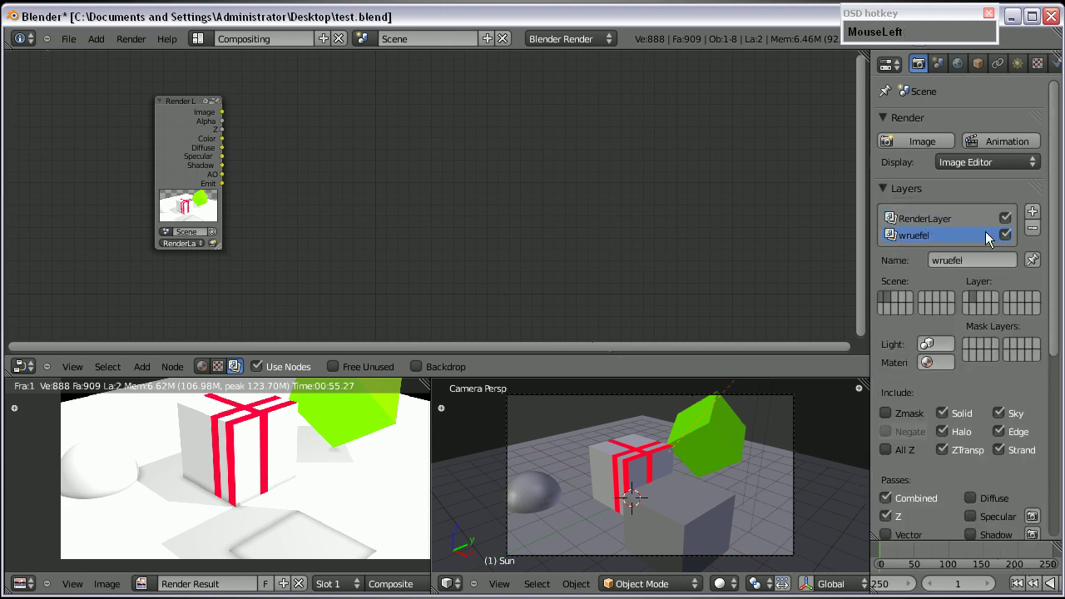
{"action": "scroll", "scroll_direction": "down", "scroll_amount": 3}
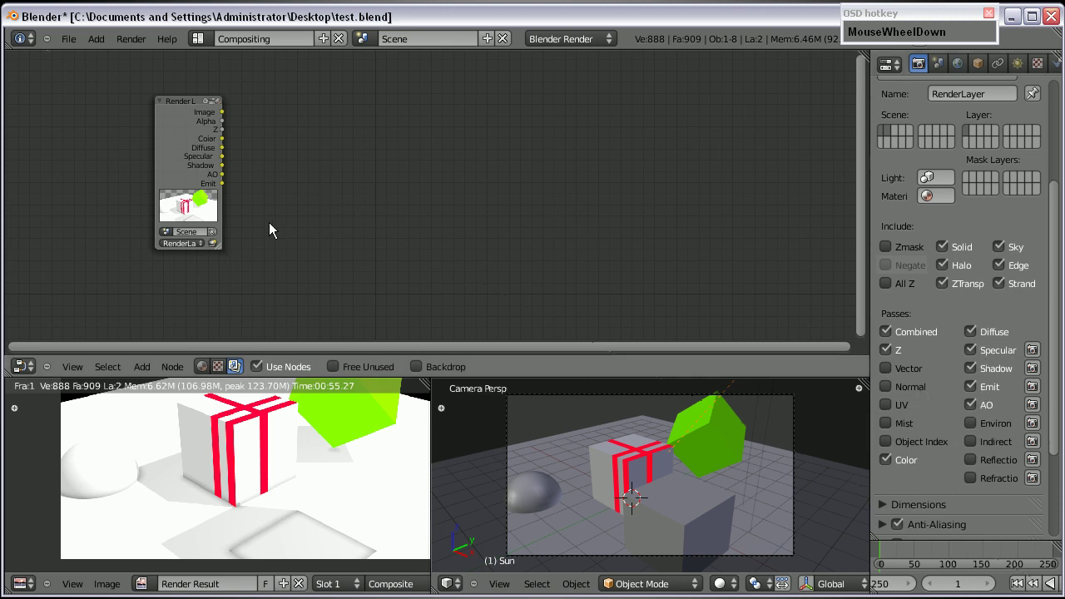
{"action": "left_click", "coordinate": [189, 208]}
{"action": "scroll", "scroll_direction": "up", "scroll_amount": 3}
{"action": "middle_click", "coordinate": [202, 206]}
{"action": "scroll", "scroll_direction": "up", "scroll_amount": 3}
{"action": "middle_click", "coordinate": [168, 269]}
{"action": "scroll", "scroll_direction": "down", "scroll_amount": 3}
{"action": "left_click", "coordinate": [147, 374]}
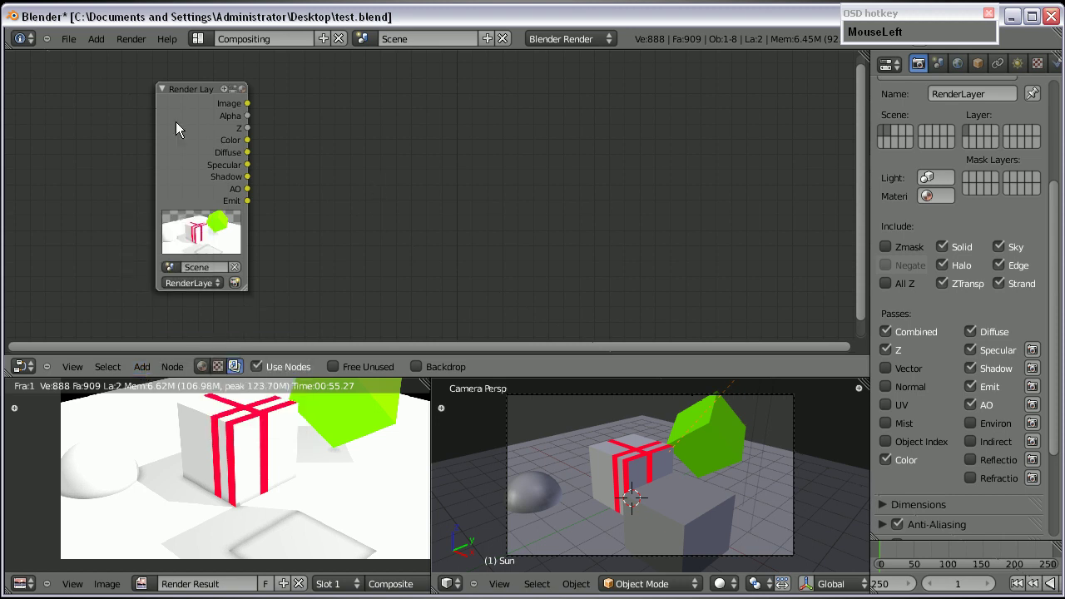
Add a Multiply Mix node and connect the Color and Shadow passes into it
{"action": "scroll", "scroll_direction": "down", "scroll_amount": 3}
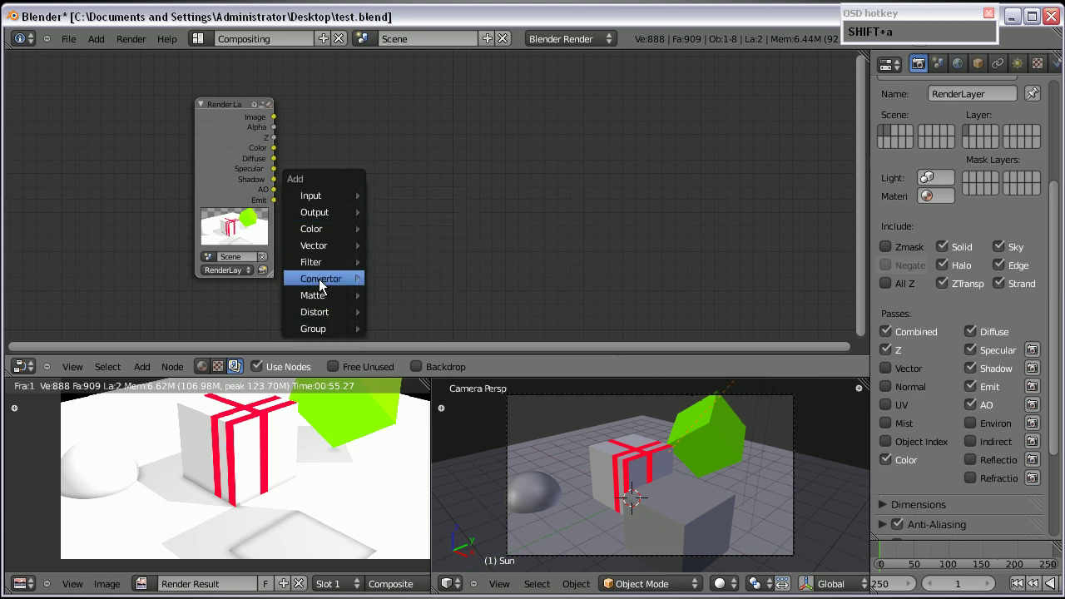
{"action": "left_click_drag", "start_coordinate": [415, 246], "coordinate": [543, 193]}
{"action": "scroll", "scroll_direction": "up", "scroll_amount": 3}
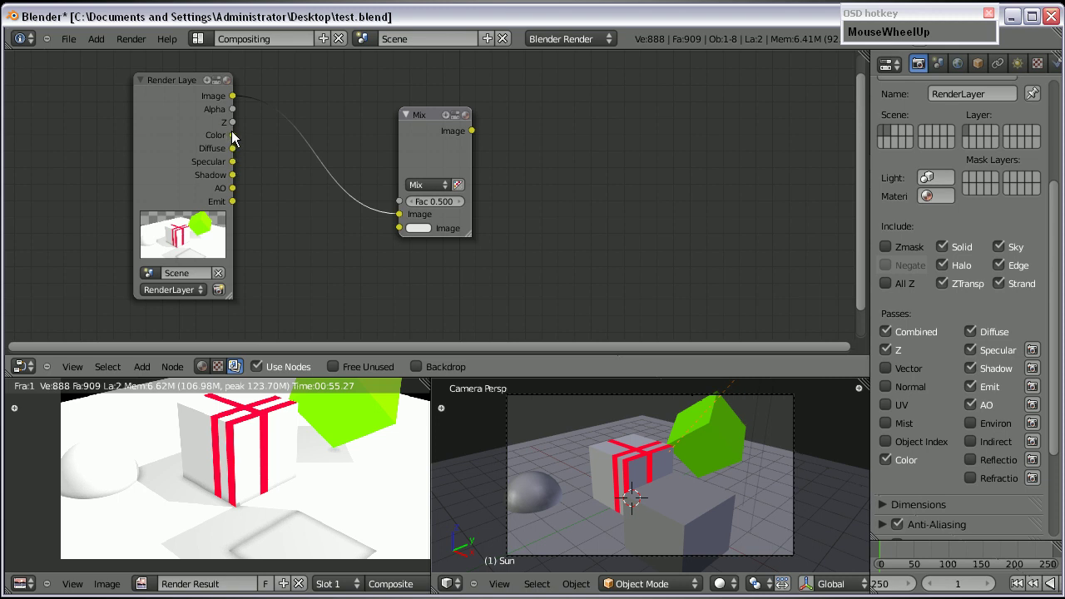
{"action": "left_click_drag", "start_coordinate": [238, 145], "coordinate": [533, 238]}
{"action": "scroll", "scroll_direction": "down", "scroll_amount": 3}
{"action": "middle_click", "coordinate": [572, 248]}
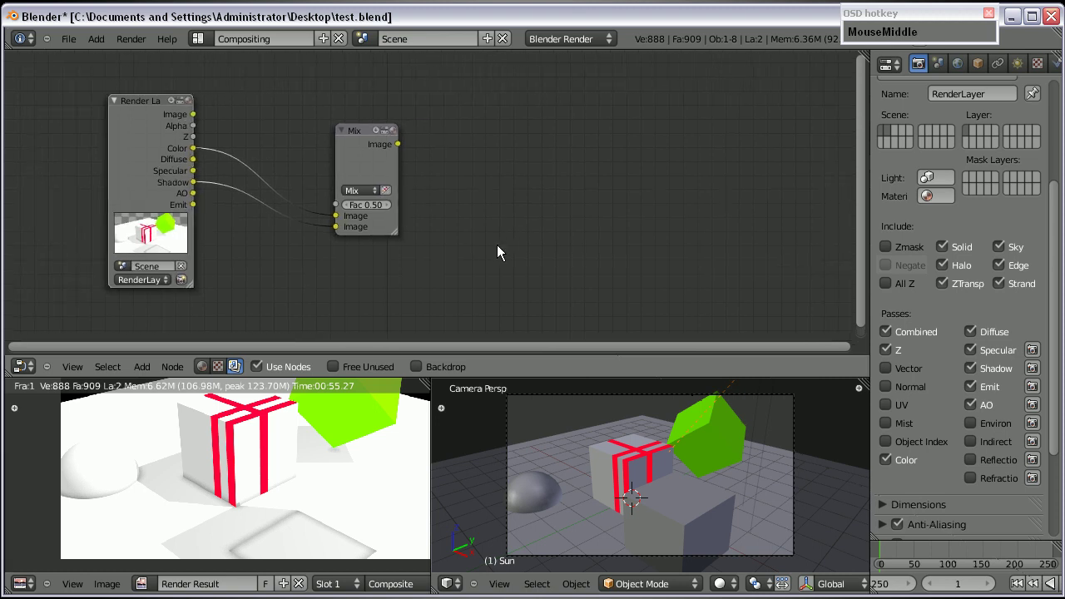
Add a Viewer output with backdrop and chain a second Multiply node taking AO at 0.5
{"action": "left_click", "coordinate": [146, 374]}
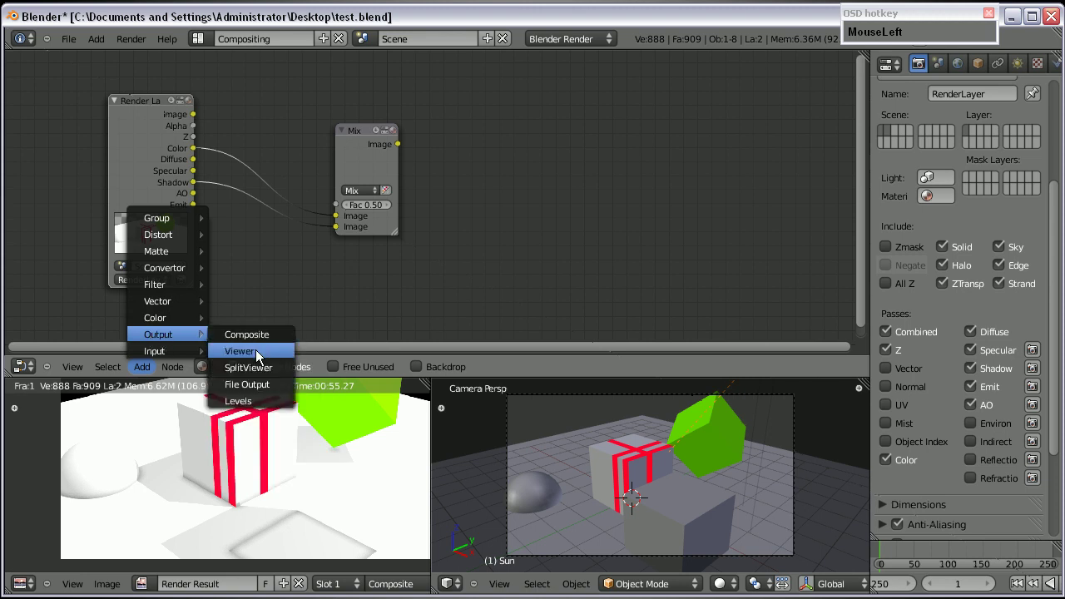
{"action": "scroll", "scroll_direction": "down", "scroll_amount": 3}
{"action": "left_click_drag", "start_coordinate": [207, 323], "coordinate": [568, 211]}
{"action": "scroll", "scroll_direction": "up", "scroll_amount": 3}
{"action": "left_click", "coordinate": [422, 376]}
{"action": "scroll", "scroll_direction": "down", "scroll_amount": 3}
{"action": "scroll", "scroll_direction": "up", "scroll_amount": 3}
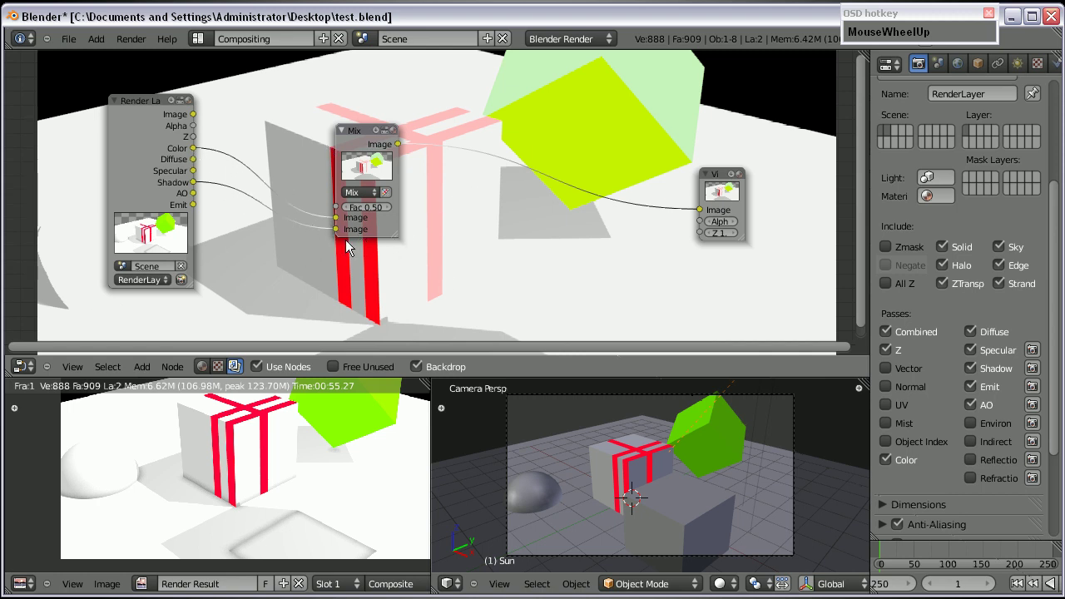
{"action": "left_click_drag", "start_coordinate": [340, 234], "coordinate": [669, 225]}
{"action": "middle_click", "coordinate": [357, 294]}
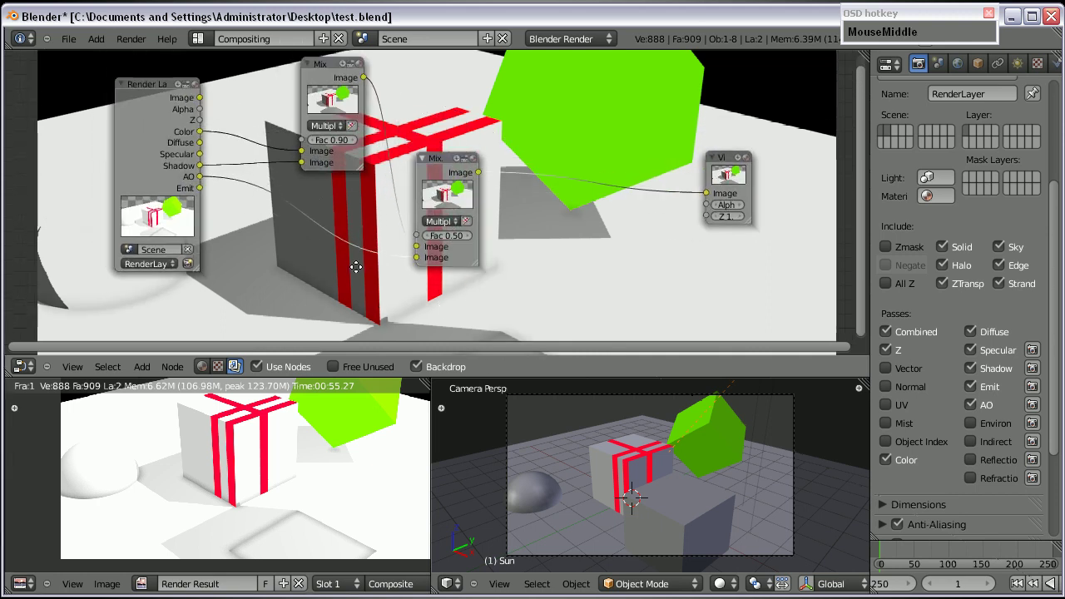
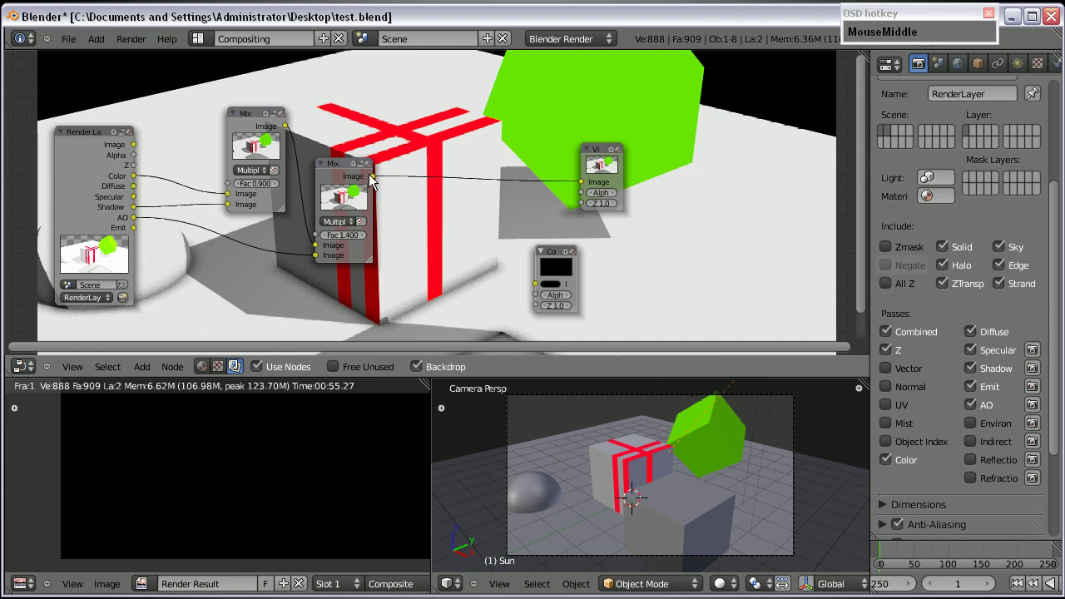
Connect the AO Multiply result to the Composite output and select the wruefel render layer
{"action": "left_click_drag", "start_coordinate": [377, 184], "coordinate": [542, 294]}
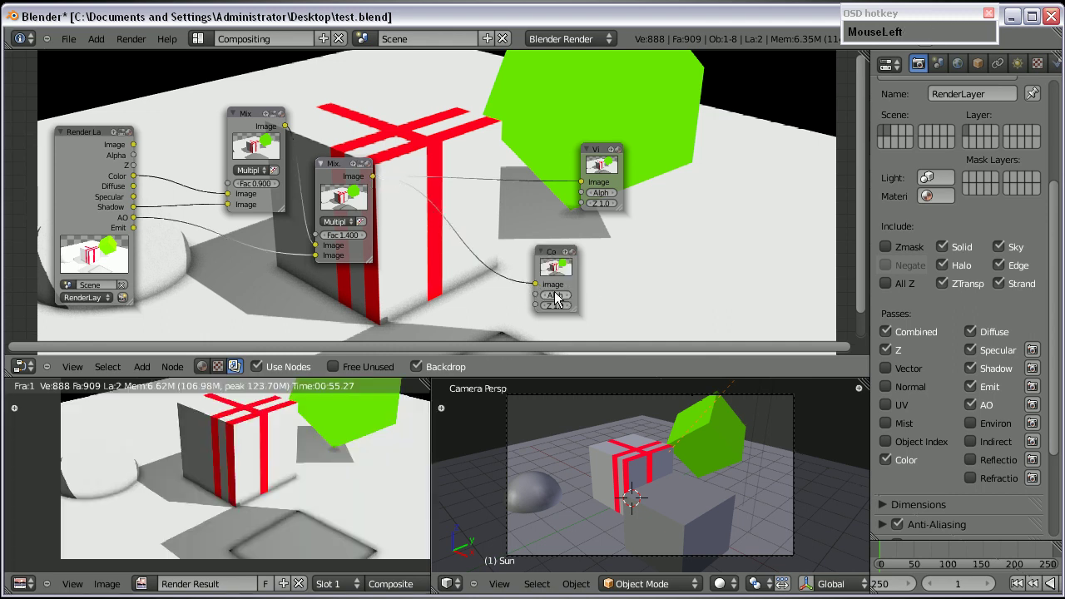
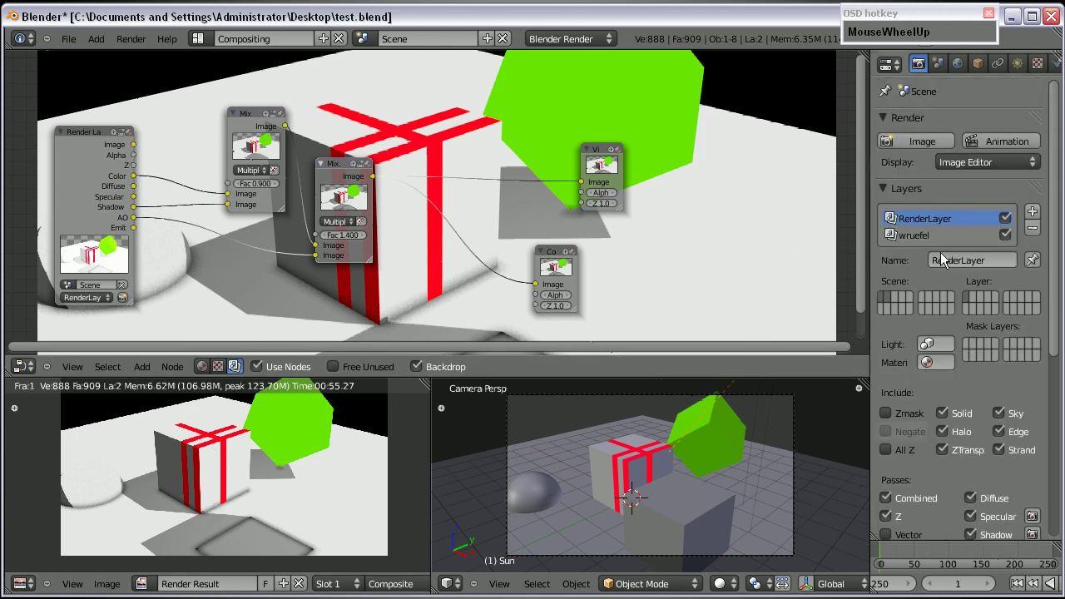
{"action": "left_click", "coordinate": [887, 200]}
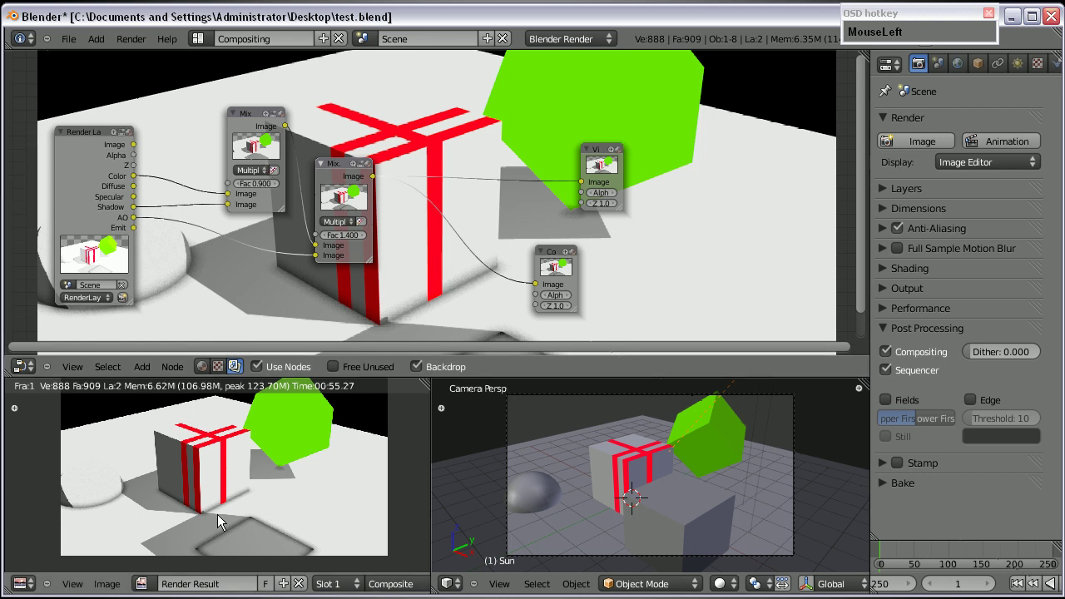
{"action": "middle_click", "coordinate": [392, 288]}
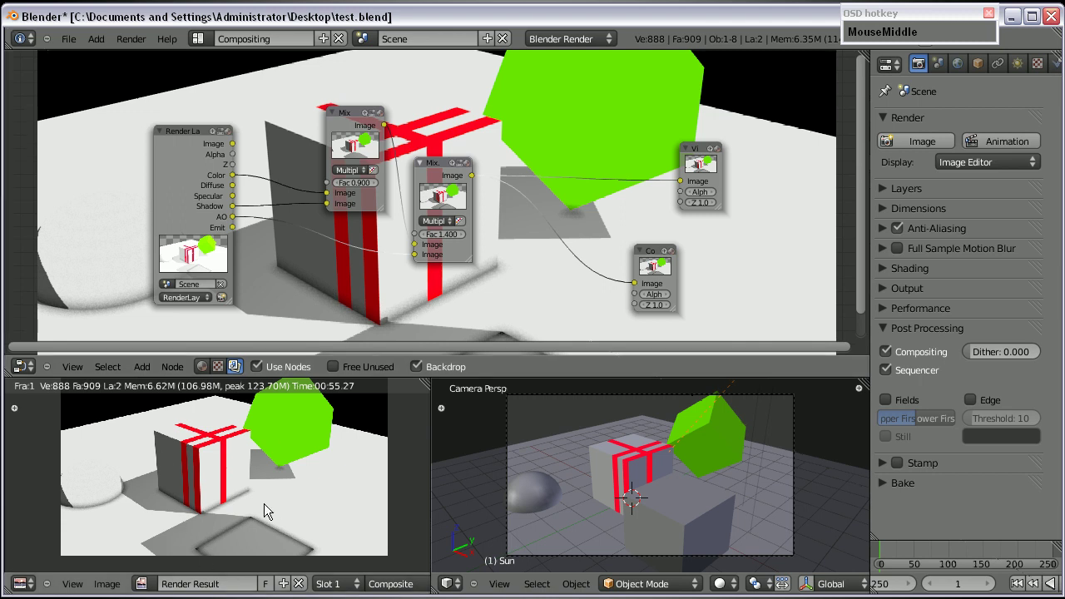
{"action": "left_click", "coordinate": [887, 336]}
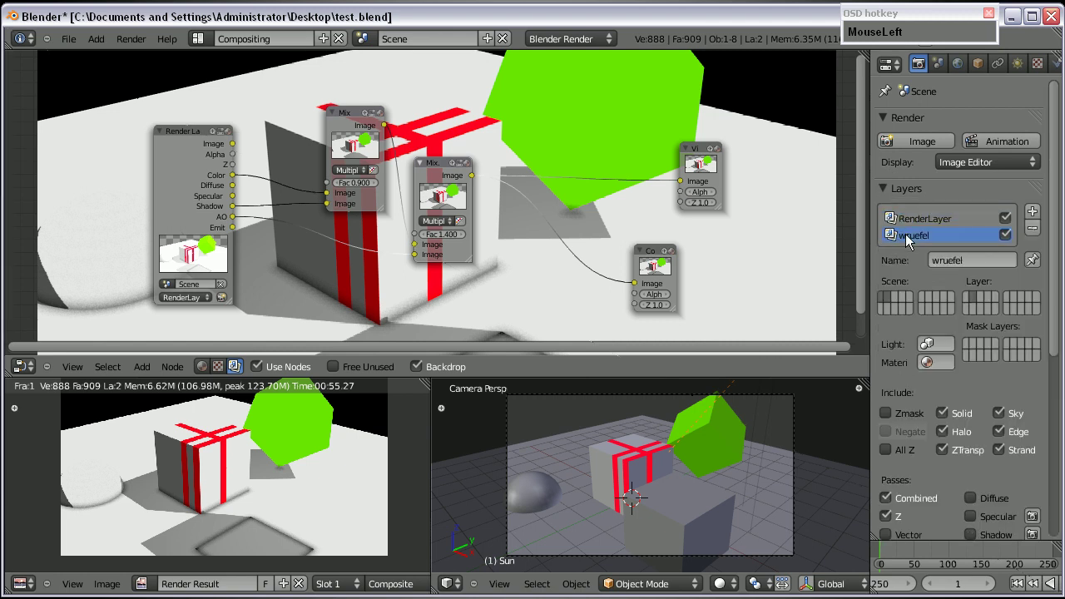
Add a second Render Layers input node and place it in the tree
{"action": "middle_click", "coordinate": [221, 296]}
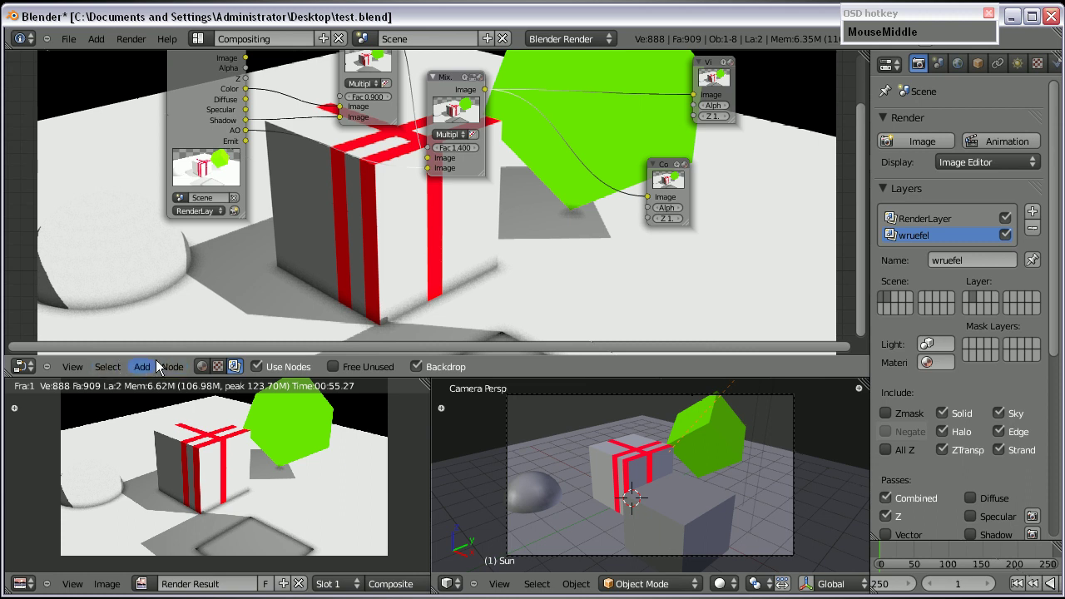
{"action": "left_click", "coordinate": [149, 371]}
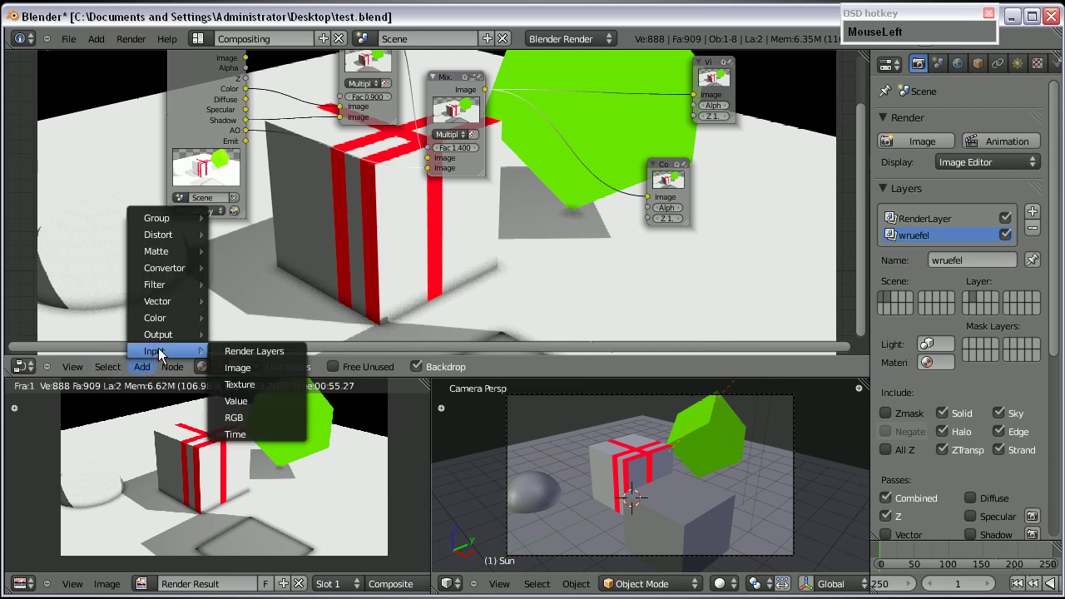
{"action": "scroll", "scroll_direction": "down", "scroll_amount": 3}
{"action": "middle_click", "coordinate": [308, 296]}
{"action": "scroll", "scroll_direction": "up", "scroll_amount": 3}
{"action": "middle_click", "coordinate": [273, 283]}
{"action": "scroll", "scroll_direction": "up", "scroll_amount": 3}
{"action": "left_click", "coordinate": [155, 301]}
{"action": "left_click_drag", "start_coordinate": [287, 180], "coordinate": [732, 586]}
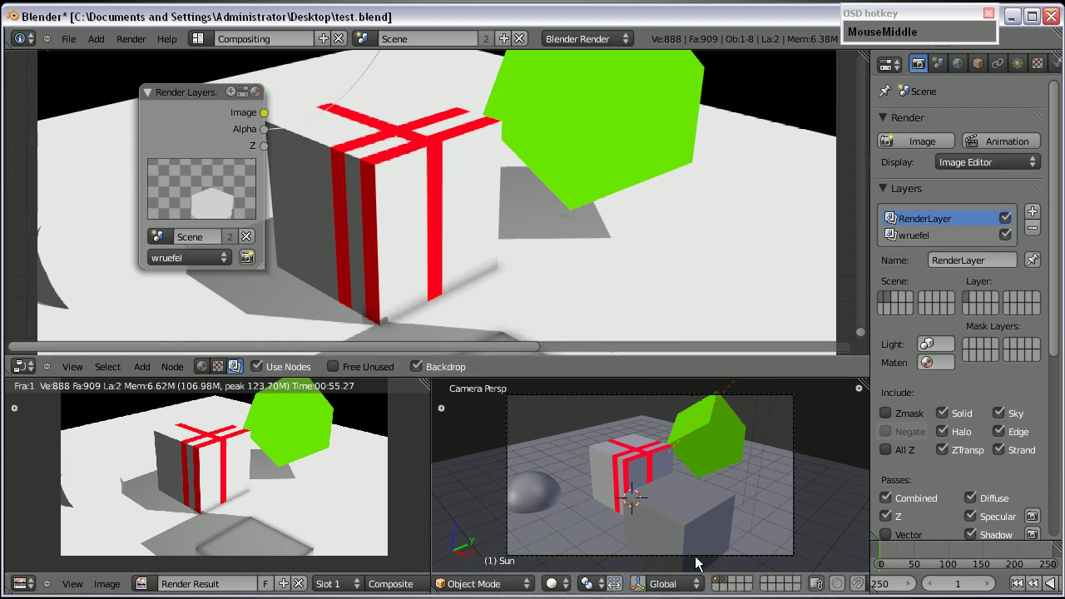
Reposition the new Render Layers node and set it to read the wruefel layer
{"action": "scroll", "scroll_direction": "down", "scroll_amount": 3}
{"action": "left_click_drag", "start_coordinate": [391, 164], "coordinate": [969, 187]}
{"action": "left_click", "coordinate": [915, 244]}
{"action": "scroll", "scroll_direction": "down", "scroll_amount": 3}
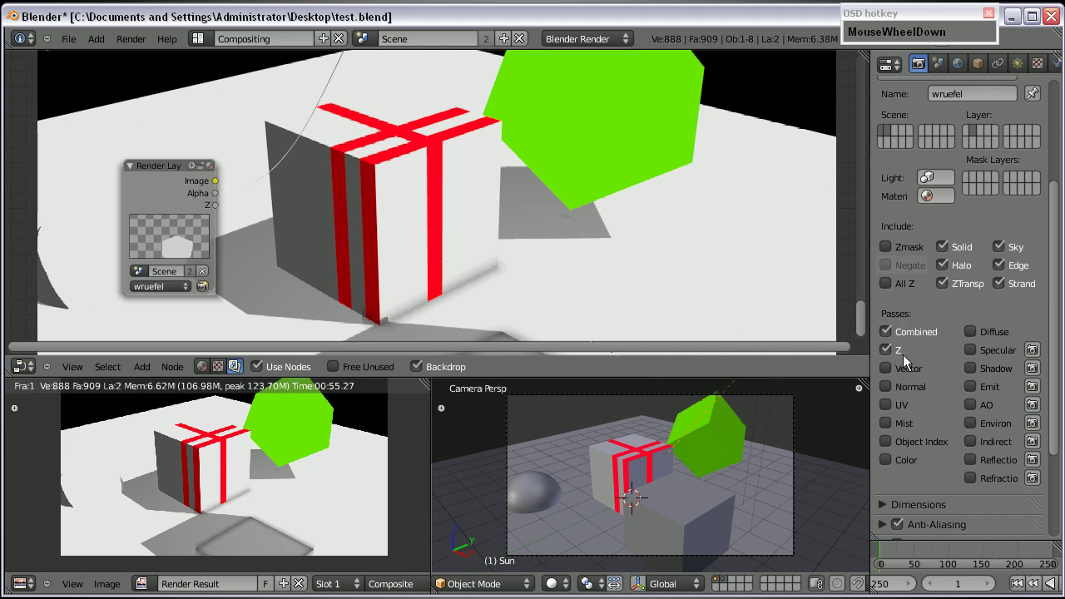
{"action": "scroll", "scroll_direction": "up", "scroll_amount": 3}
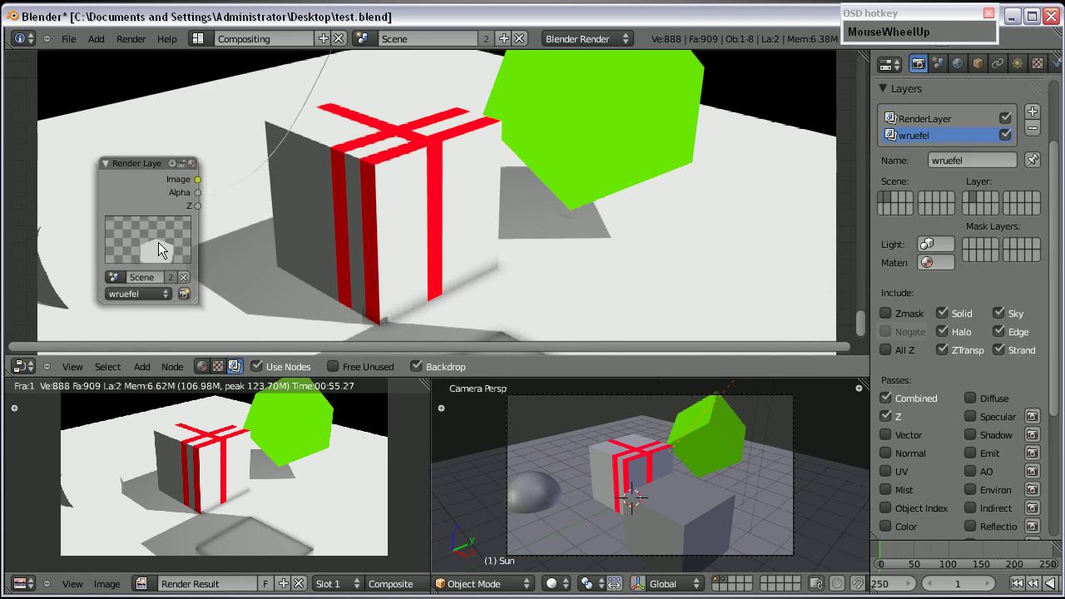
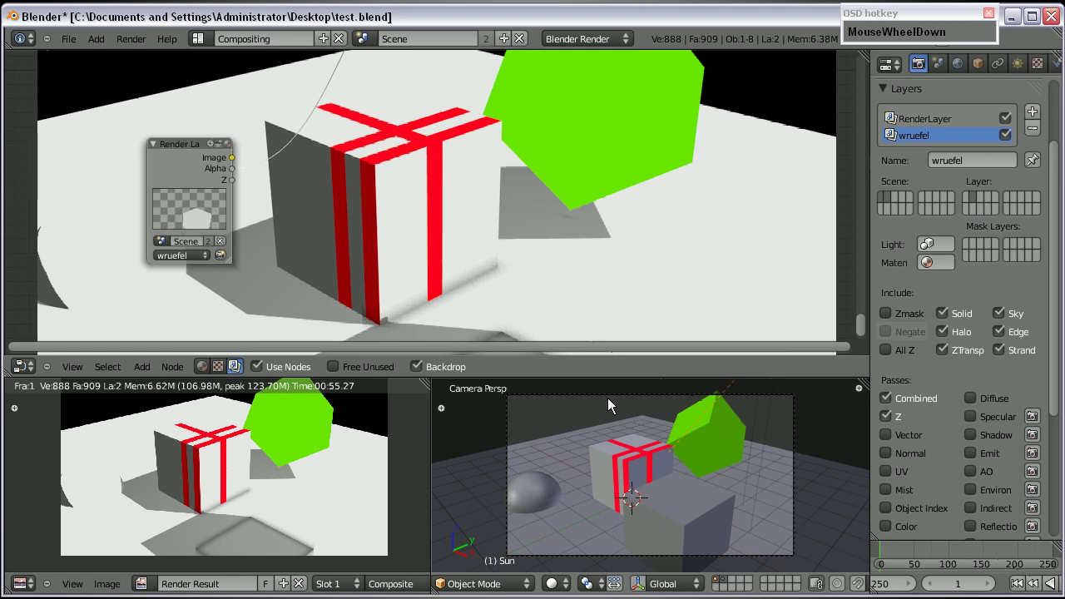
{"action": "scroll", "scroll_direction": "up", "scroll_amount": 3}
{"action": "middle_click", "coordinate": [76, 232]}
{"action": "scroll", "scroll_direction": "up", "scroll_amount": 3}
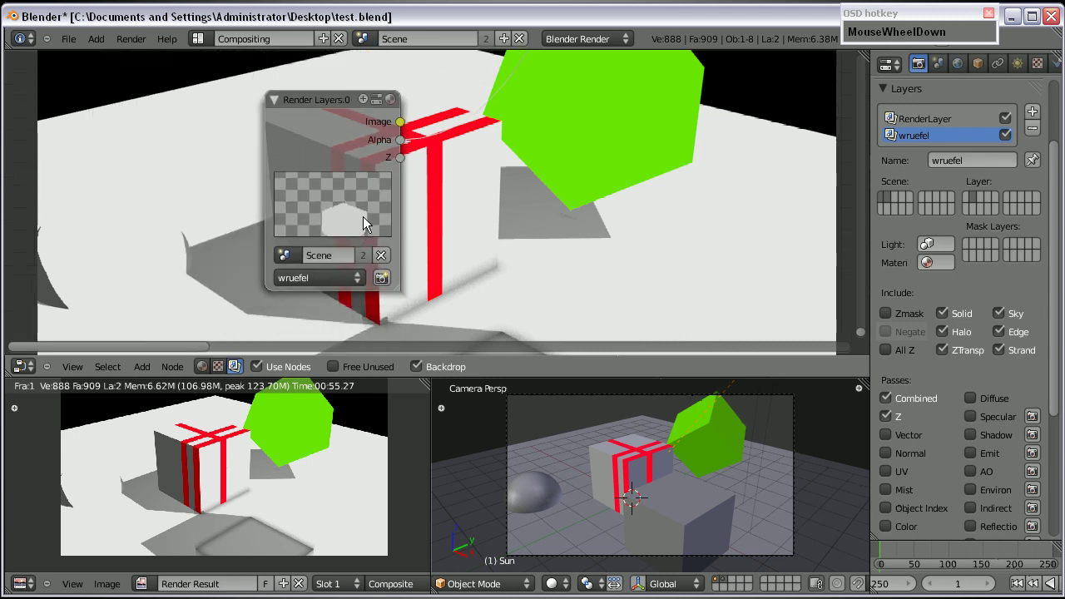
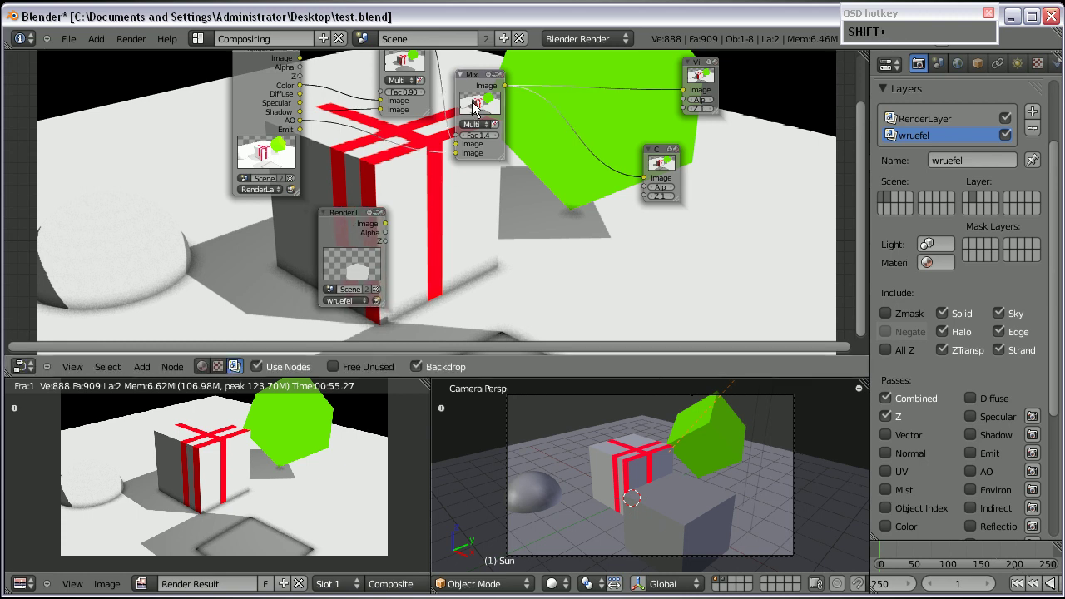
Duplicate a Multiply node below the others and set the copy's blend type to Mix
{"action": "key", "text": "shift+d"}
{"action": "left_click", "coordinate": [504, 245]}
{"action": "scroll", "scroll_direction": "up", "scroll_amount": 3}
{"action": "left_click", "coordinate": [550, 298]}
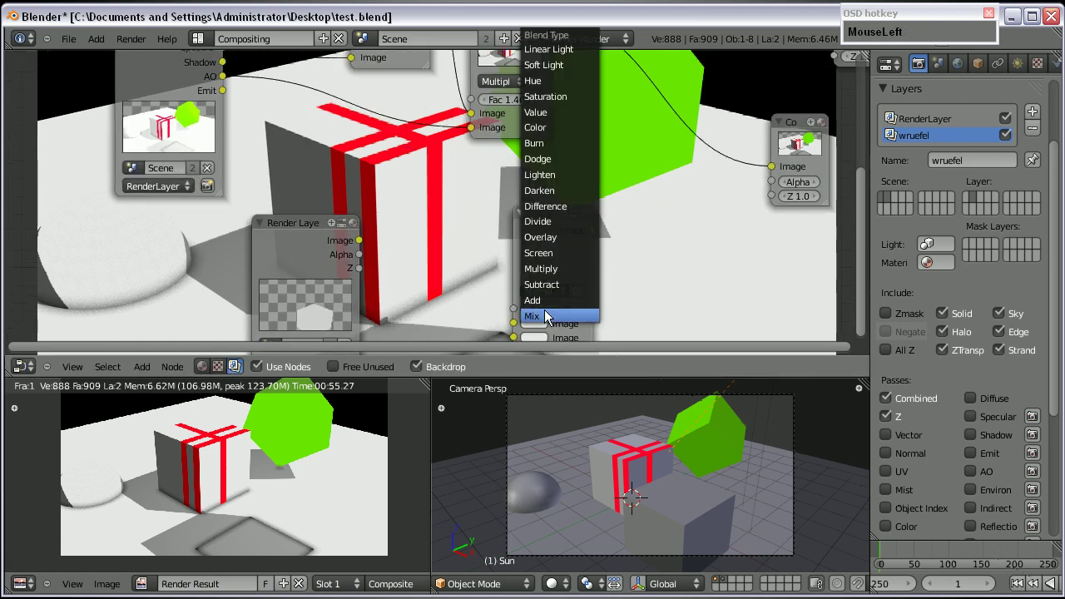
{"action": "scroll", "scroll_direction": "down", "scroll_amount": 3}
{"action": "middle_click", "coordinate": [613, 270]}
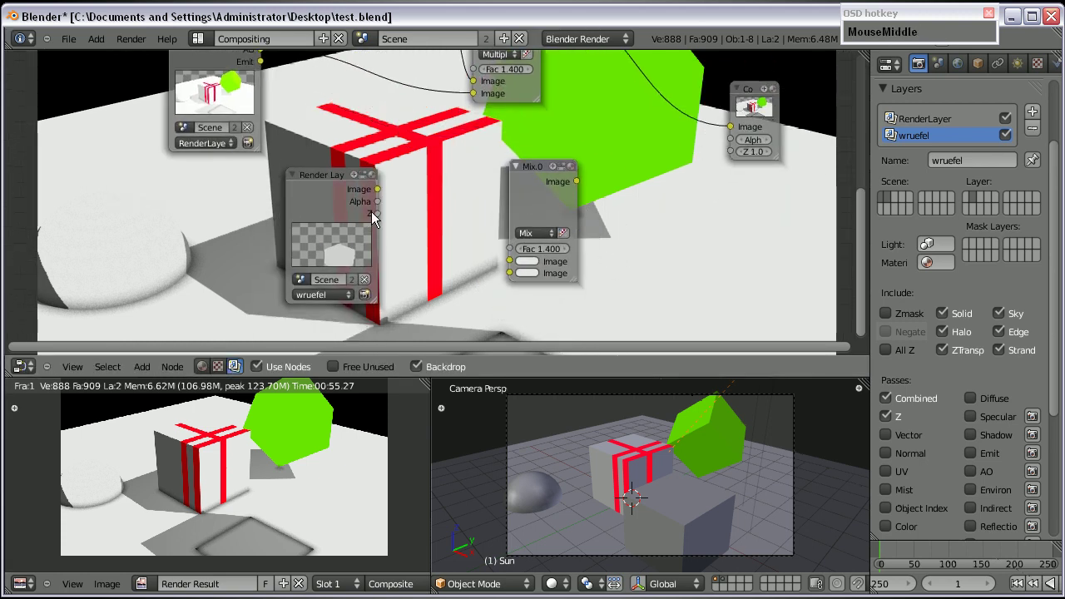
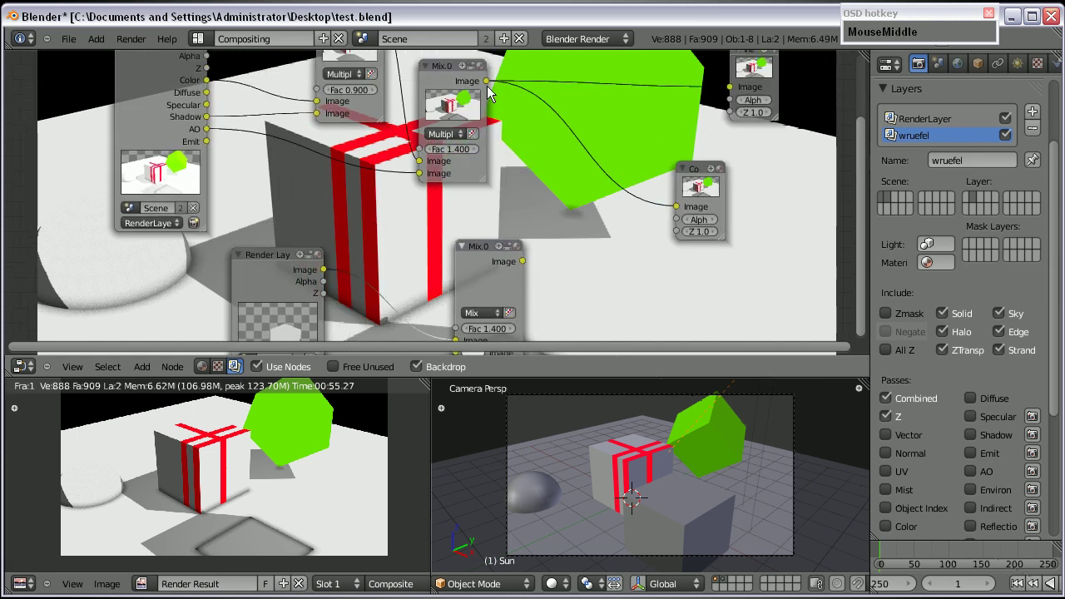
Wire the wruefel Image and Alpha plus the shadowed mix result into the new Mix node
{"action": "left_click_drag", "start_coordinate": [492, 91], "coordinate": [654, 281]}
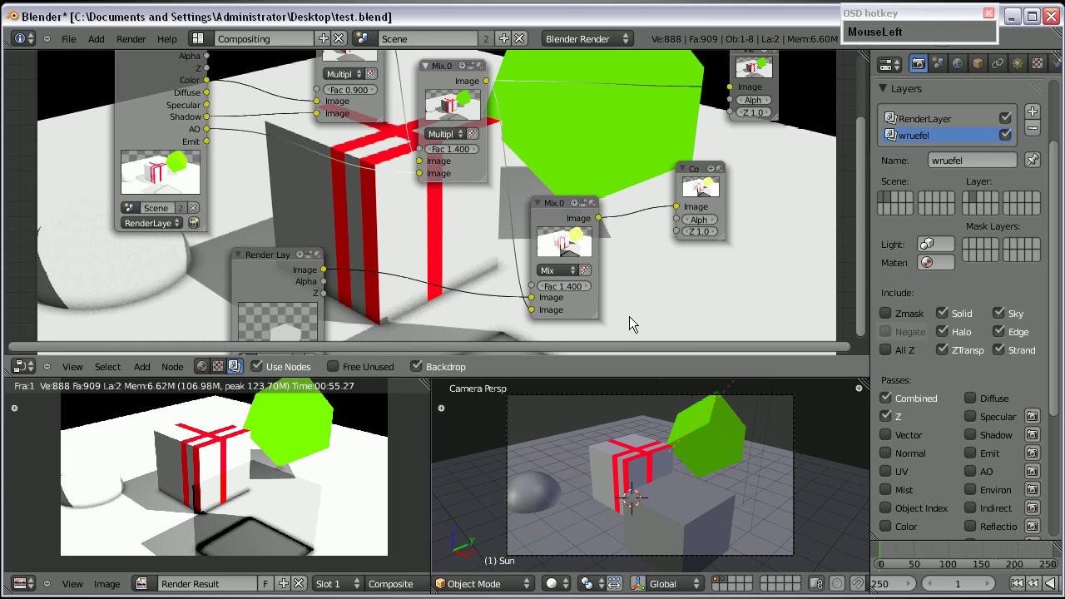
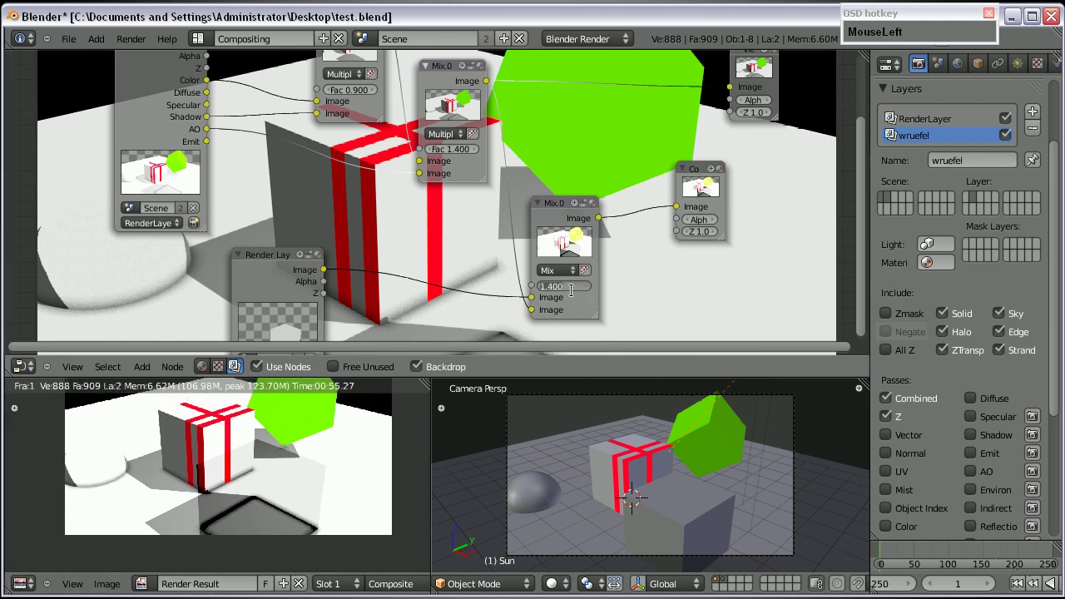
{"action": "key", "text": "KP_5"}
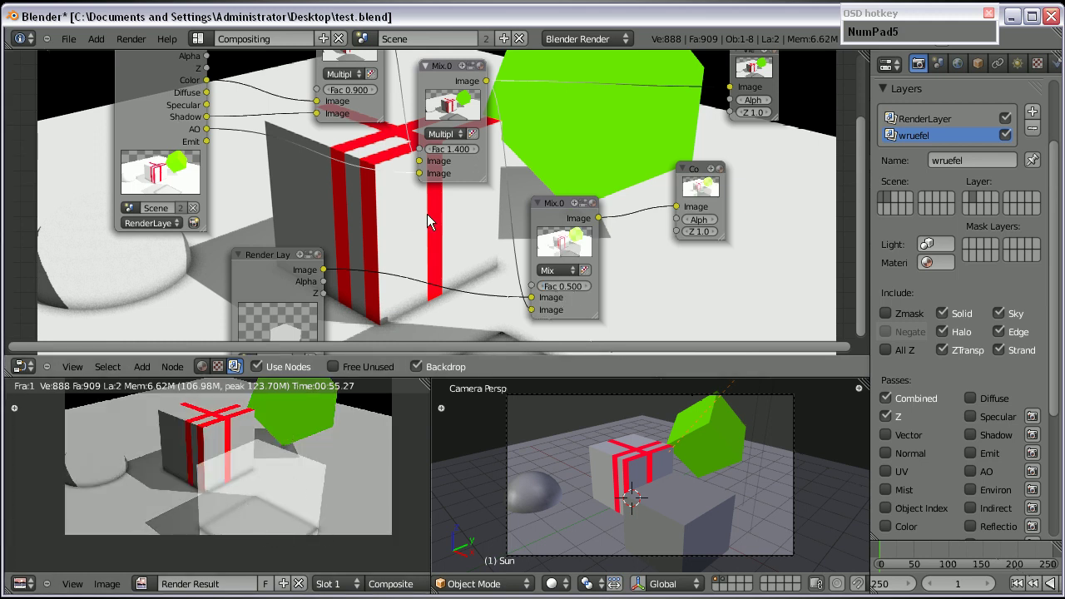
{"action": "middle_click", "coordinate": [457, 275]}
{"action": "left_click", "coordinate": [524, 287]}
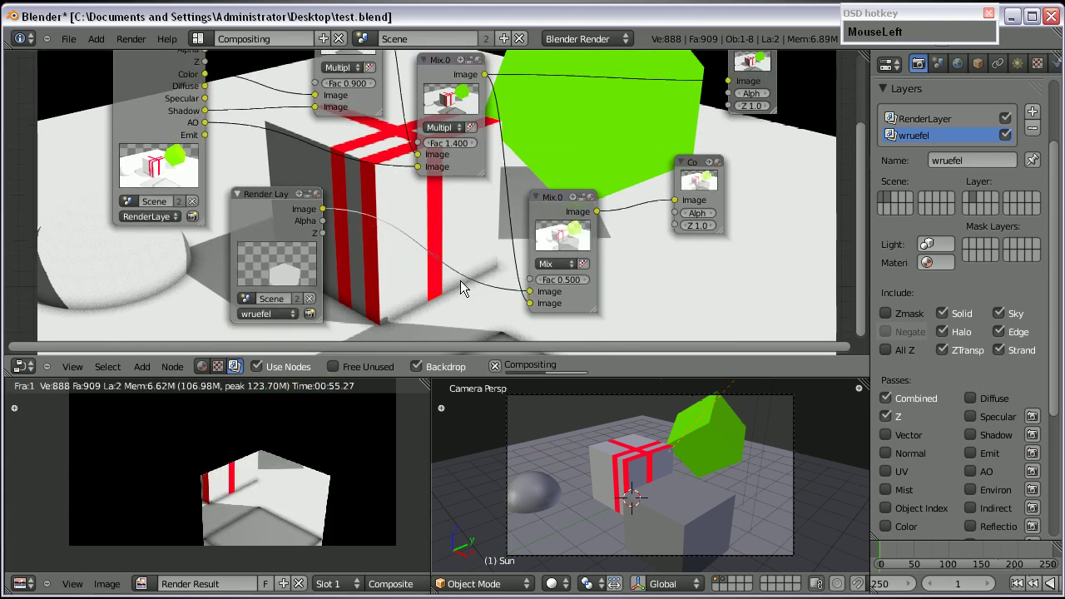
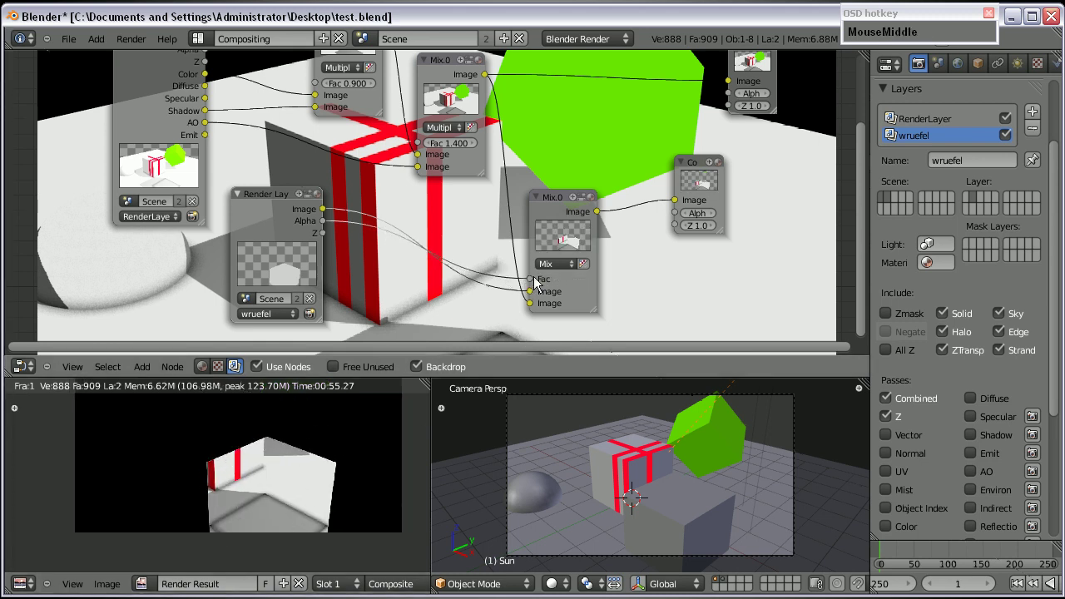
{"action": "left_click_drag", "start_coordinate": [532, 295], "coordinate": [533, 309]}
{"action": "scroll", "scroll_direction": "down", "scroll_amount": 3}
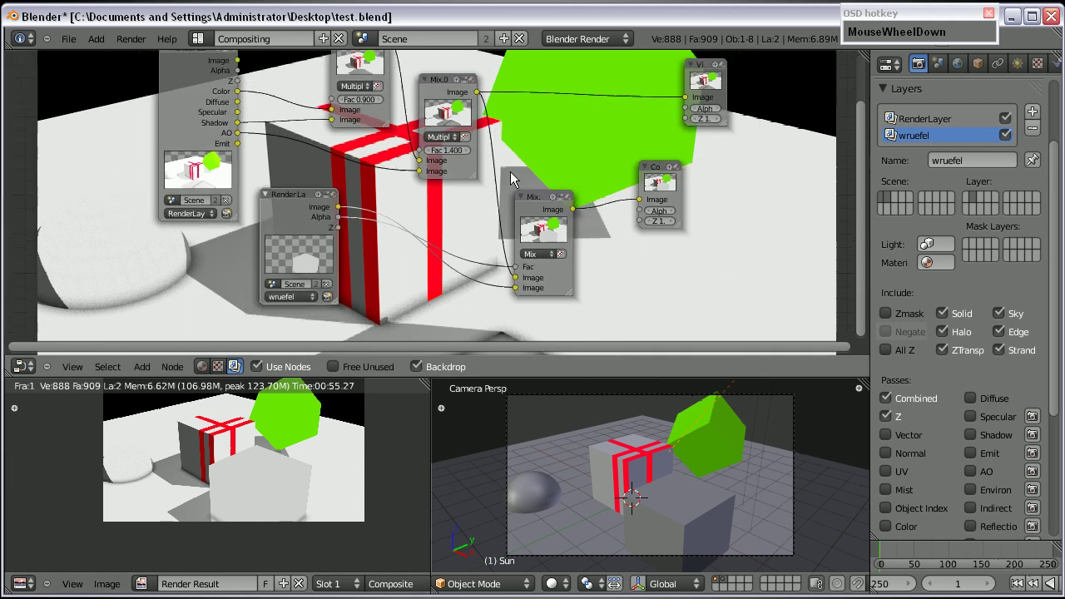
{"action": "scroll", "scroll_direction": "up", "scroll_amount": 3}
{"action": "middle_click", "coordinate": [508, 152]}
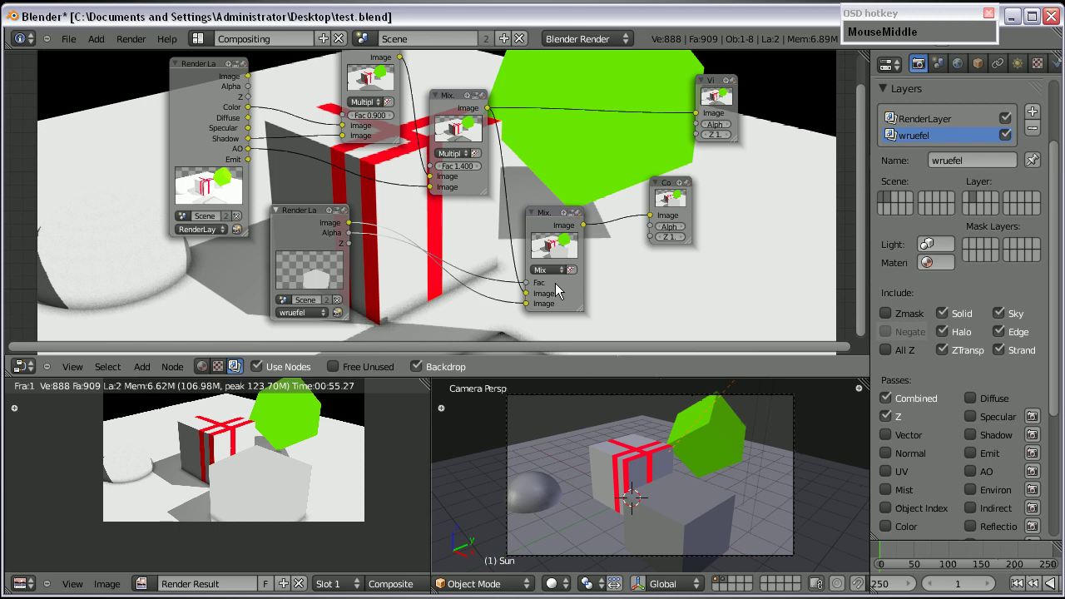
Feed the layered result to Composite and return to the default 3D screen layout
{"action": "key", "text": "F9"}
{"action": "left_click", "coordinate": [644, 29]}
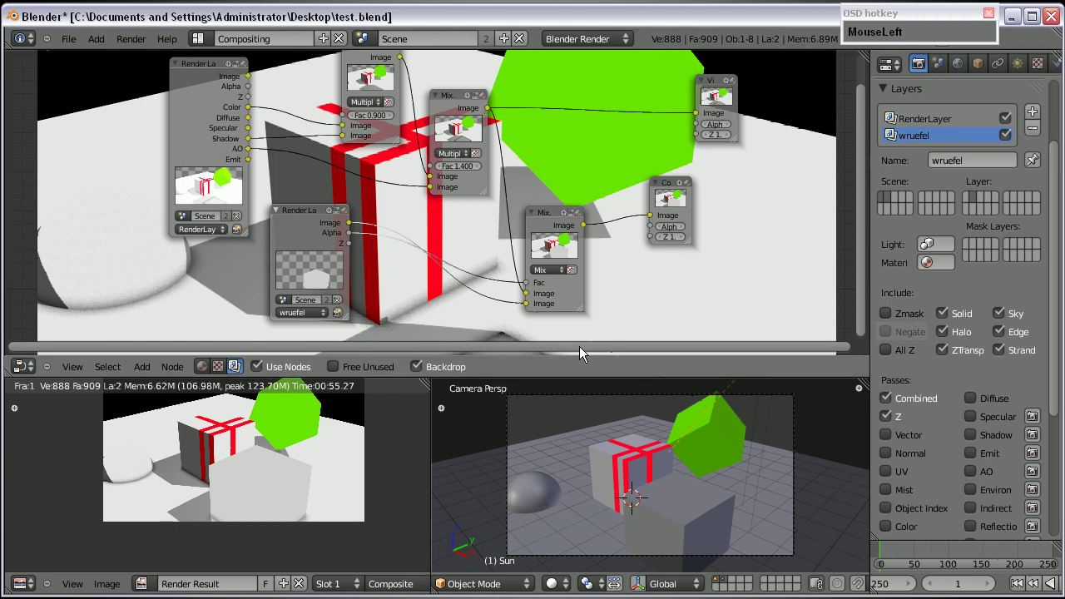
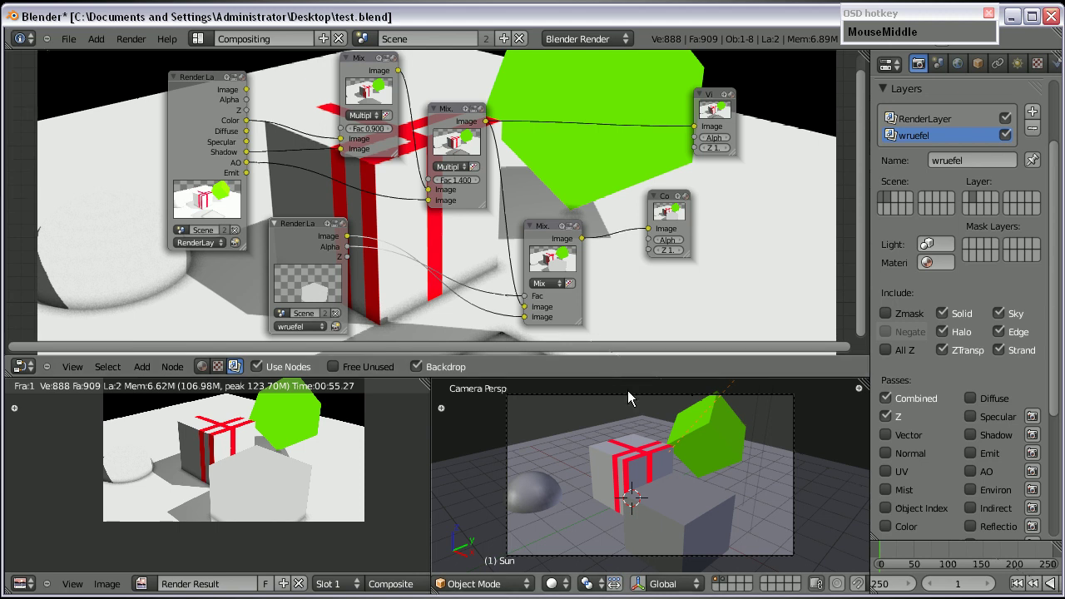
{"action": "key", "text": "ctrl+Right"}
{"action": "key", "text": "ctrl+Right"}
Reopen the recent tutorial 05.blend scene from the File menu
{"action": "key", "text": "ctrl+Left"}
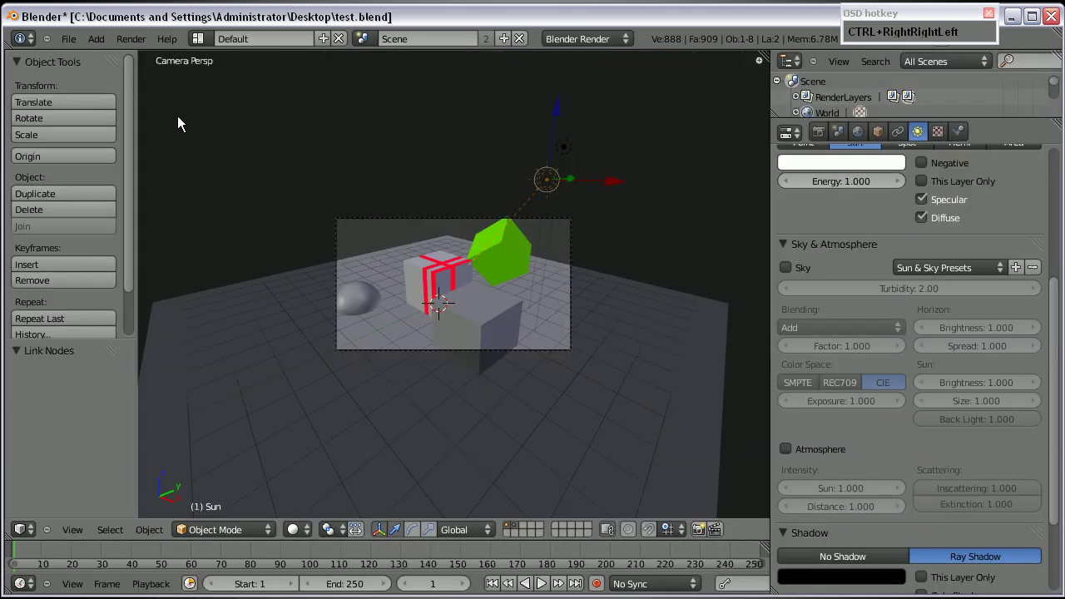
{"action": "left_click", "coordinate": [81, 48]}
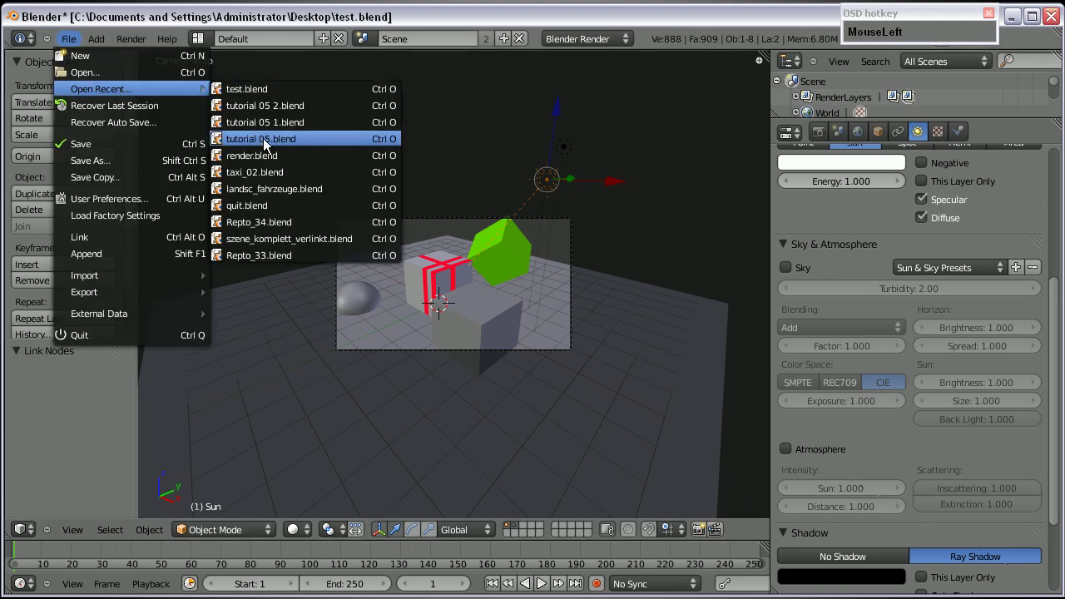
{"action": "scroll", "scroll_direction": "down", "scroll_amount": 3}
{"action": "scroll", "scroll_direction": "up", "scroll_amount": 3}
{"action": "left_click", "coordinate": [875, 105]}
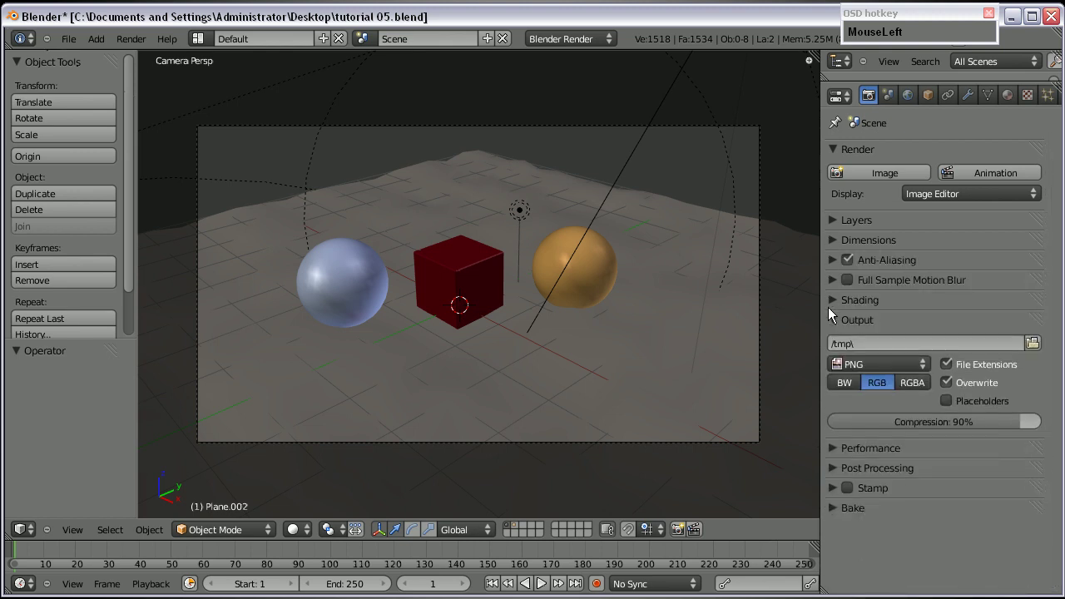
Select the terrain plane and start choosing the render output folder
{"action": "left_click_drag", "start_coordinate": [447, 236], "coordinate": [481, 267]}
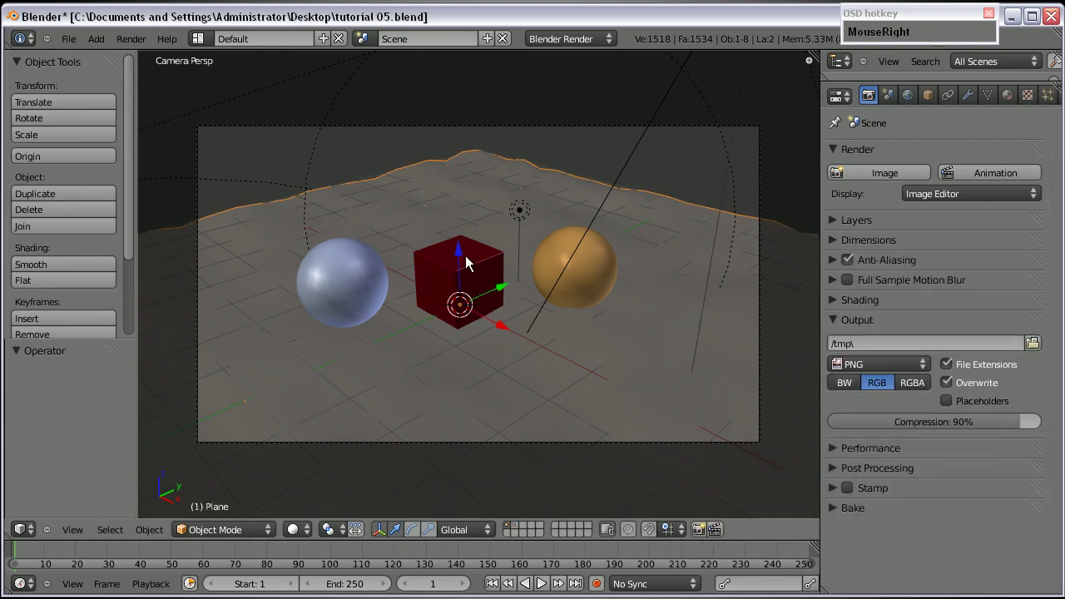
{"action": "left_click_drag", "start_coordinate": [464, 256], "coordinate": [922, 391]}
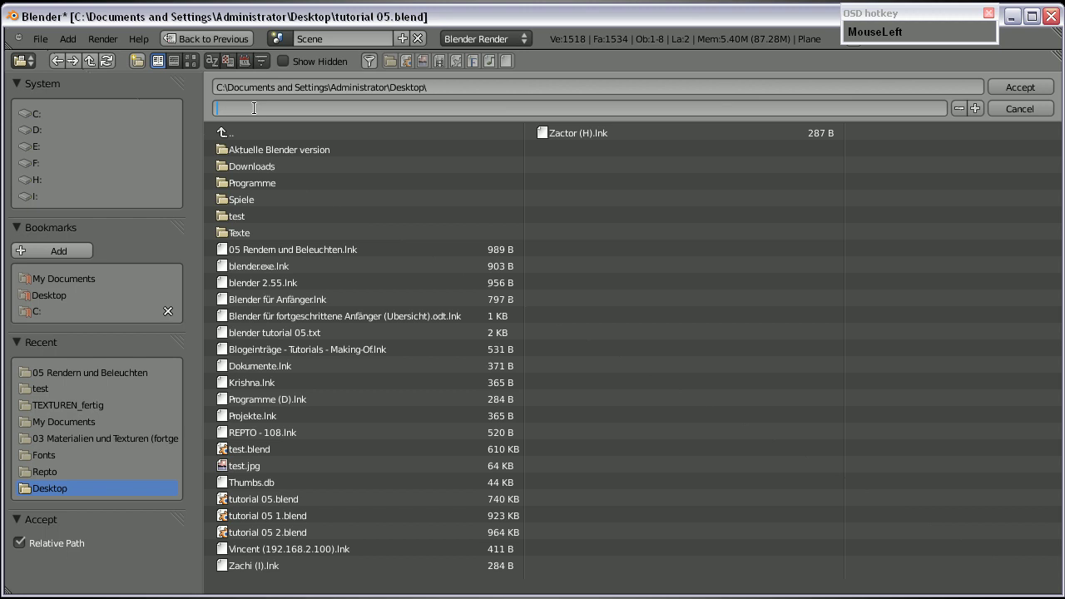
Name the rendered PNG image test 03.png in the Save As browser
{"action": "type", "text": "Tes"}
{"action": "key", "text": "BackSpace"}
{"action": "type", "text": "Backspacee"}
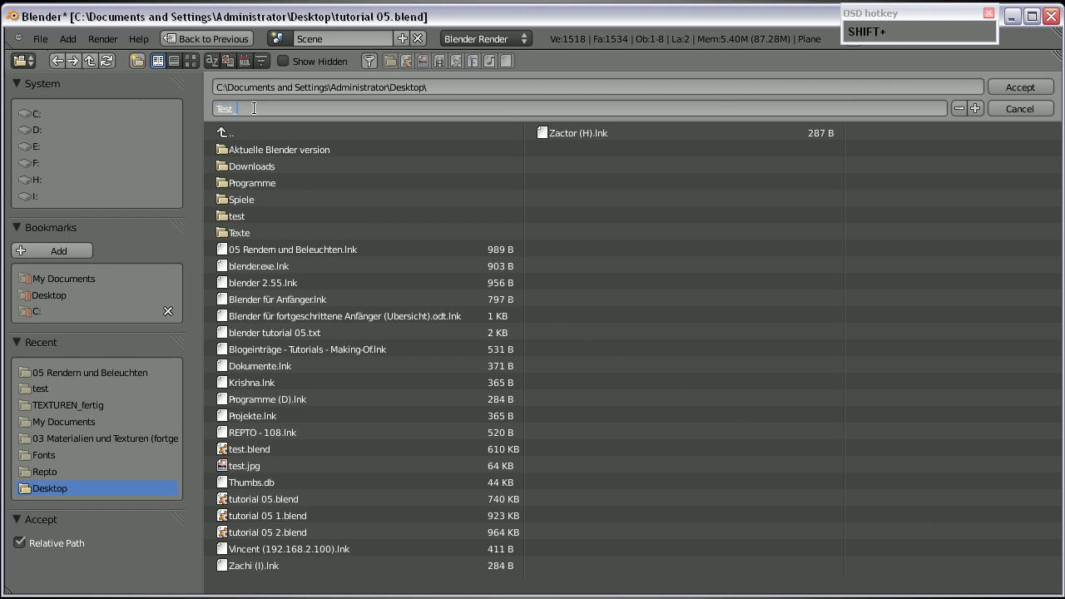
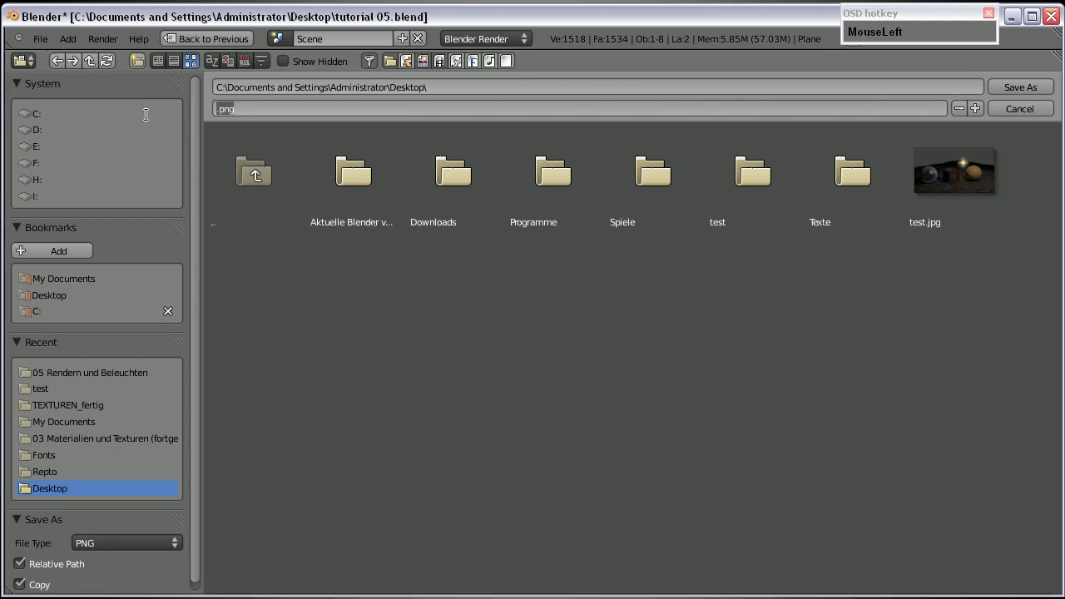
{"action": "type", "text": "test"}
{"action": "key", "text": "KP_0"}
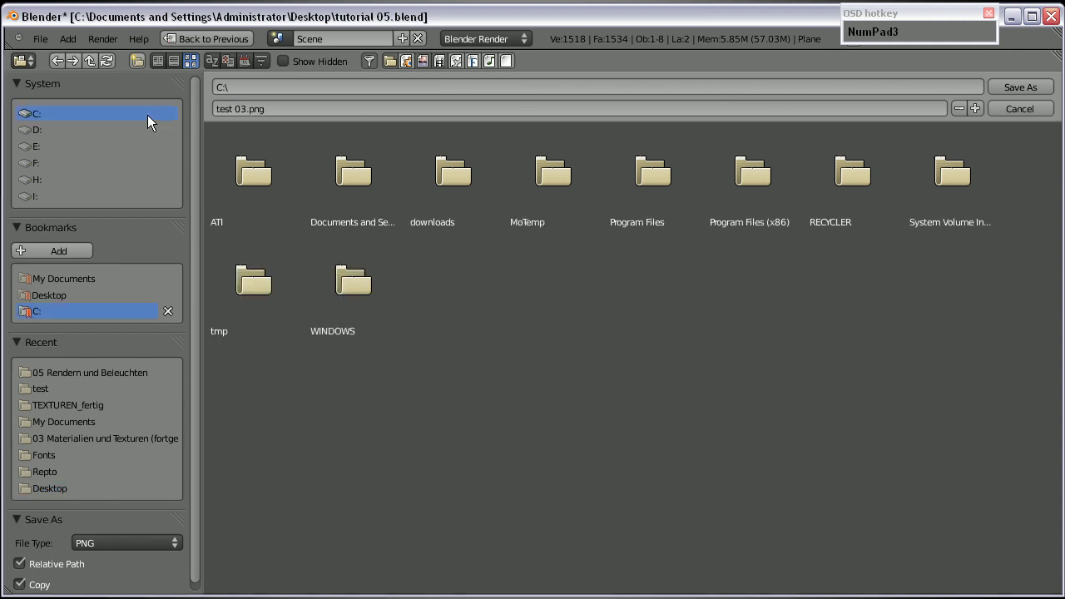
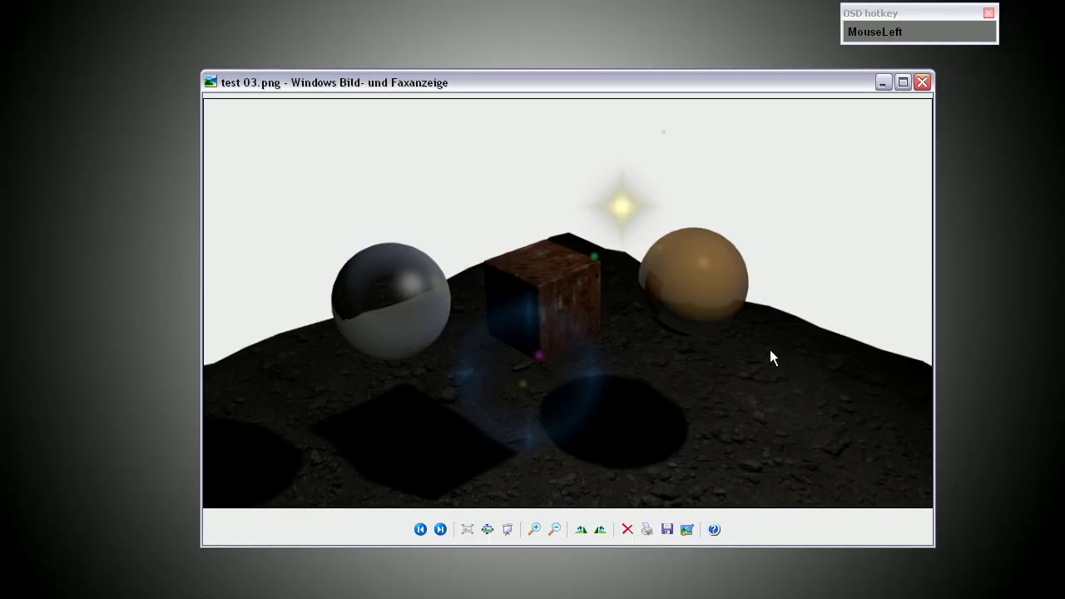
Inspect the saved test 03.png render in Windows Photo Viewer
{"action": "scroll", "scroll_direction": "up", "scroll_amount": 3}
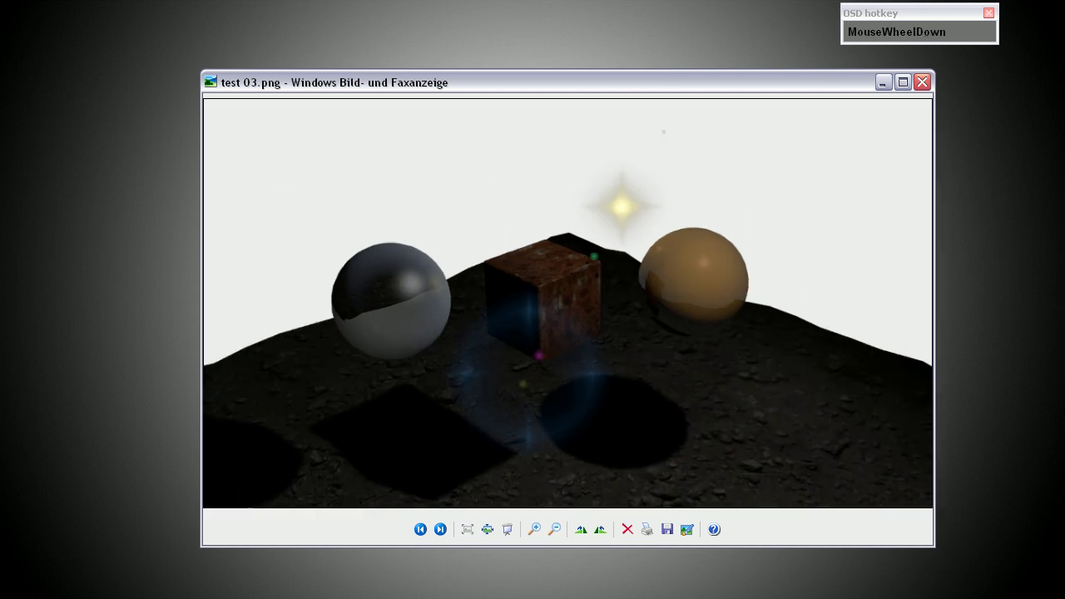
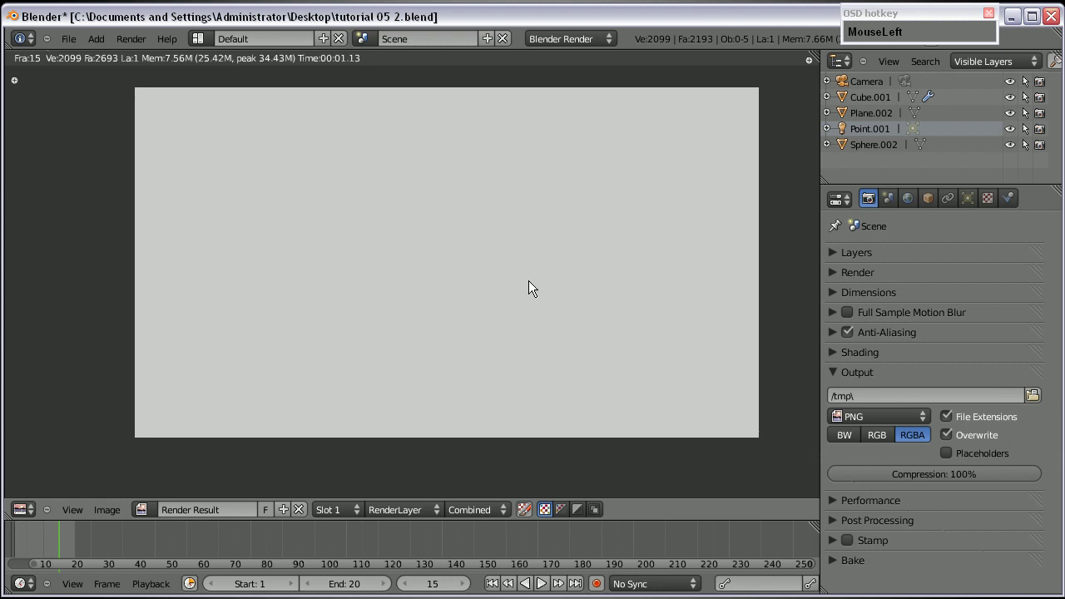
Leave the render result and frame the red cube and grey sphere in the viewport
{"action": "key", "text": "Escape"}
{"action": "scroll", "scroll_direction": "down", "scroll_amount": 3}
{"action": "left_click_drag", "start_coordinate": [470, 350], "coordinate": [459, 363]}
{"action": "key", "text": "KP_Decimal"}
{"action": "key", "text": "shift+c"}
{"action": "left_click_drag", "start_coordinate": [525, 261], "coordinate": [592, 421]}
{"action": "scroll", "scroll_direction": "up", "scroll_amount": 3}
{"action": "middle_click", "coordinate": [732, 418]}
{"action": "middle_click", "coordinate": [271, 267]}
{"action": "left_click_drag", "start_coordinate": [704, 381], "coordinate": [707, 360]}
Align the camera to this view and review the Real Sky world settings
{"action": "key", "text": "KP_0"}
{"action": "scroll", "scroll_direction": "up", "scroll_amount": 3}
{"action": "middle_click", "coordinate": [699, 272]}
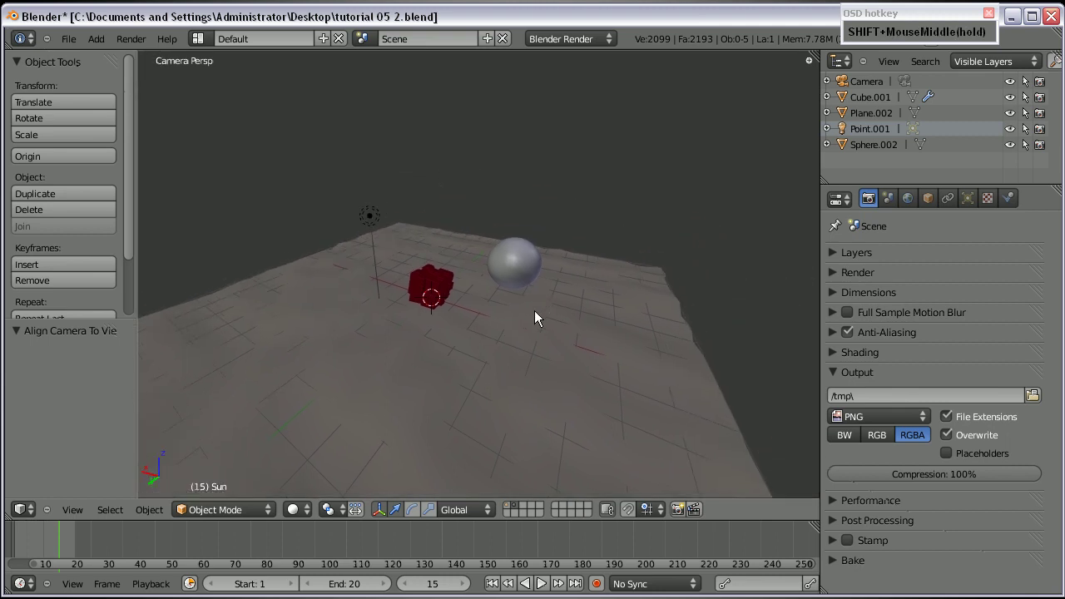
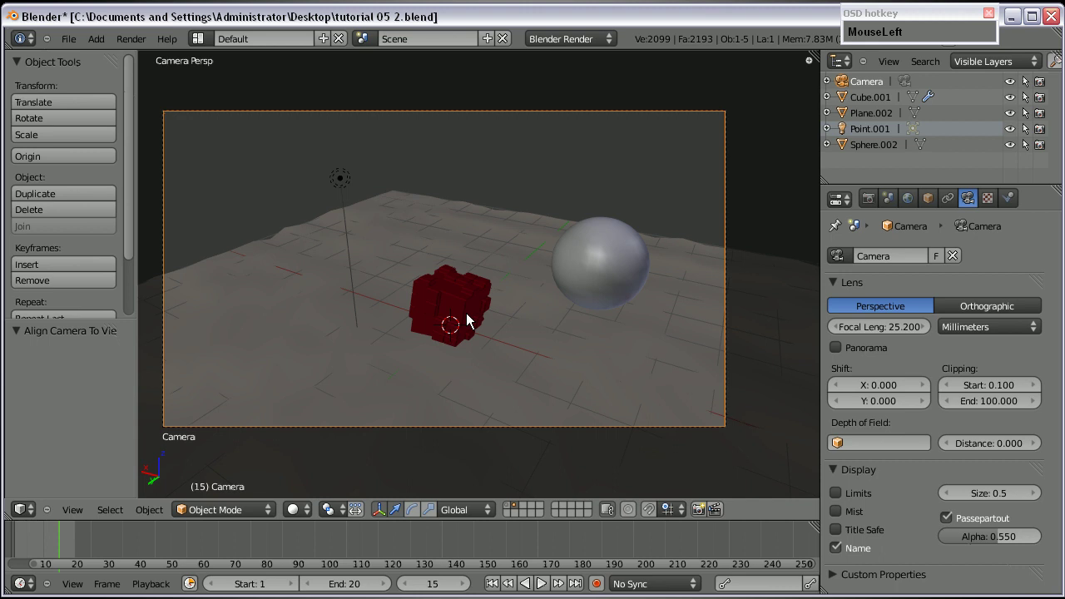
{"action": "scroll", "scroll_direction": "up", "scroll_amount": 3}
{"action": "scroll", "scroll_direction": "down", "scroll_amount": 3}
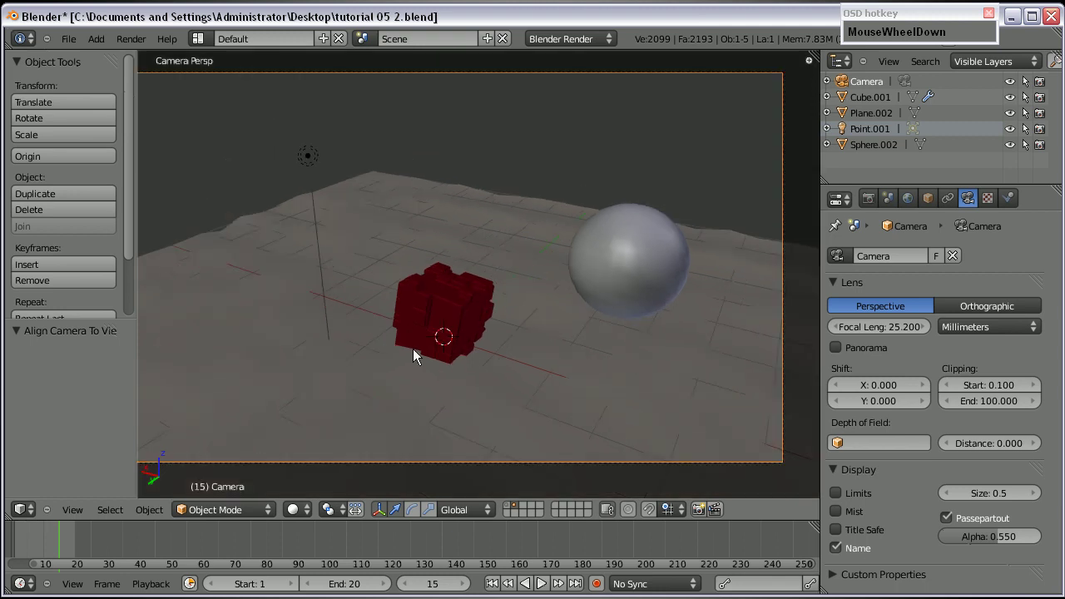
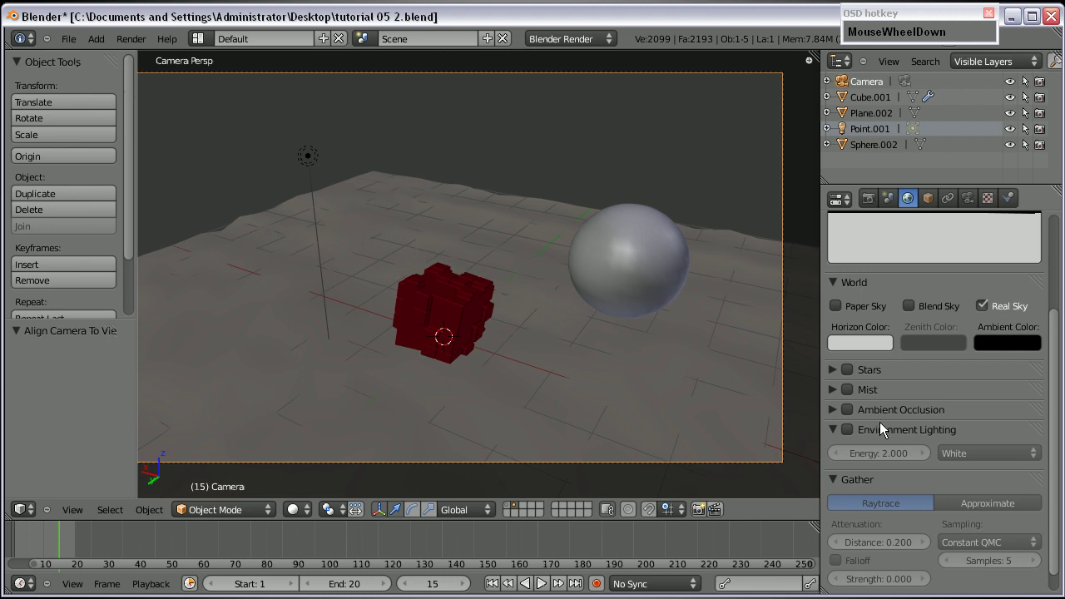
{"action": "scroll", "scroll_direction": "up", "scroll_amount": 3}
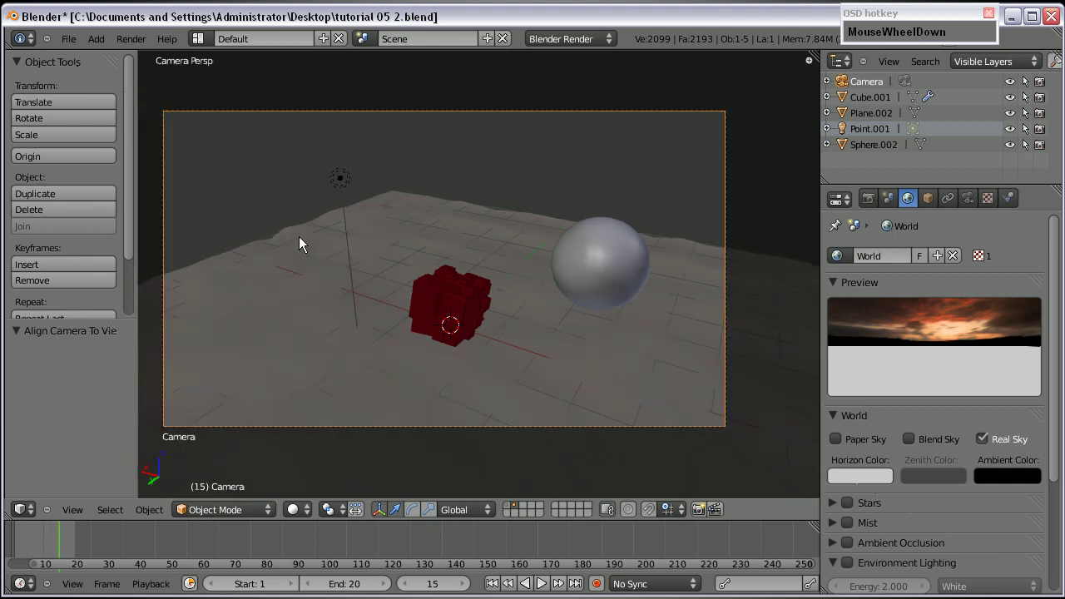
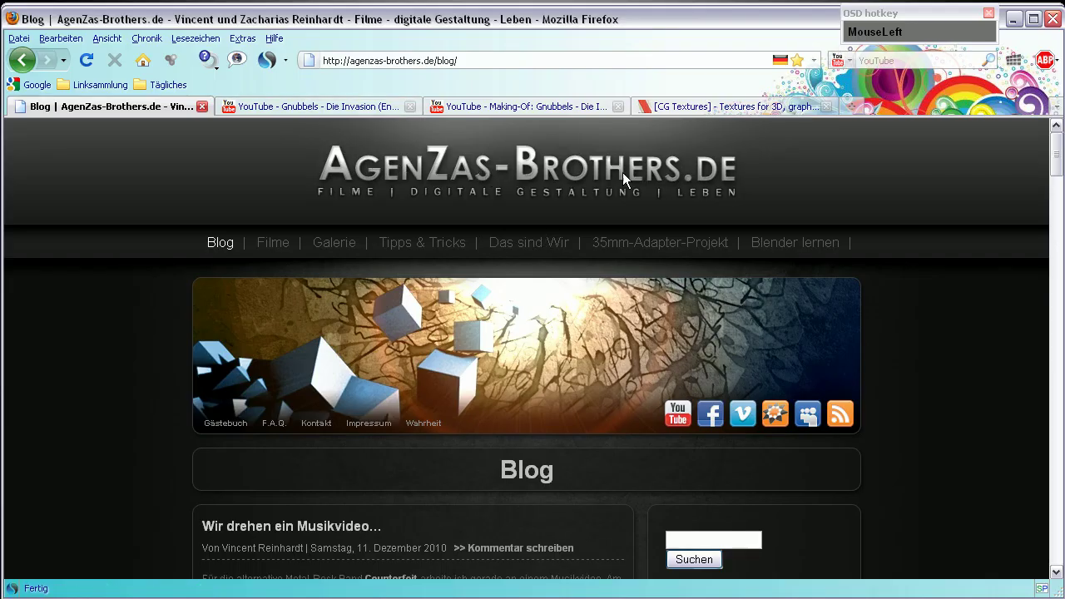
Scroll through the film list on the AgenZas-Brothers.de Filme page
{"action": "scroll", "scroll_direction": "down", "scroll_amount": 3}
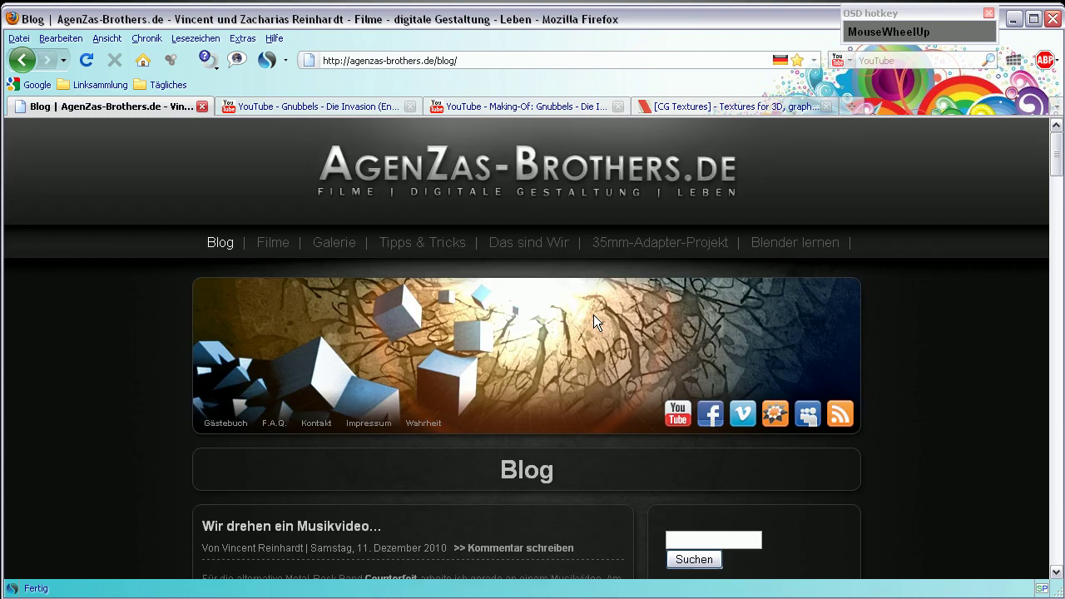
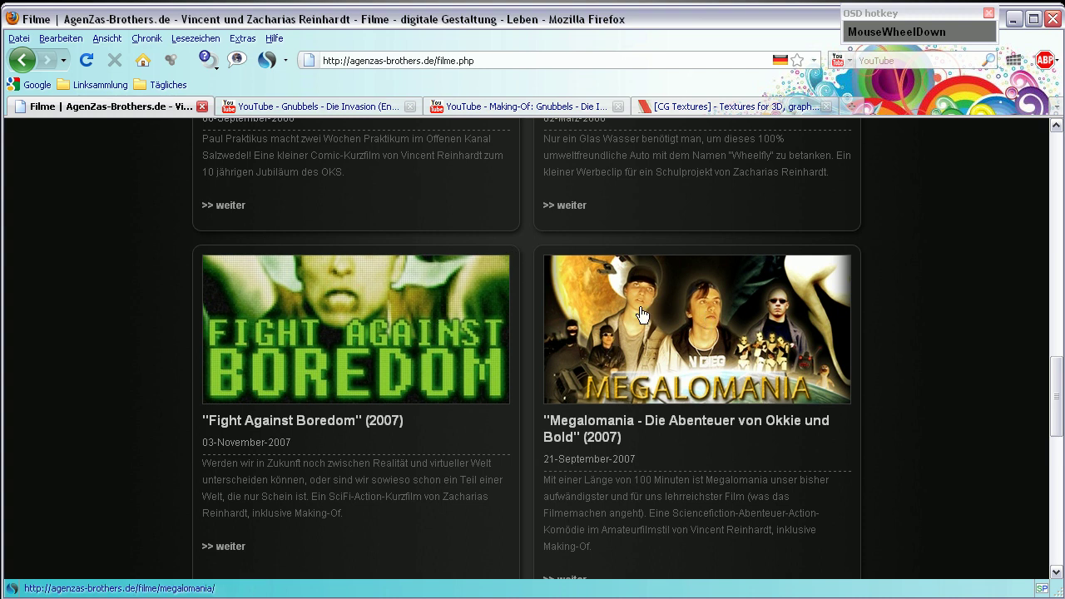
{"action": "scroll", "scroll_direction": "up", "scroll_amount": 3}
{"action": "scroll", "scroll_direction": "down", "scroll_amount": 3}
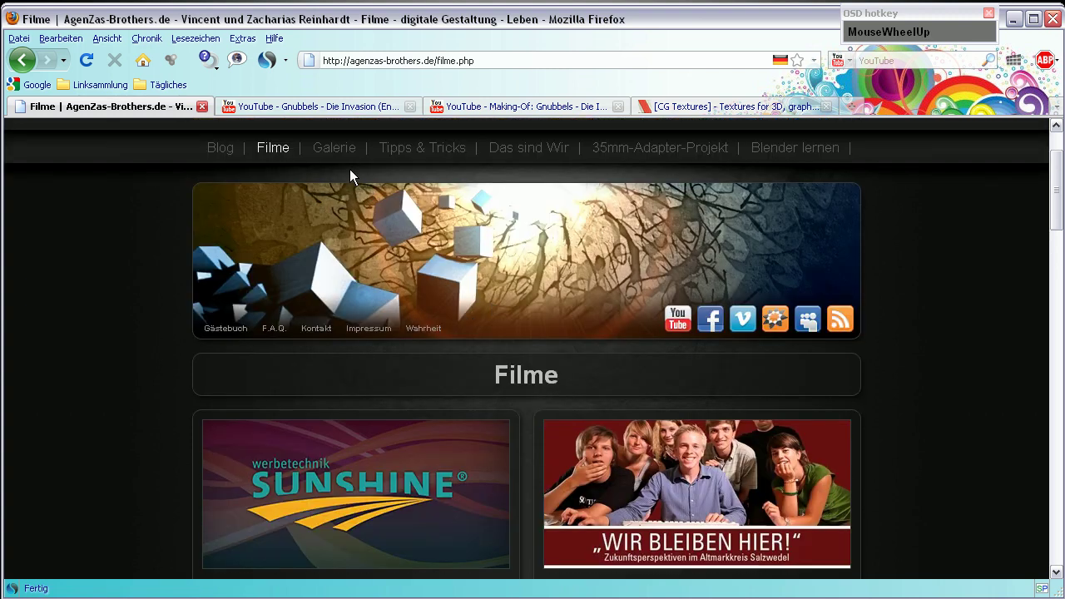
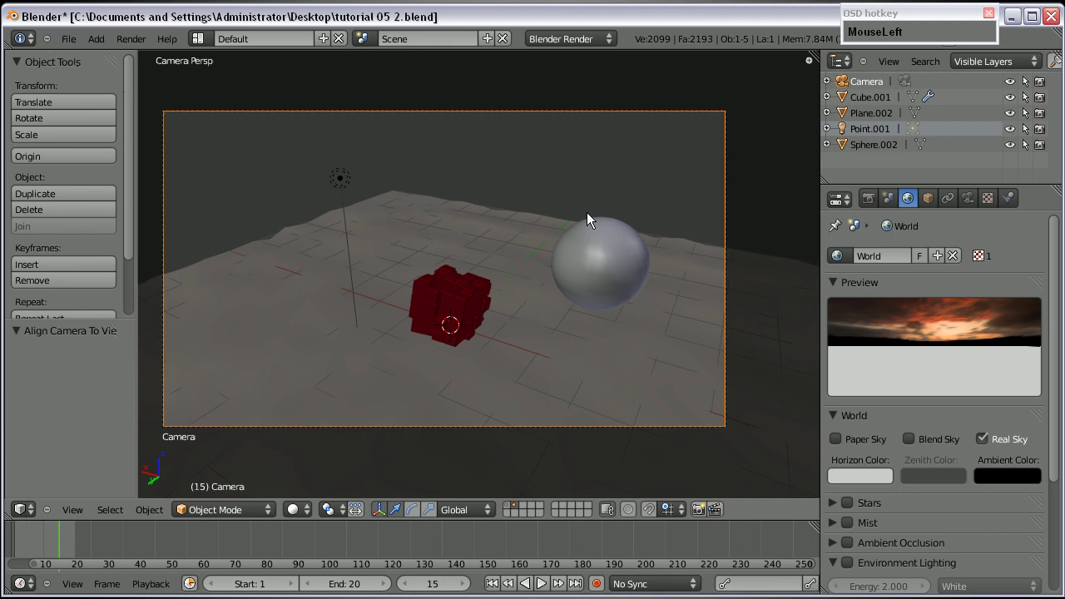
Select the red cube, inspect it, and return to the camera view
{"action": "right_click", "coordinate": [449, 295]}
{"action": "scroll", "scroll_direction": "up", "scroll_amount": 3}
{"action": "middle_click", "coordinate": [418, 348]}
{"action": "scroll", "scroll_direction": "up", "scroll_amount": 3}
{"action": "middle_click", "coordinate": [488, 349]}
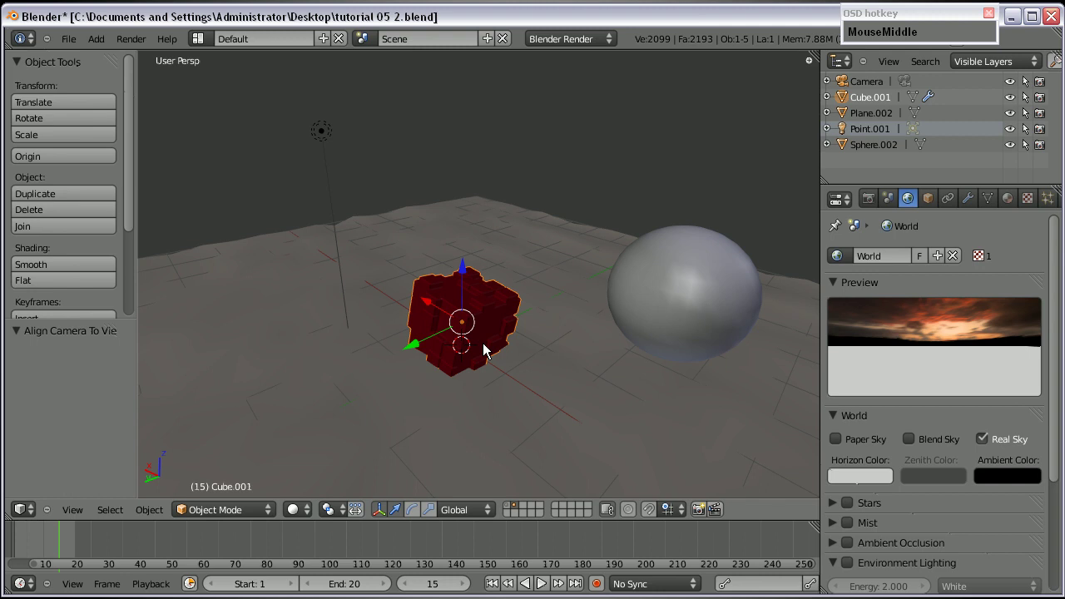
{"action": "key", "text": "KP_0"}
Render the camera shot with F12 and examine the finished image
{"action": "key", "text": "F12"}
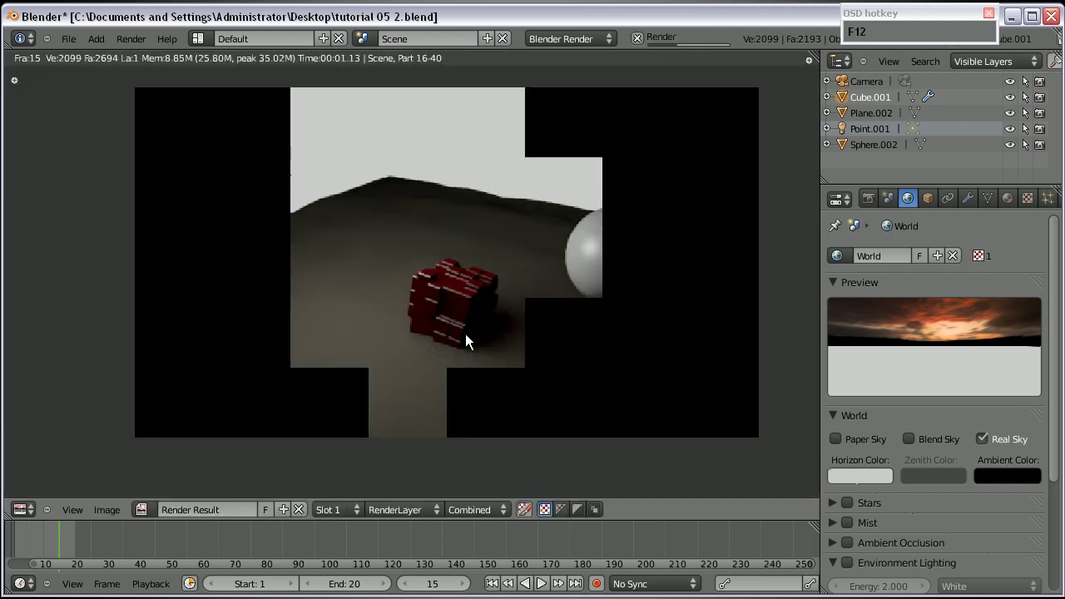
{"action": "scroll", "scroll_direction": "up", "scroll_amount": 3}
{"action": "scroll", "scroll_direction": "down", "scroll_amount": 3}
{"action": "left_click_drag", "start_coordinate": [756, 384], "coordinate": [725, 402]}
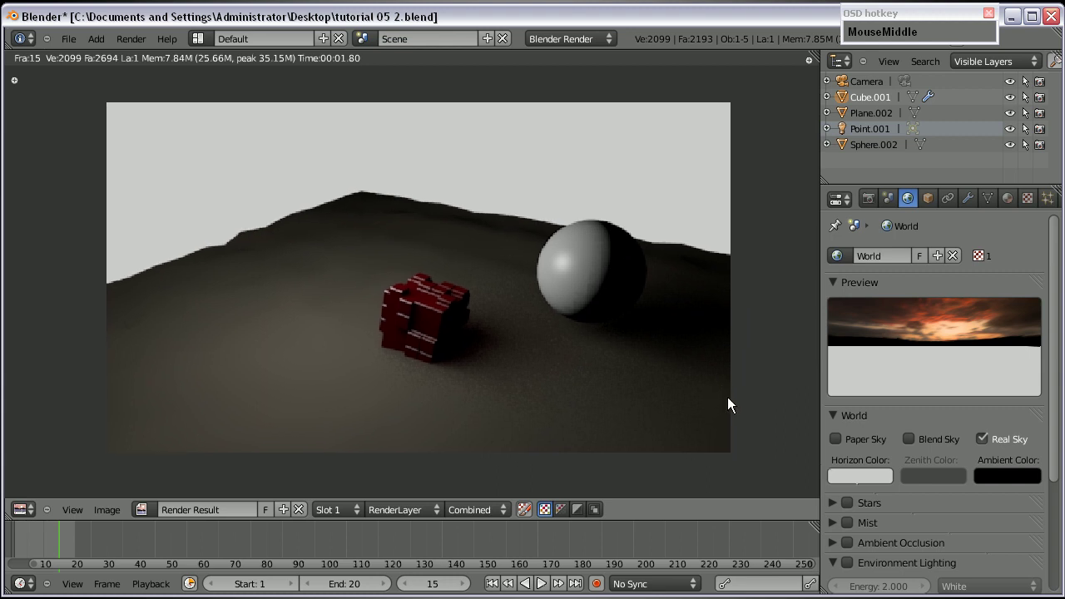